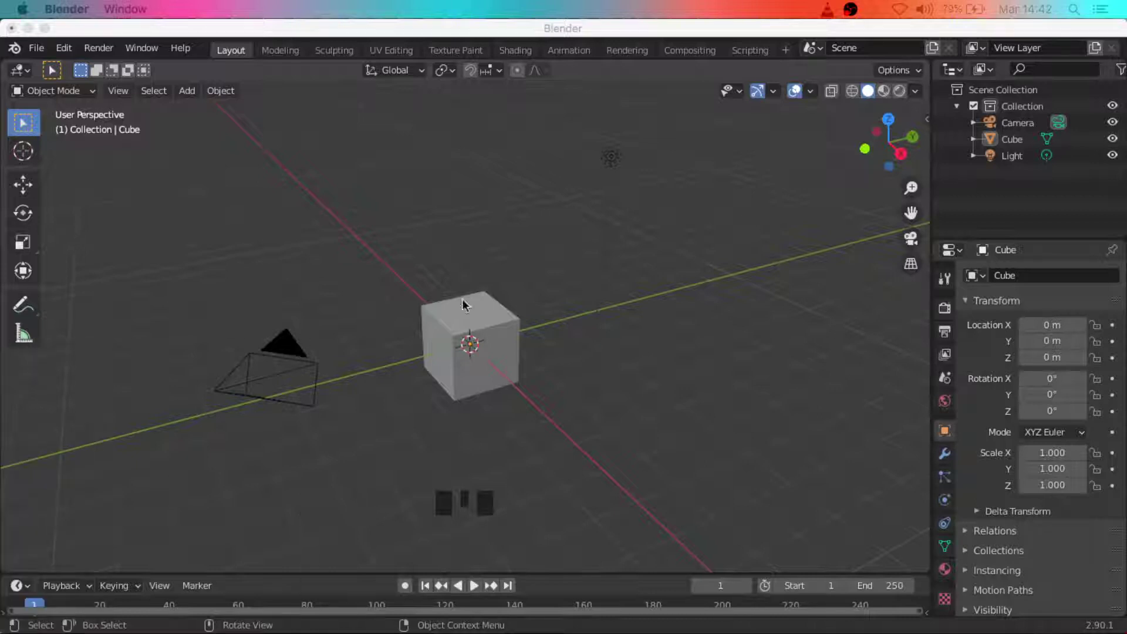
Delete the default light and camera from the scene.
click(513, 288)
click(621, 150)
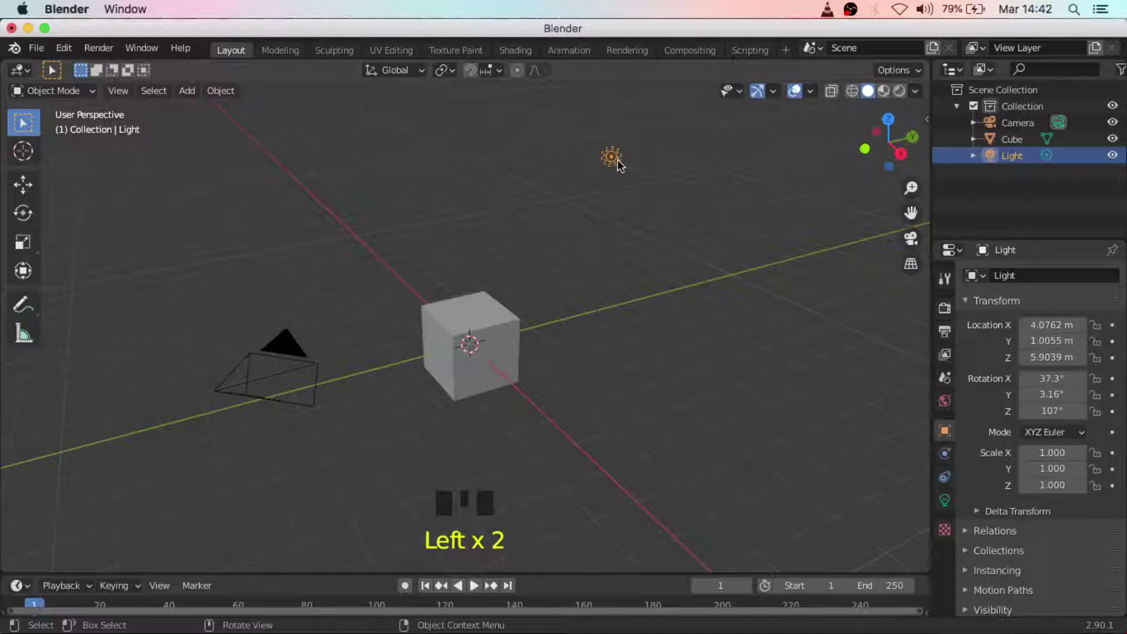
key(Delete)
click(291, 339)
key(Delete)
Zoom out, orbit around the scene and select the remaining cube.
click(291, 336)
scroll(down, 3)
scroll(down, 3)
drag(364, 356, 490, 350)
click(490, 350)
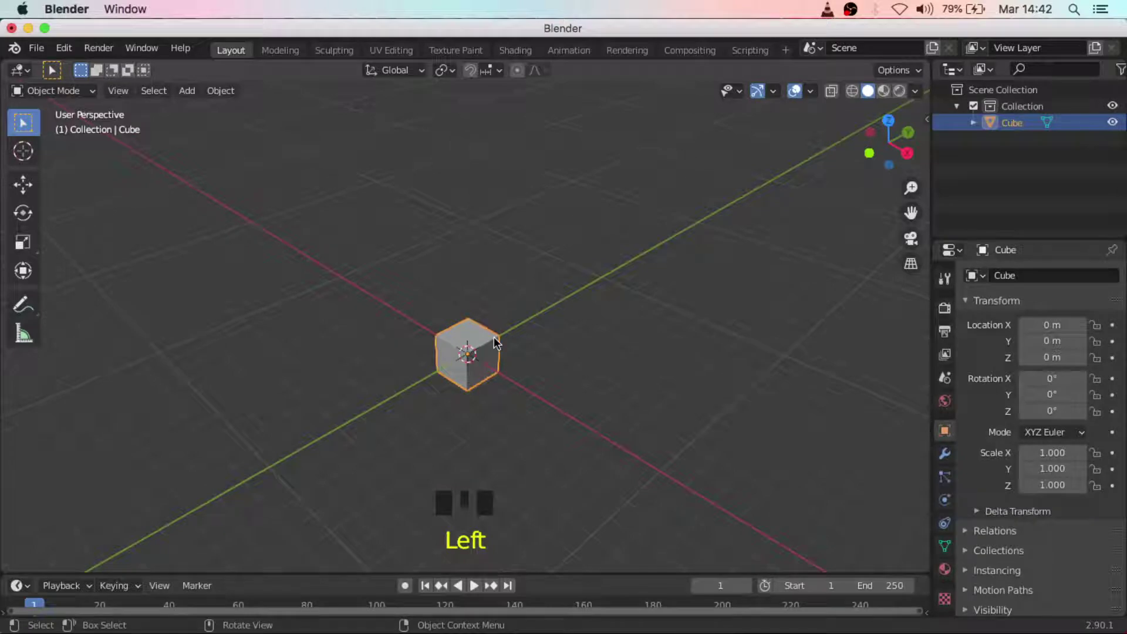
Move the cube up with G to about 1.44 m, trying the Move and Transform tools before returning to Select Box.
key(g)
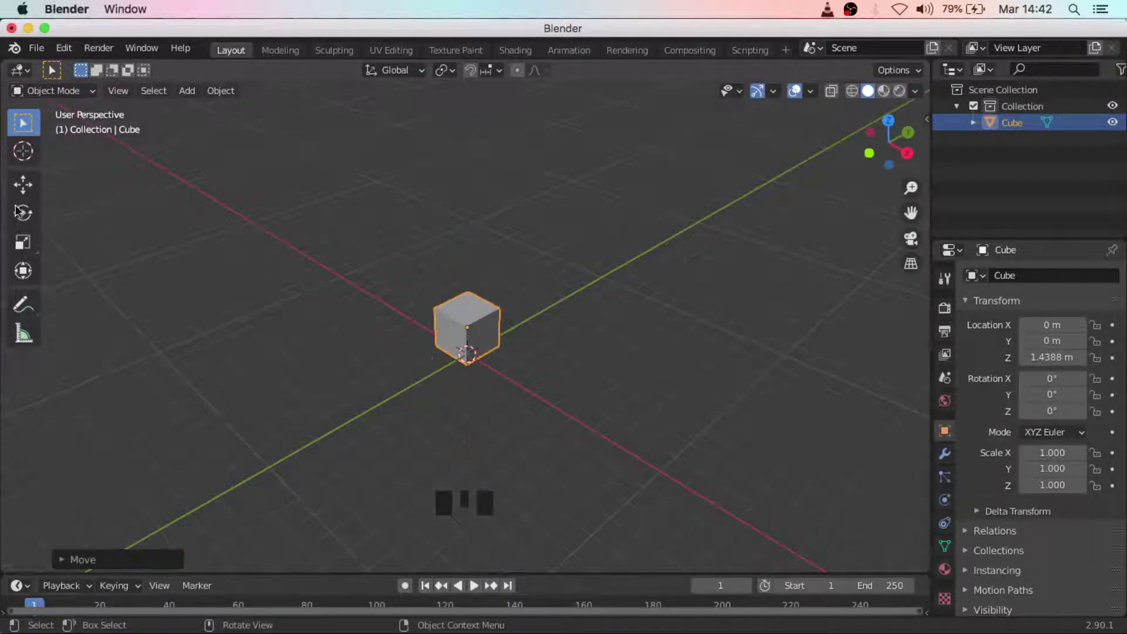
drag(28, 184, 170, 271)
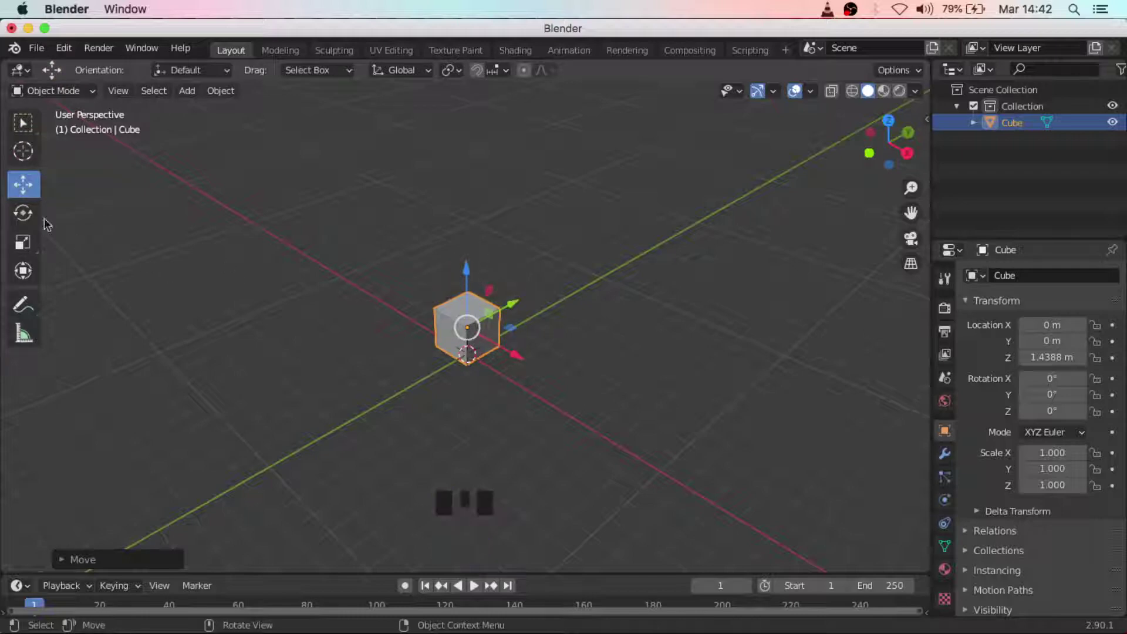
drag(23, 218, 29, 130)
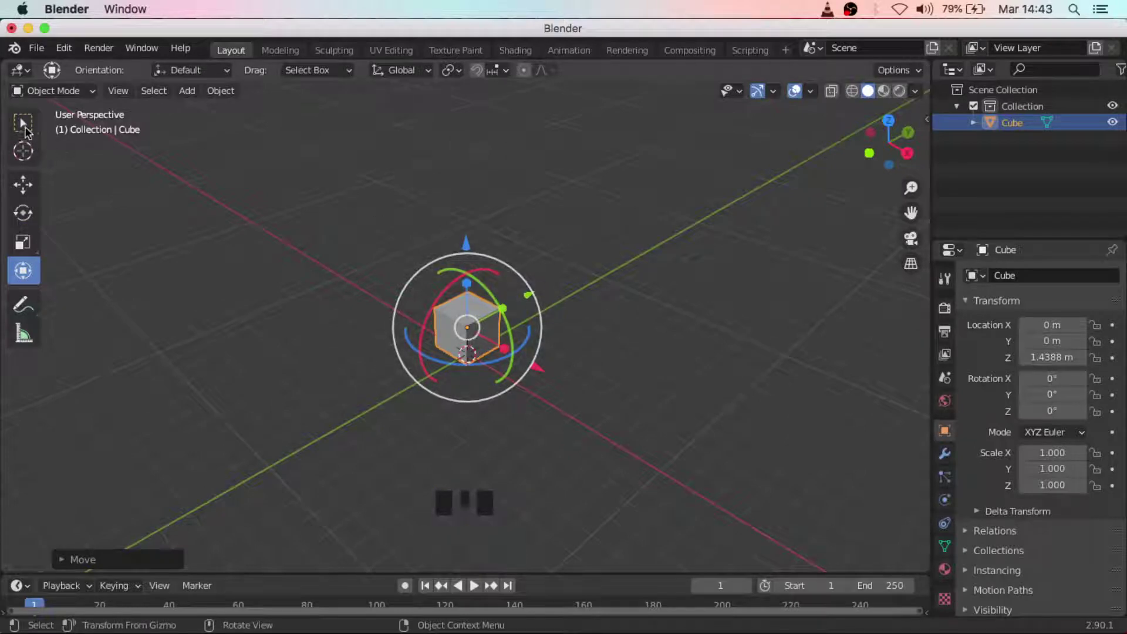
click(32, 129)
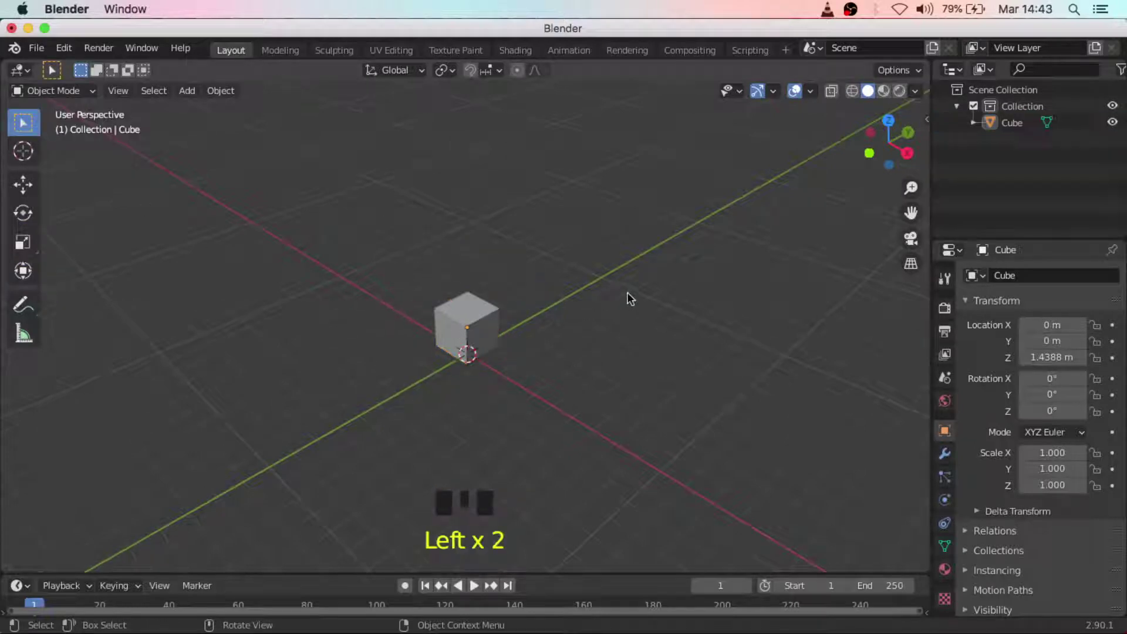
Orbit and zoom around the cube to view it from a lower angle and select it.
scroll(up, 3)
drag(561, 336, 405, 252)
scroll(up, 3)
drag(397, 269, 436, 284)
click(435, 285)
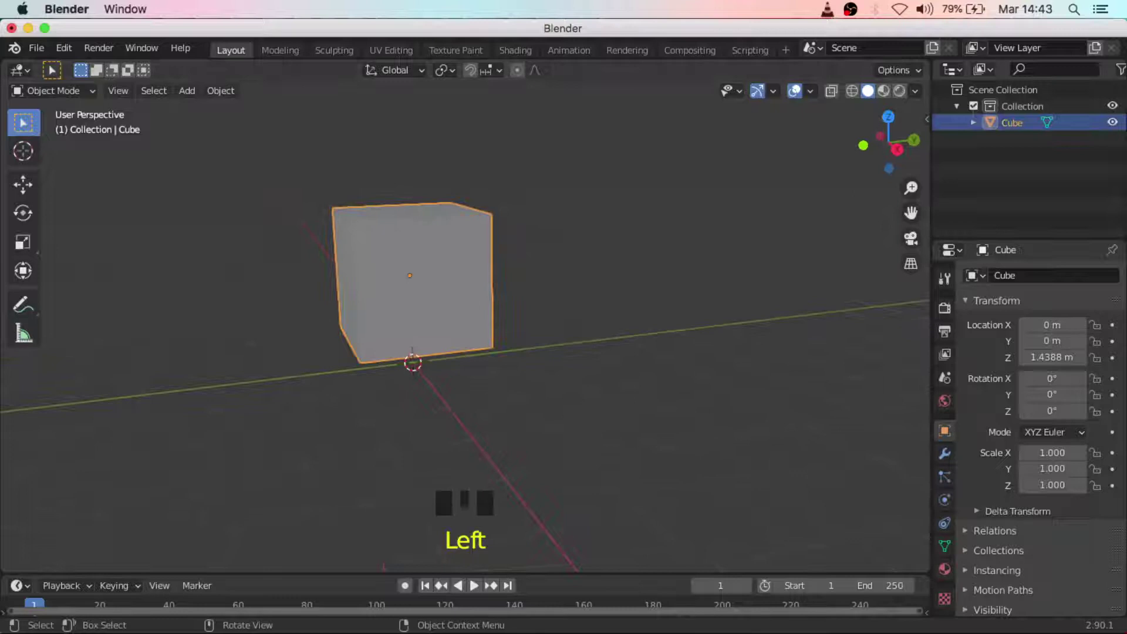
drag(35, 182, 416, 218)
click(635, 237)
drag(640, 265, 656, 277)
scroll(down, 3)
drag(655, 283, 634, 312)
scroll(down, 3)
scroll(up, 3)
scroll(up, 3)
drag(569, 336, 443, 247)
scroll(up, 3)
drag(452, 303, 430, 236)
click(430, 236)
Lower the cube to about 1.01 m and bring up the list of editing modes.
drag(501, 353, 543, 332)
click(543, 332)
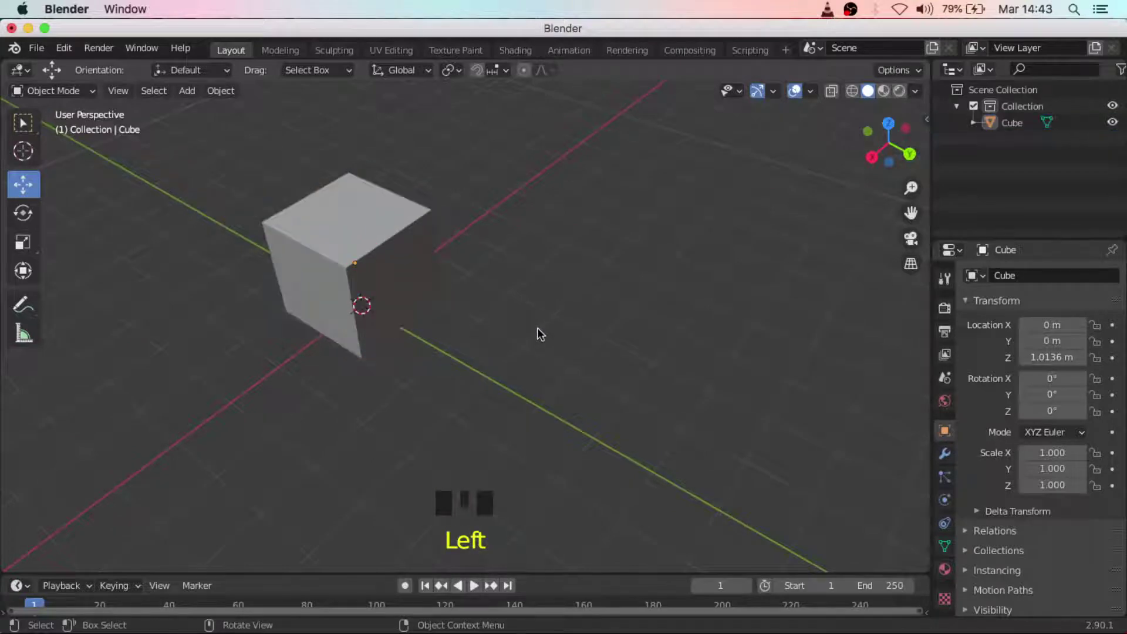
drag(85, 91, 522, 207)
Enter Edit Mode on the cube and select all of its geometry.
key(Escape)
key(Tab)
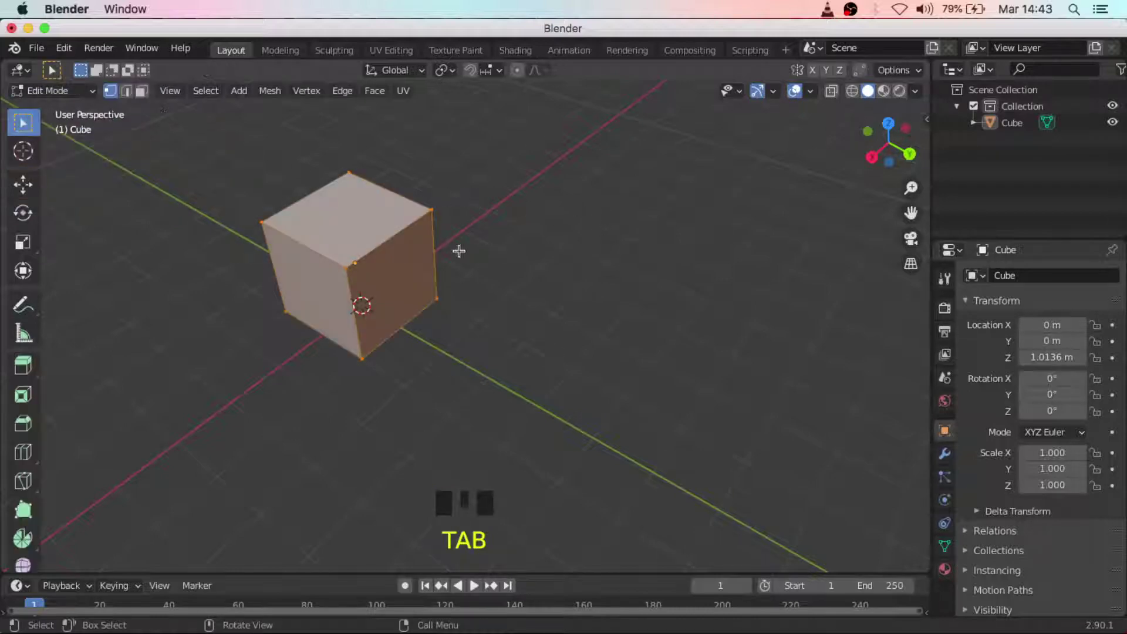
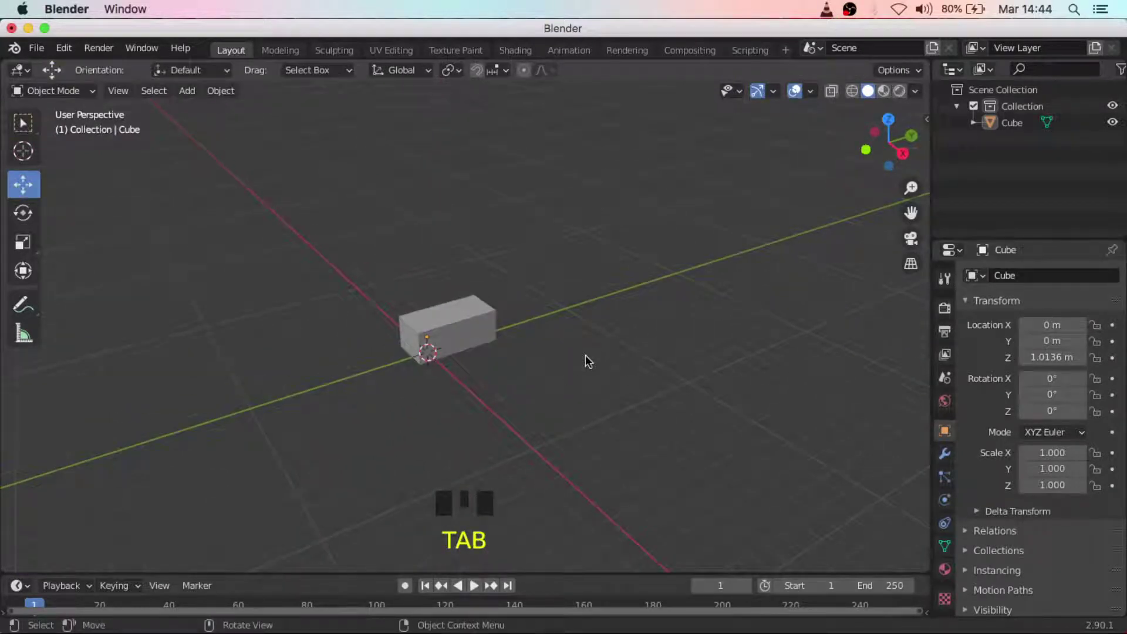
Back in Object Mode, scale the box uniformly to about 5.635 times its size.
key(s)
click(426, 271)
click(453, 326)
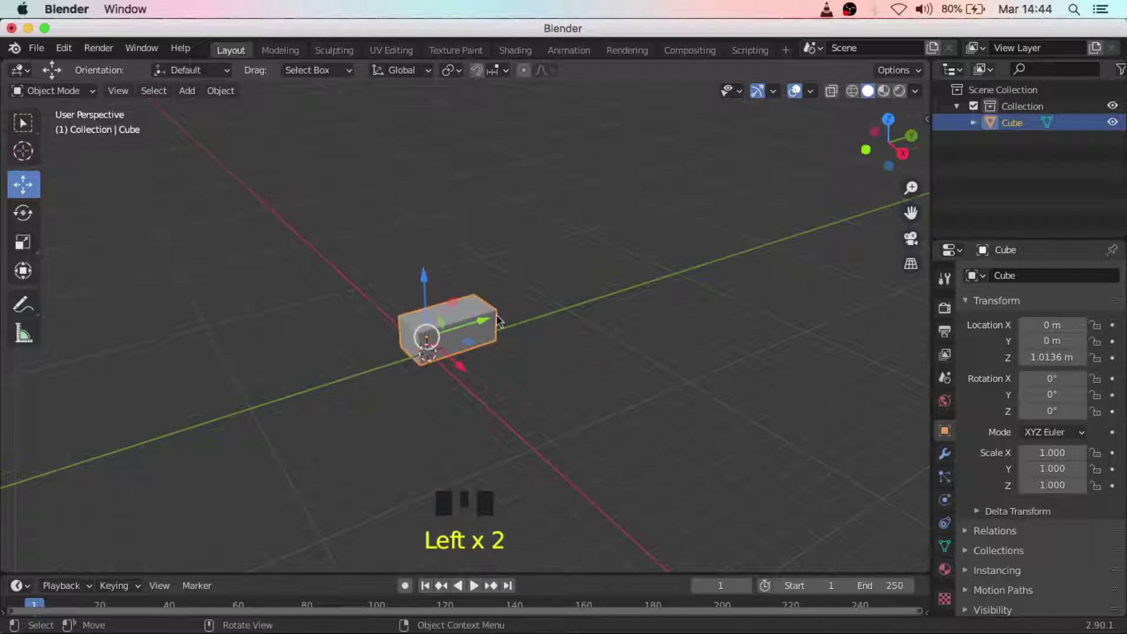
click(40, 130)
click(470, 320)
key(s)
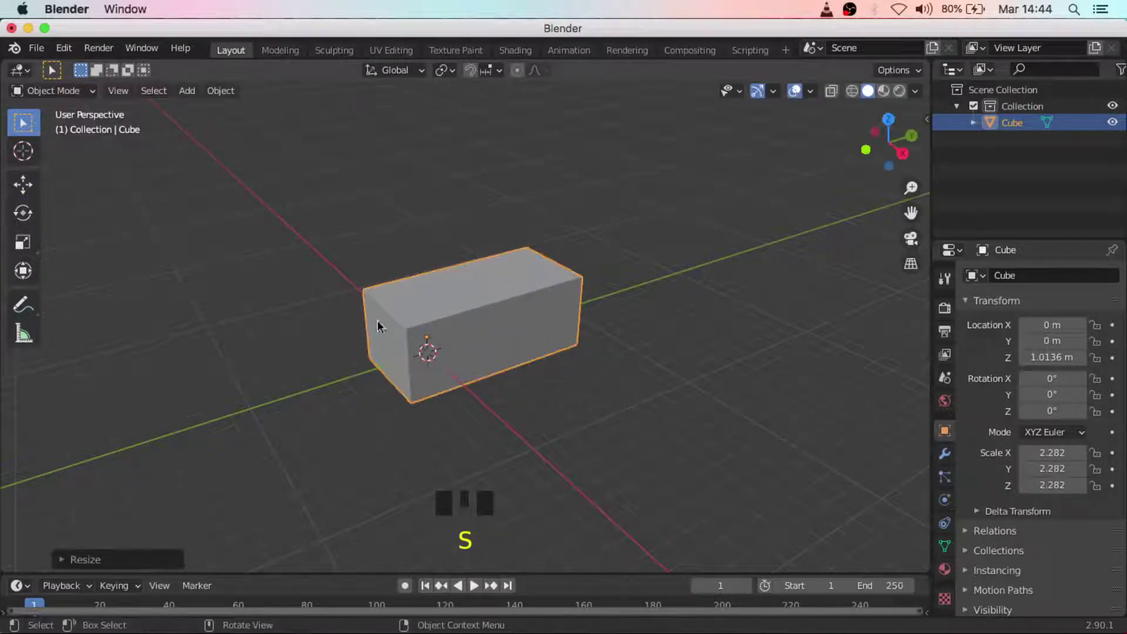
key(s)
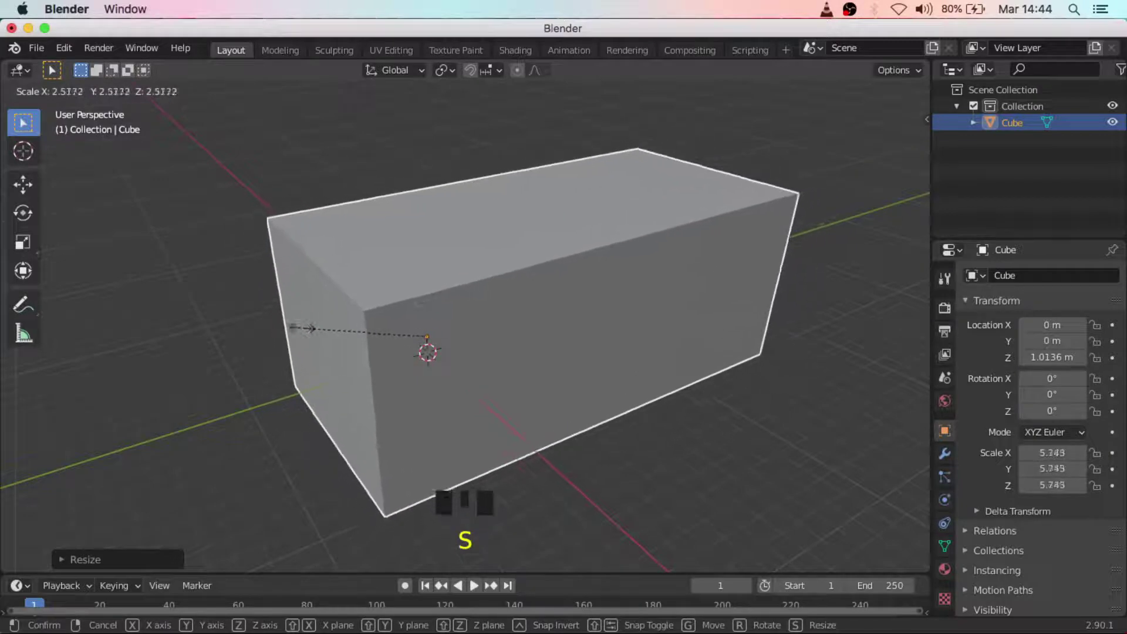
click(259, 311)
Raise the enlarged box to about Z 5.5 m and orbit around it to check.
scroll(down, 3)
drag(319, 321, 416, 330)
click(417, 330)
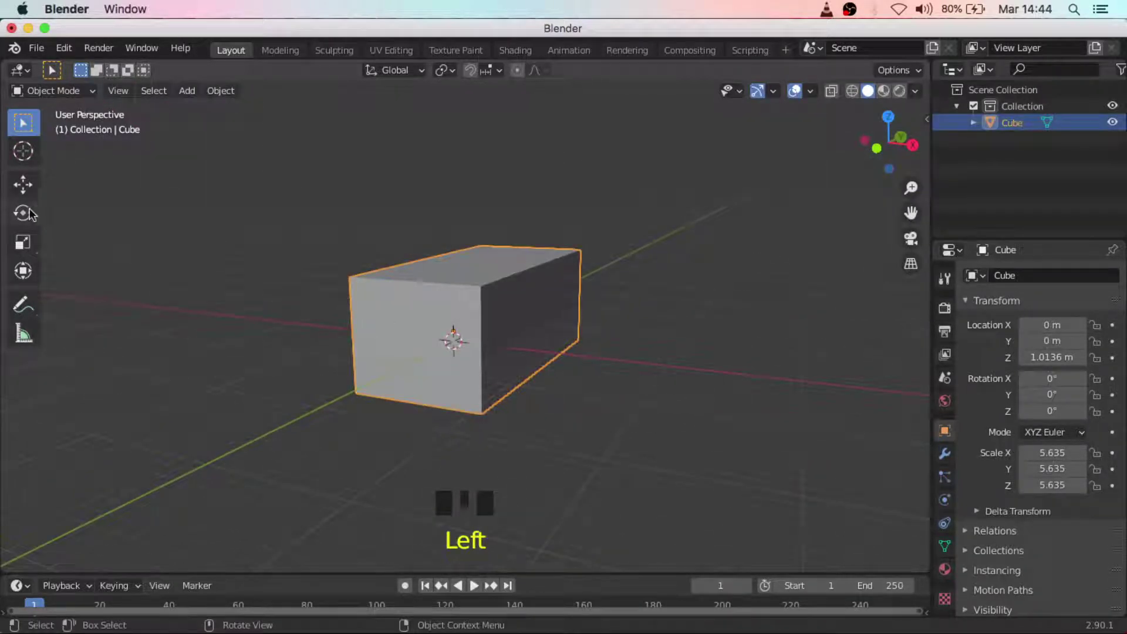
drag(32, 184, 457, 265)
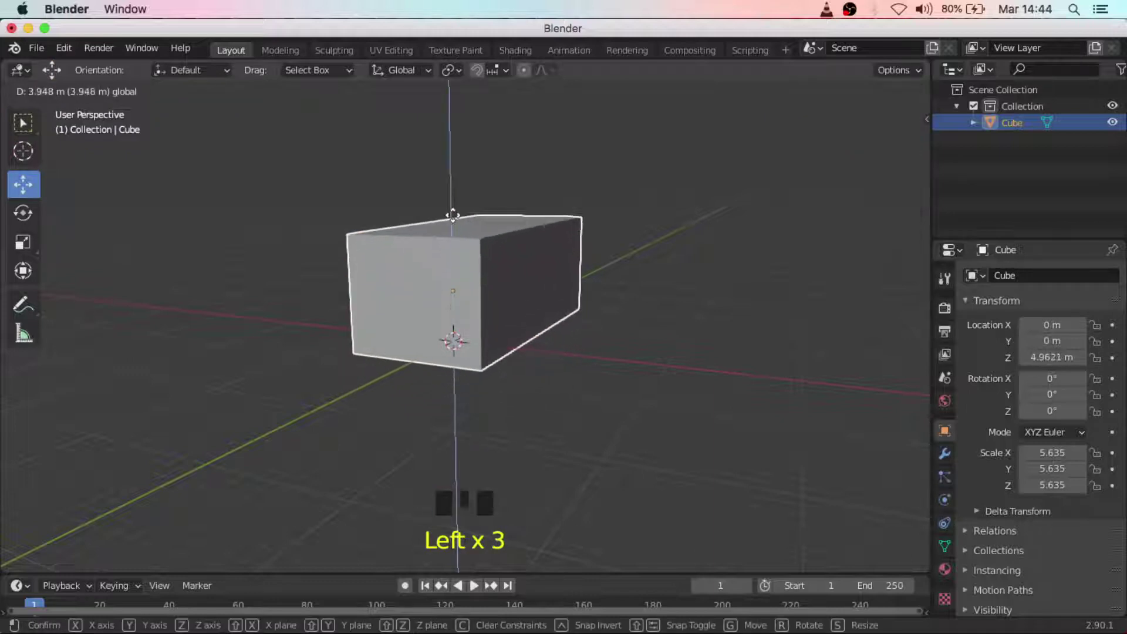
click(676, 299)
drag(662, 309, 502, 288)
click(502, 289)
click(452, 242)
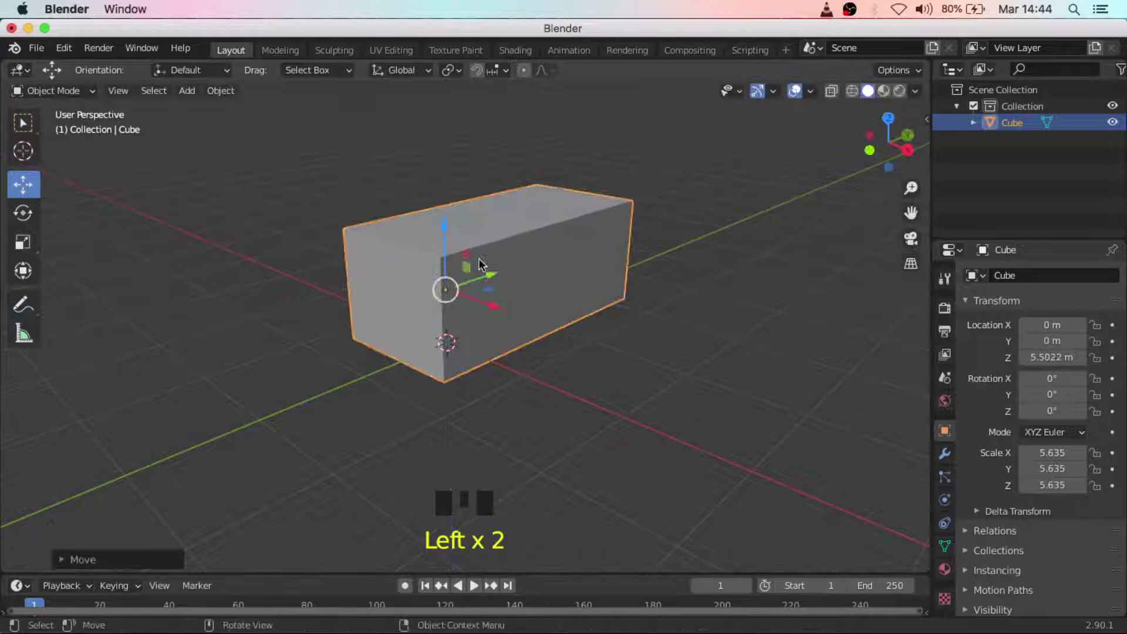
click(627, 350)
drag(647, 343, 534, 296)
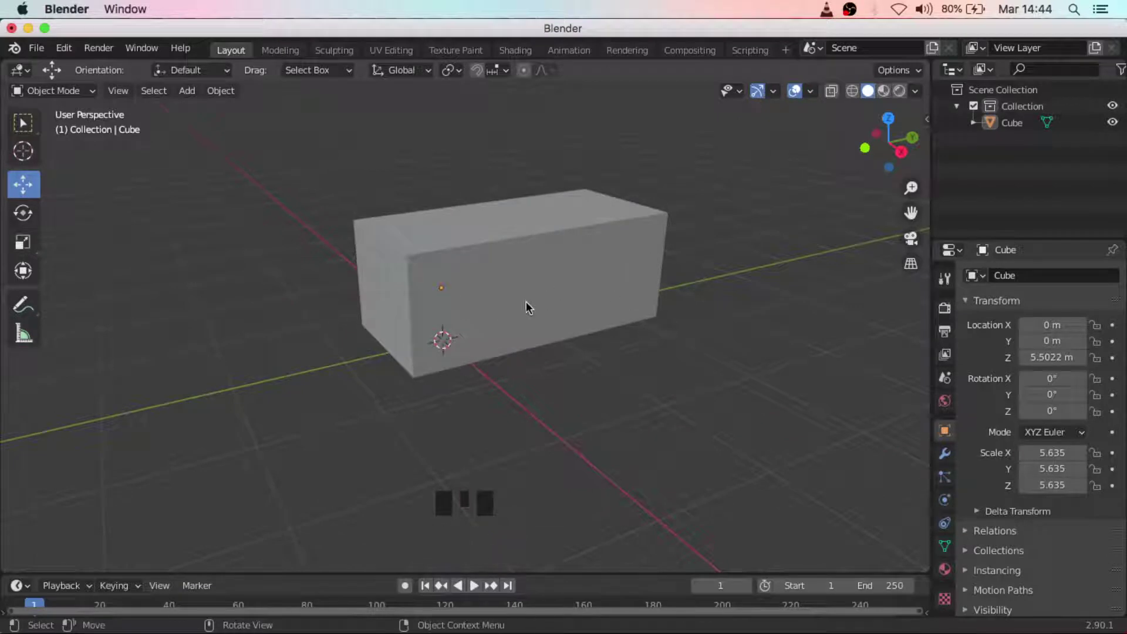
Orbit around the long box from several angles and select it.
drag(515, 311, 516, 253)
drag(520, 297, 479, 310)
scroll(up, 3)
drag(472, 312, 496, 319)
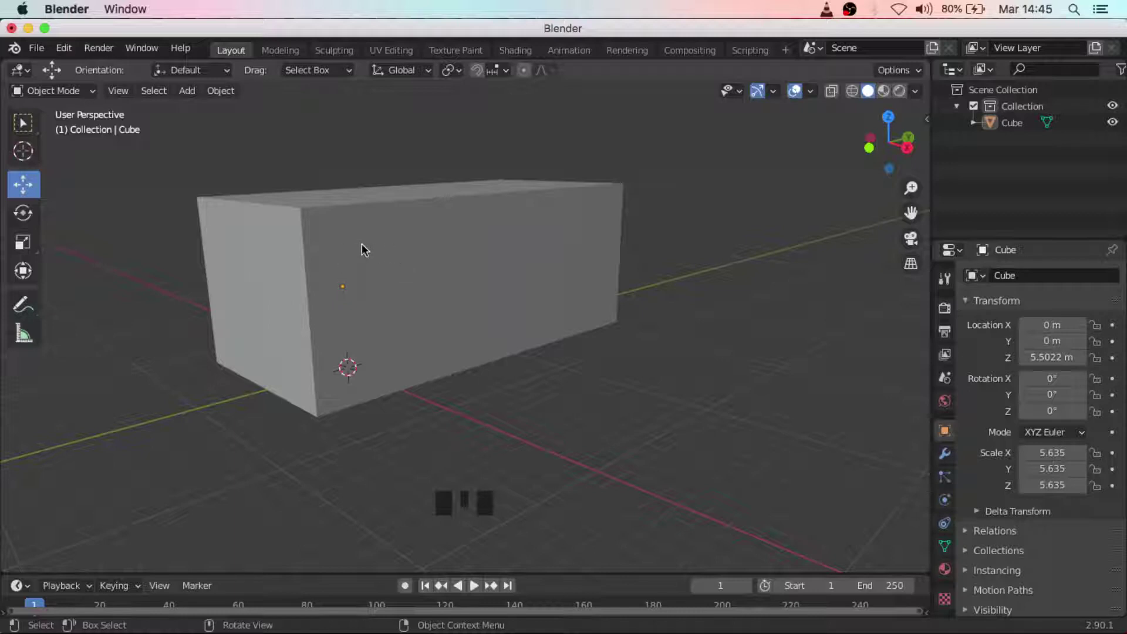
drag(454, 248, 457, 301)
click(464, 295)
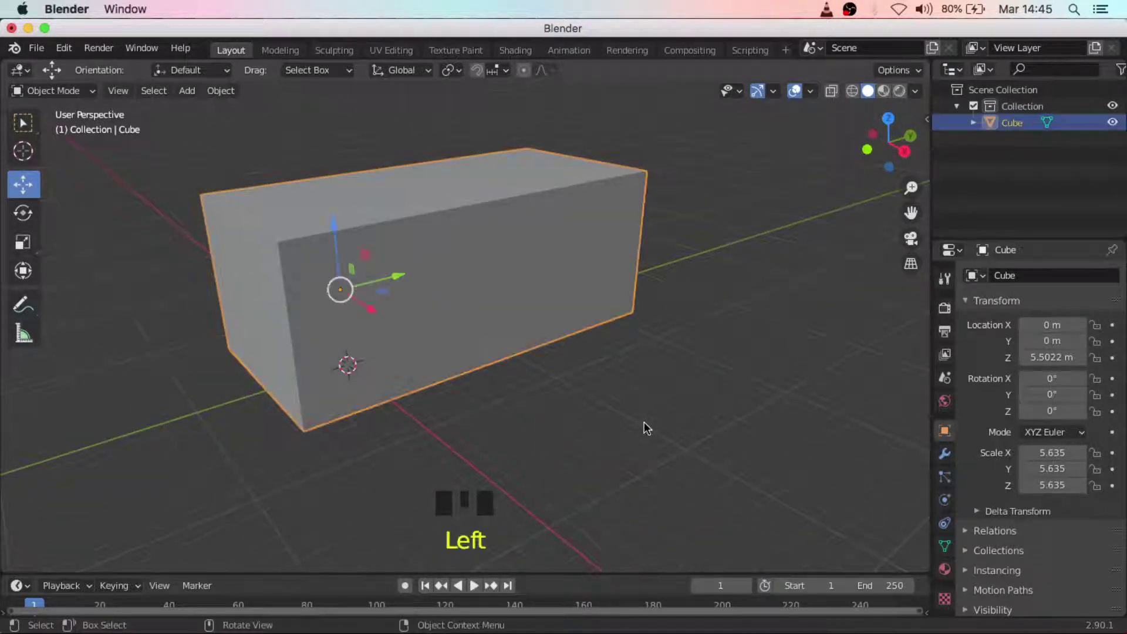
In Edit Mode, cut a horizontal edge loop slid near the box's top and start a second one.
key(Tab)
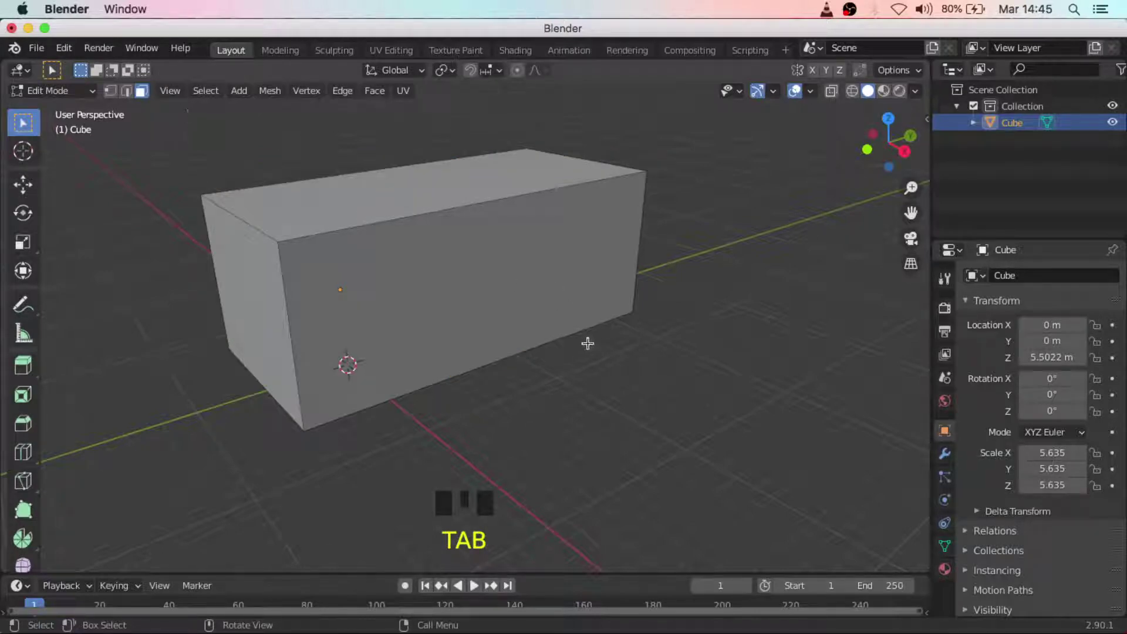
key(r)
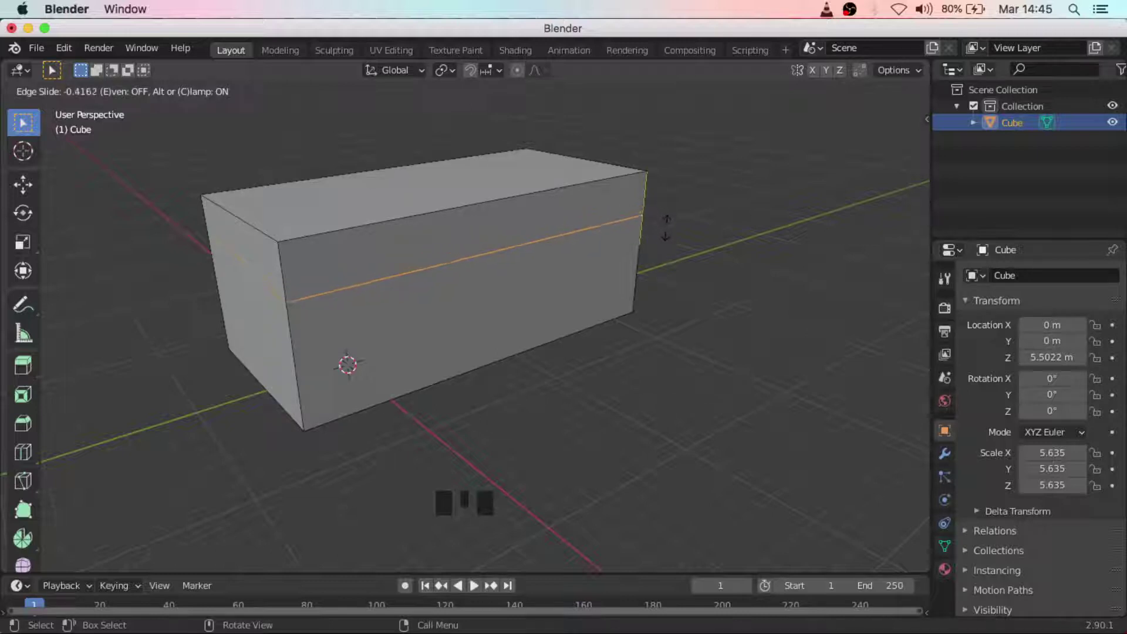
key(Return)
key(r)
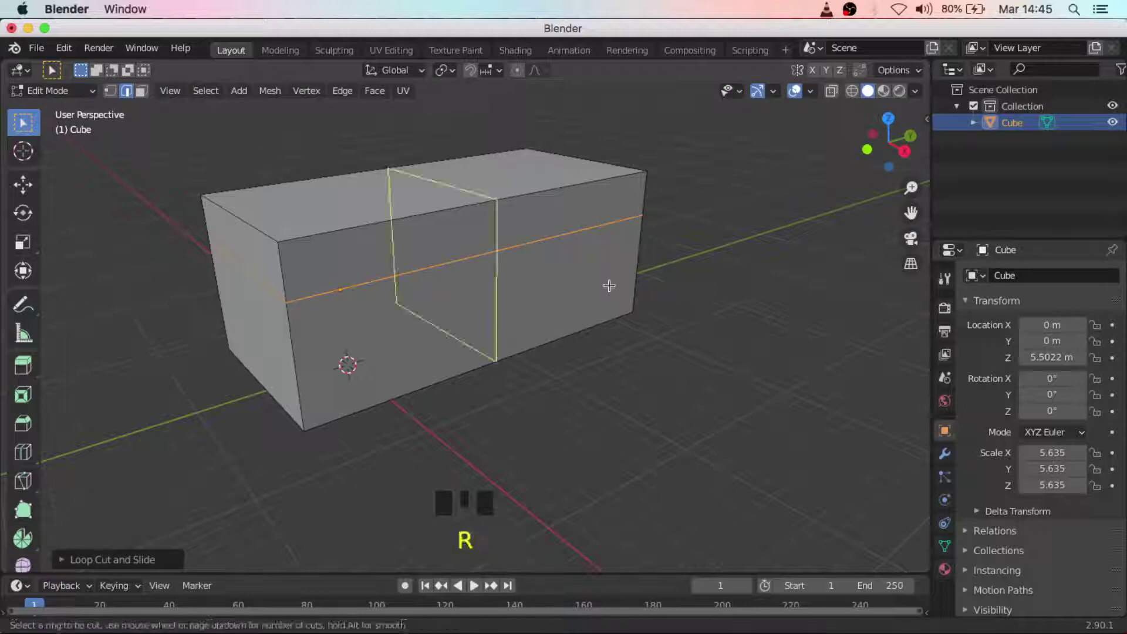
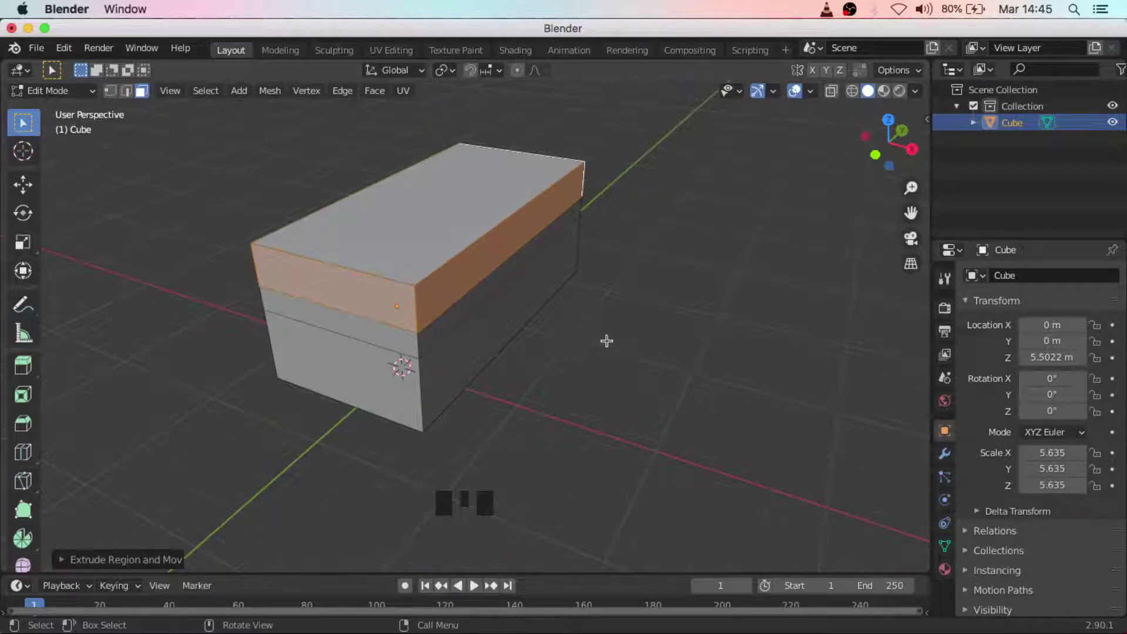
Scale the extruded top faces outward along their length and evenly to form a roof overhang.
key(s)
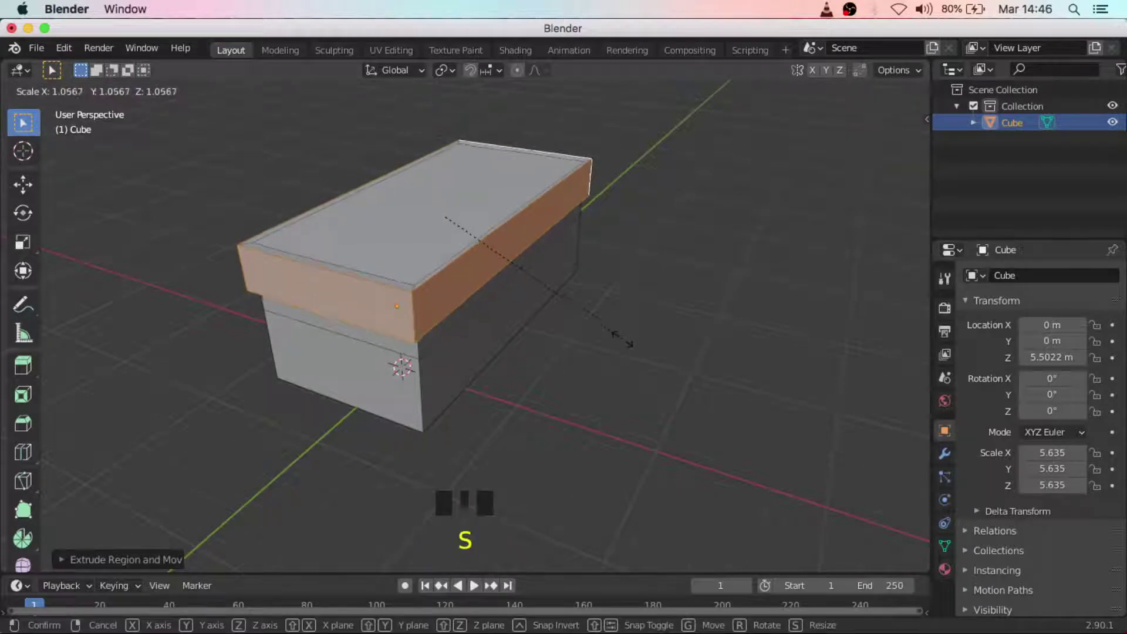
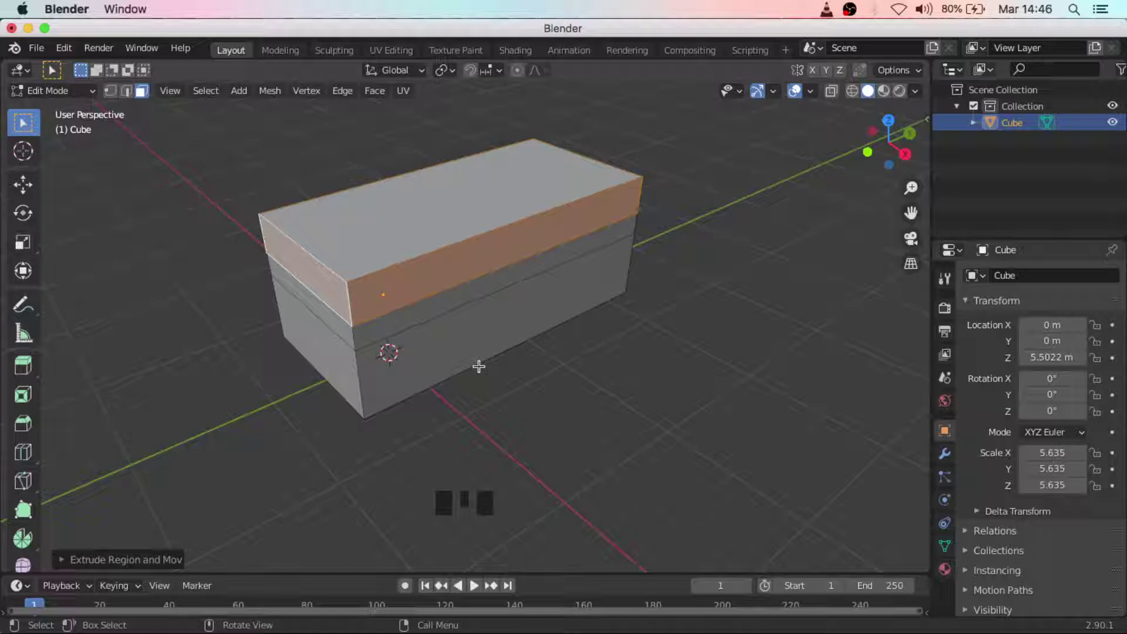
key(s)
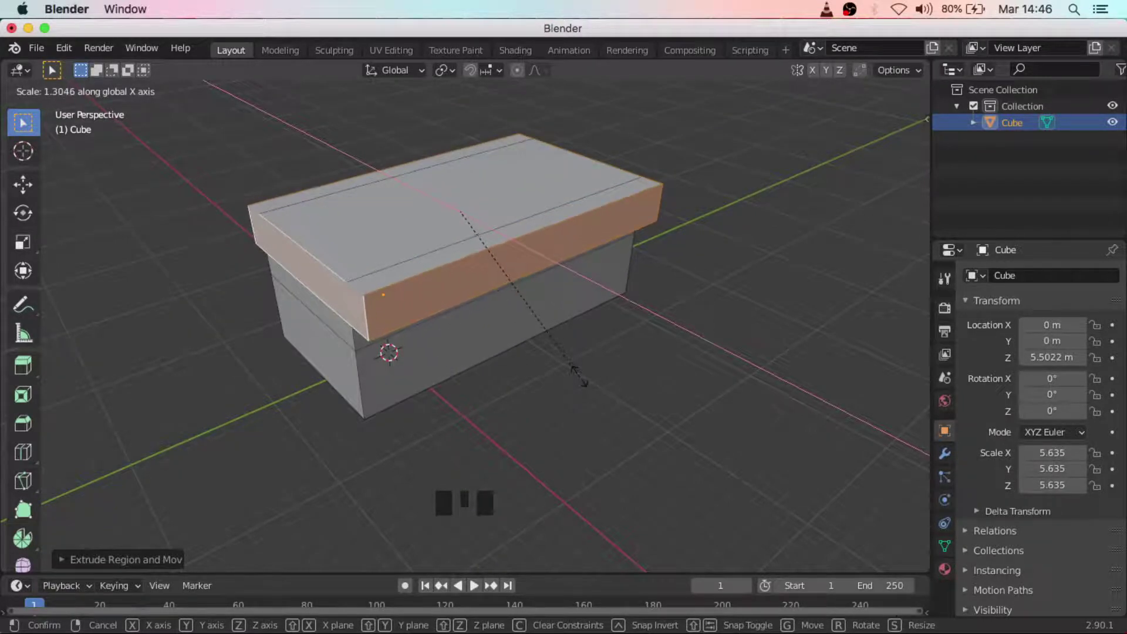
key(s)
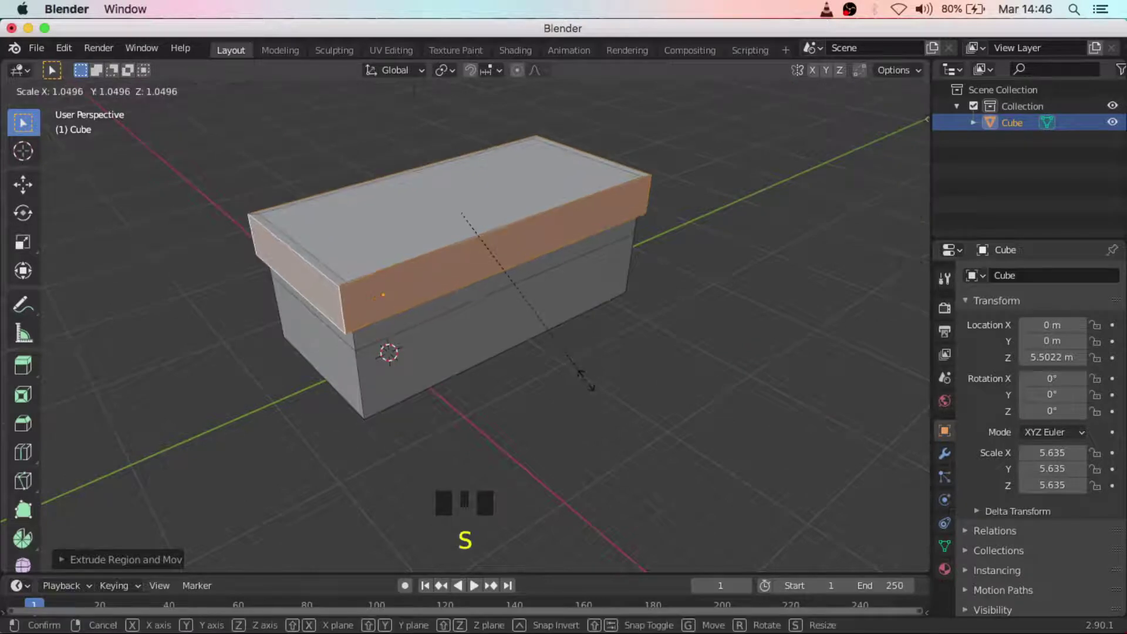
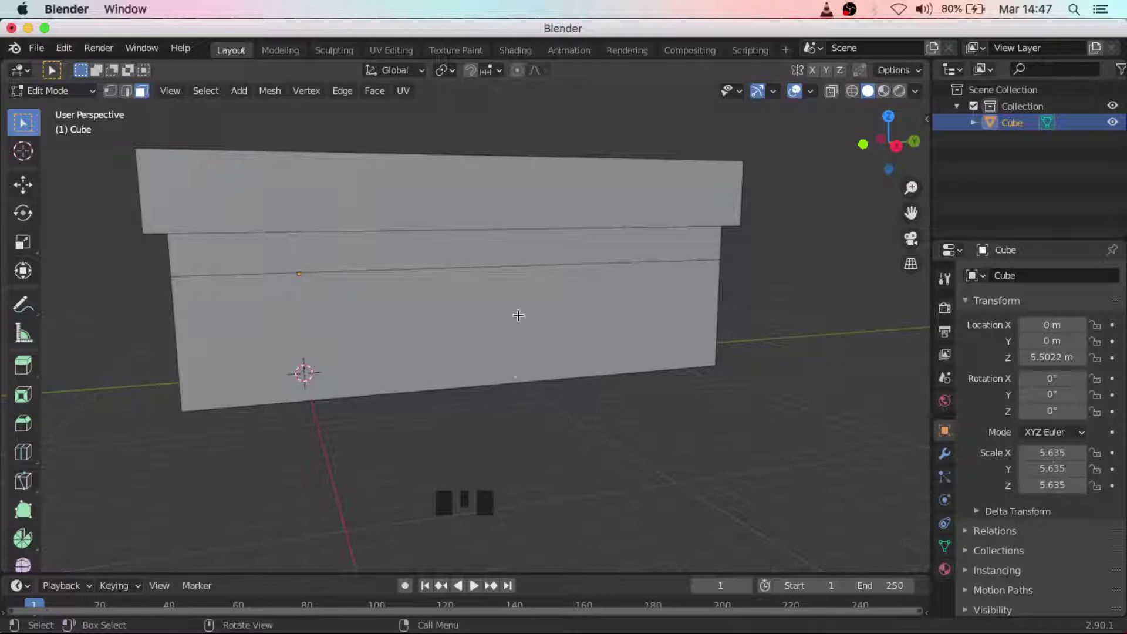
Add two vertical loop cuts with Ctrl+R dividing the long front into three sections.
key(r)
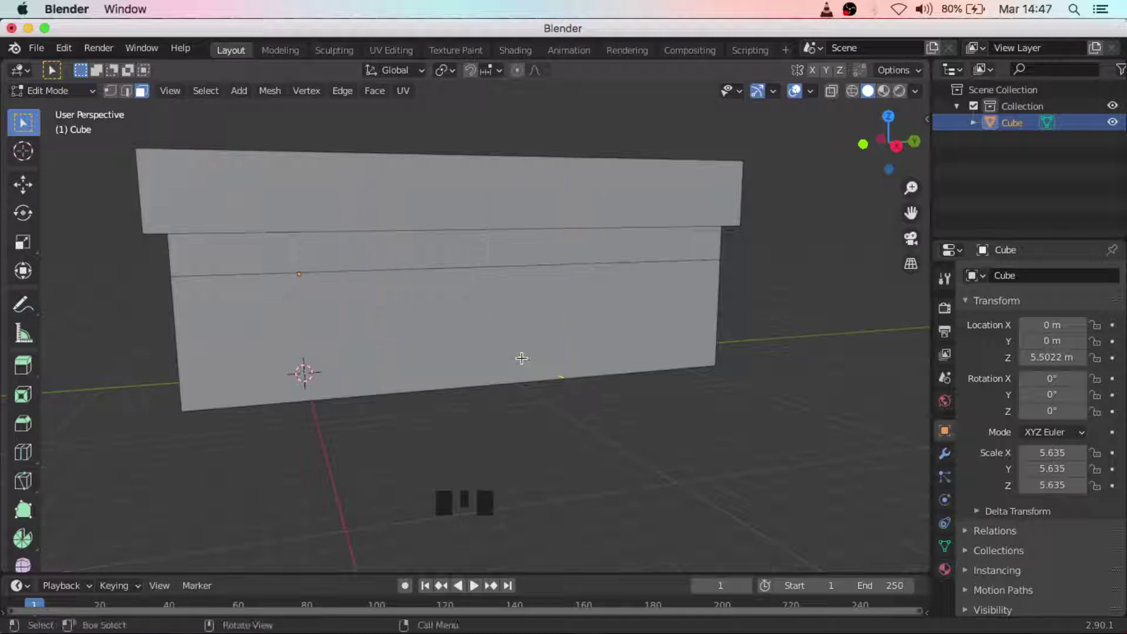
middle_click(534, 384)
key(r)
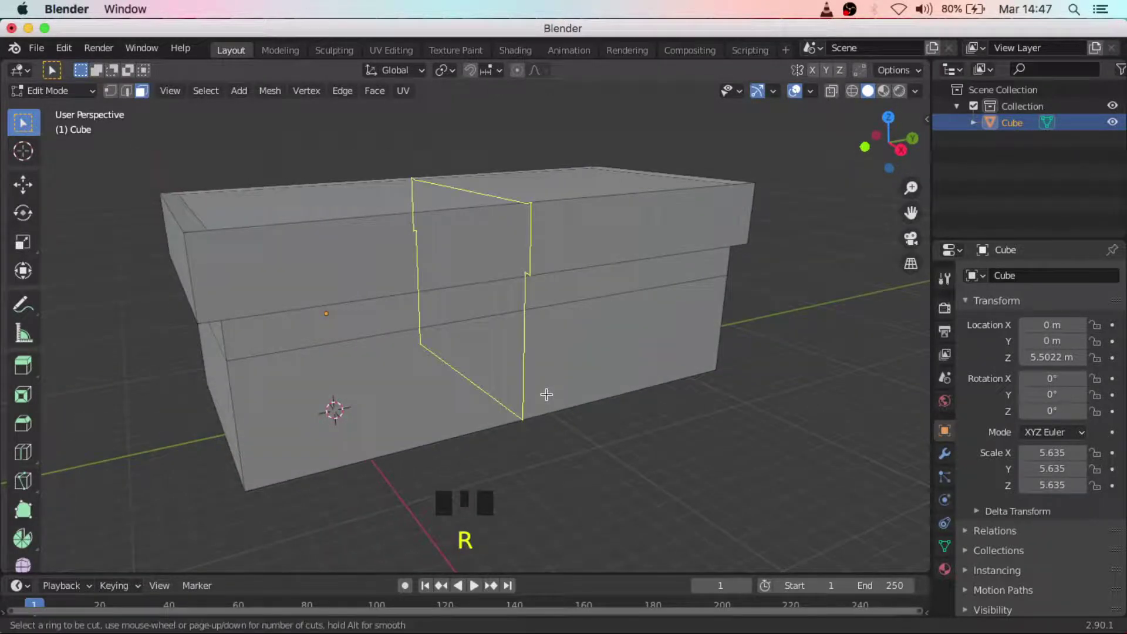
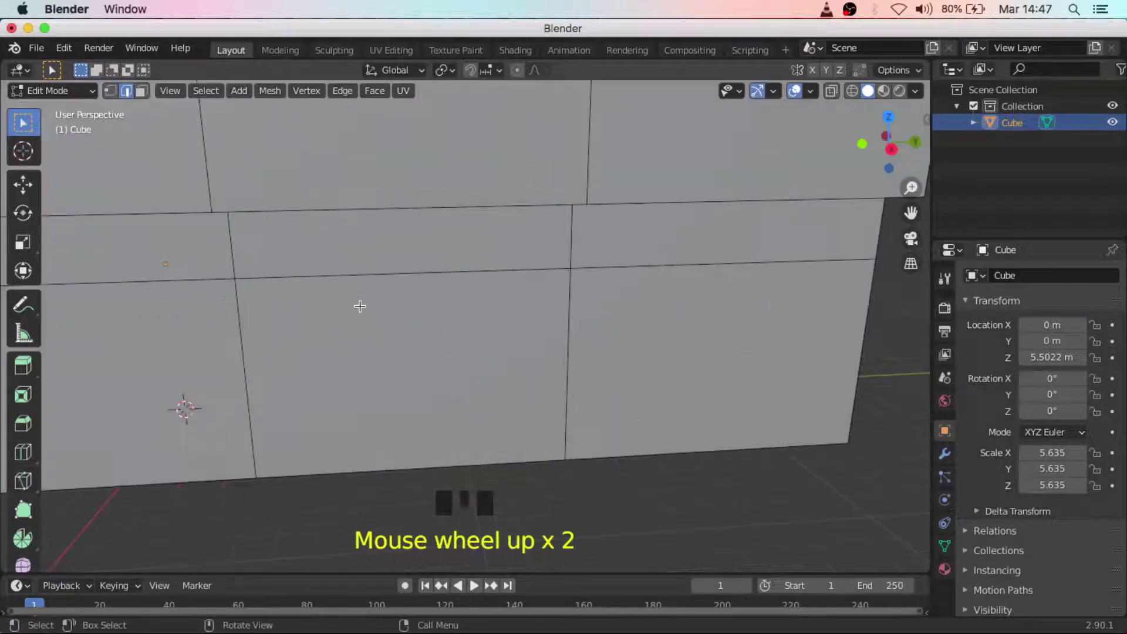
scroll(down, 3)
scroll(down, 3)
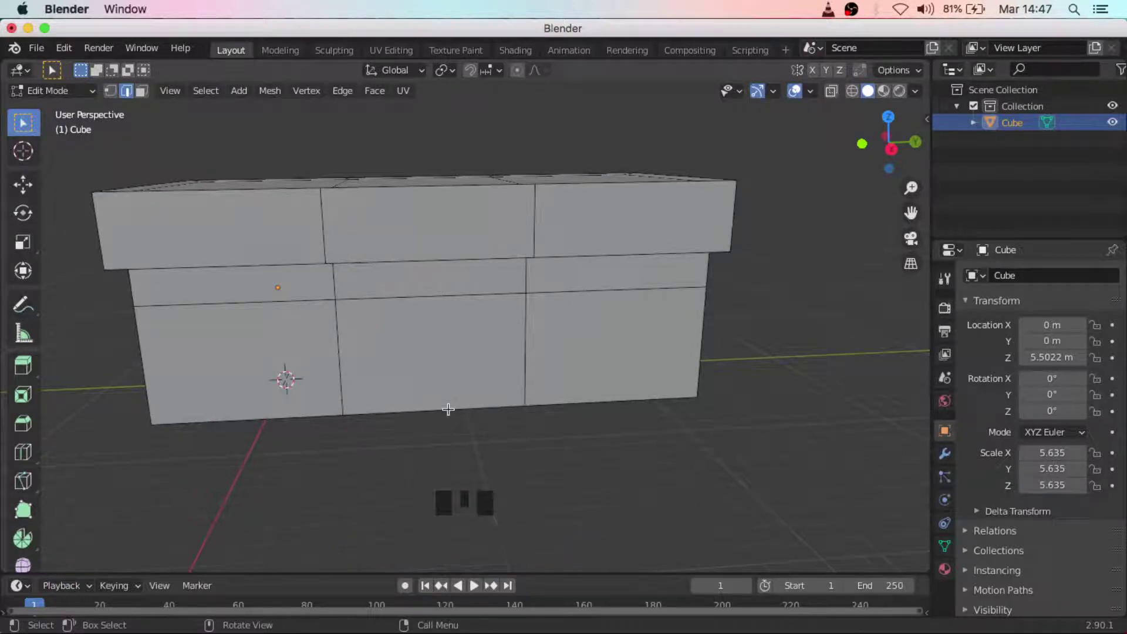
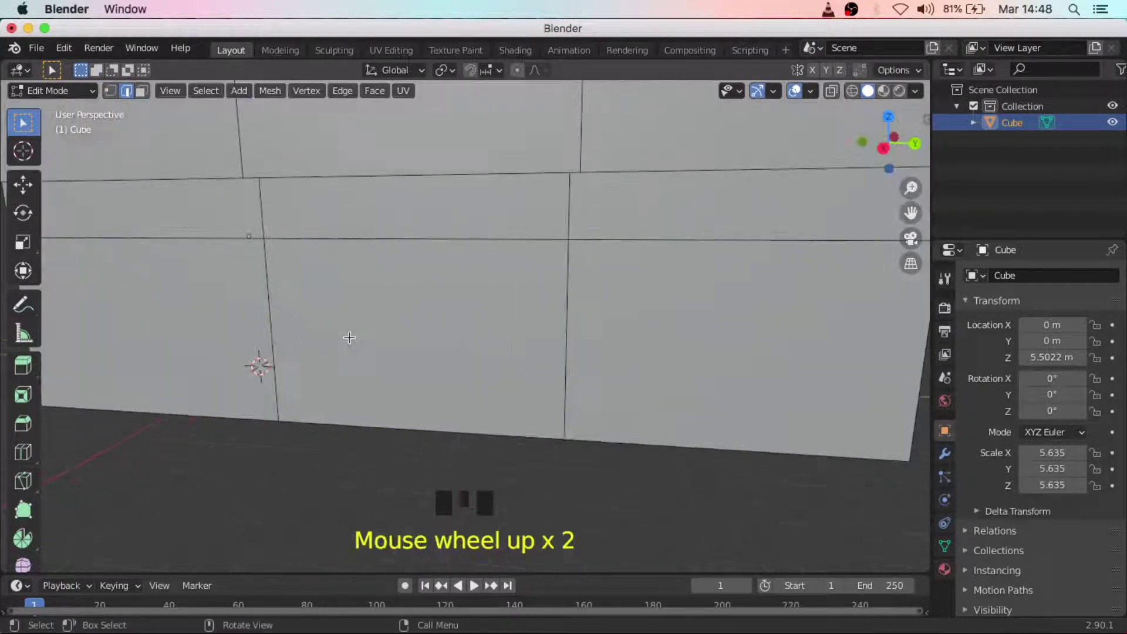
Switch to face select and pick the central lower face of the front wall for insetting.
click(271, 291)
click(393, 239)
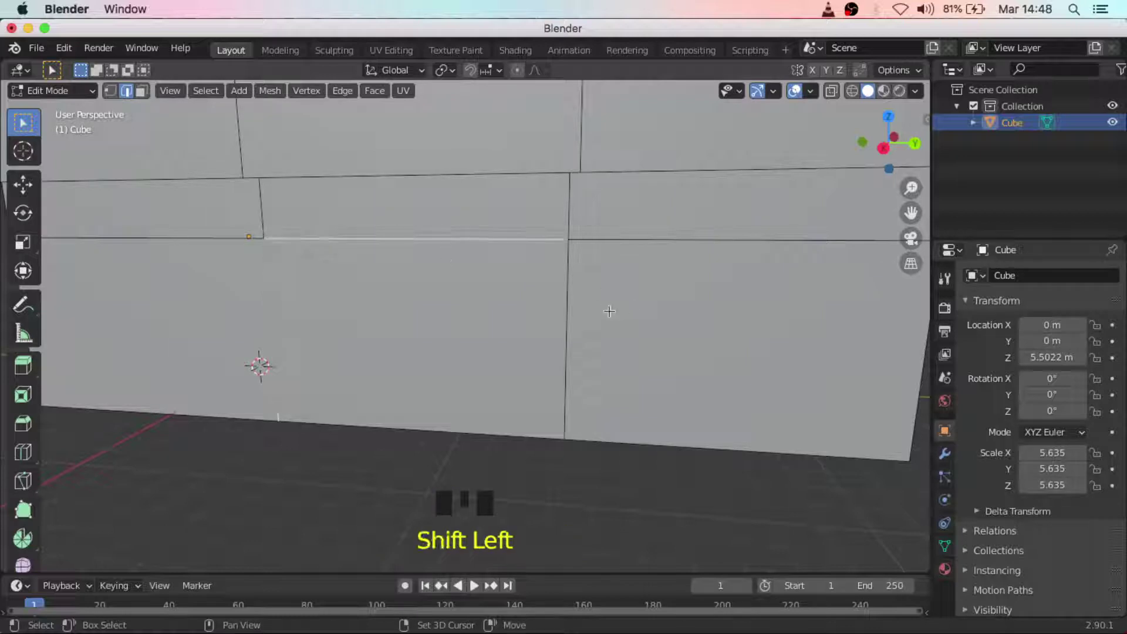
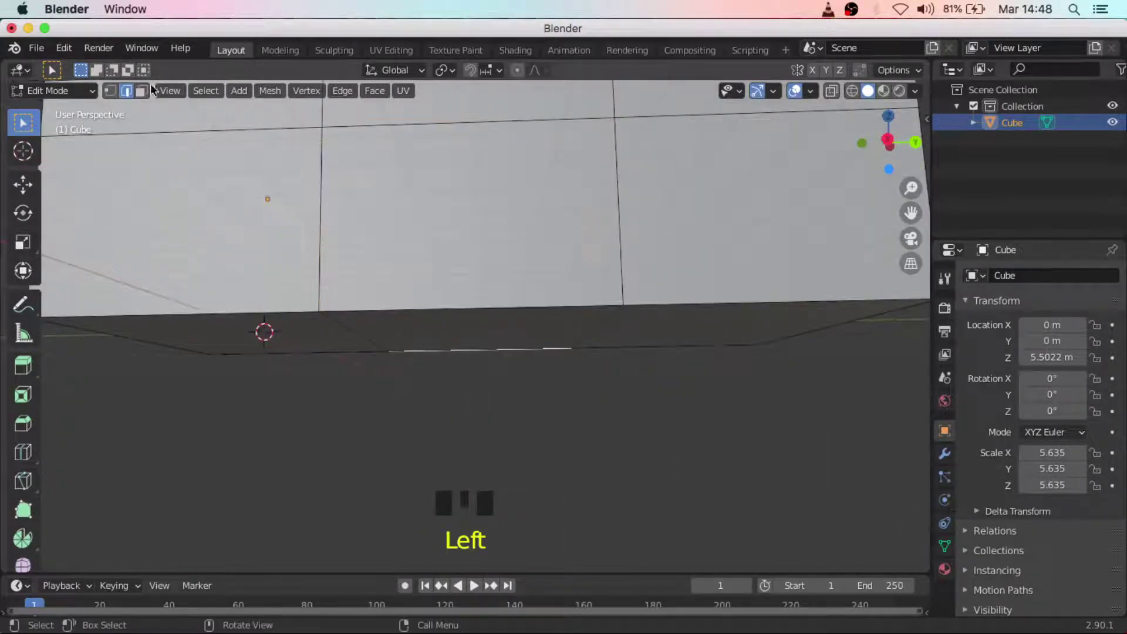
click(141, 89)
click(125, 87)
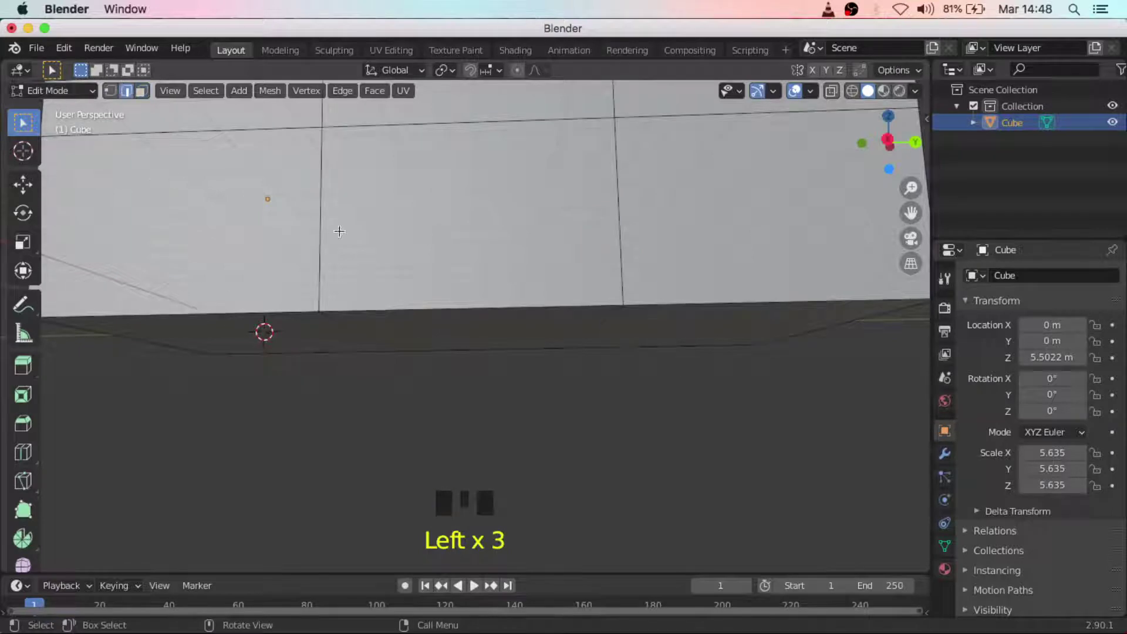
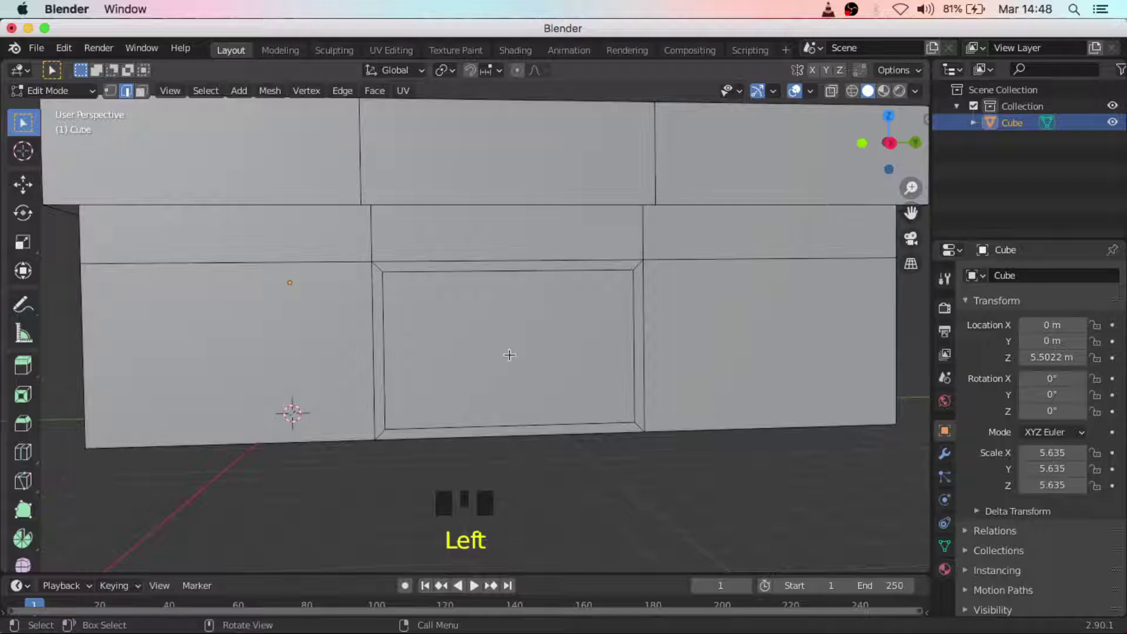
Cut four horizontal edge loops striping the lower walls and the framed opening.
scroll(up, 3)
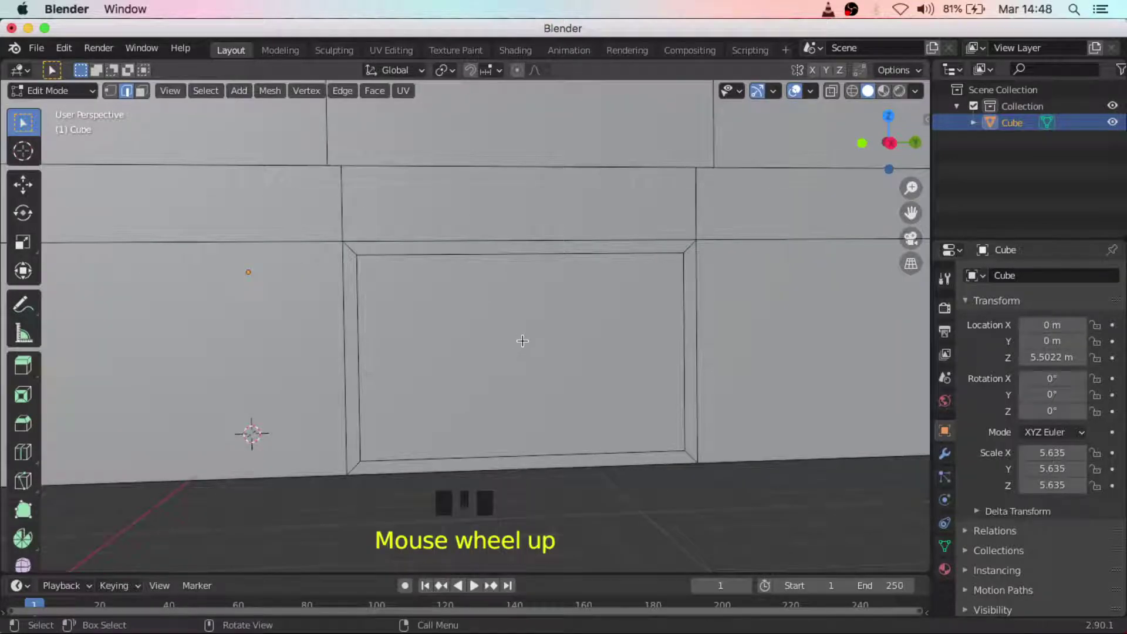
key(y)
key(r)
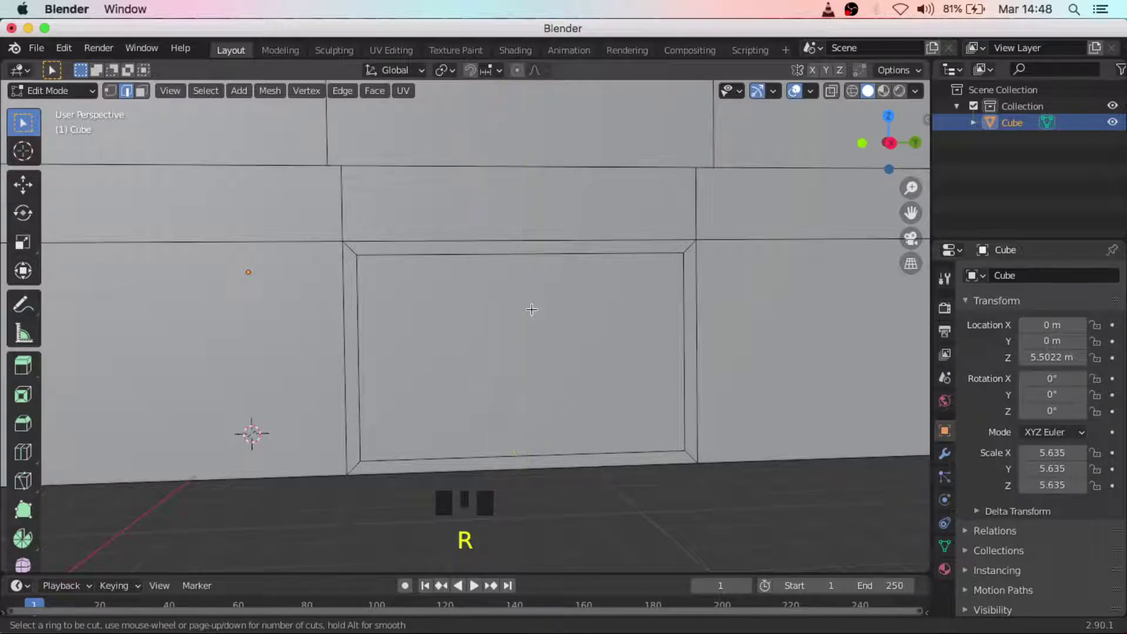
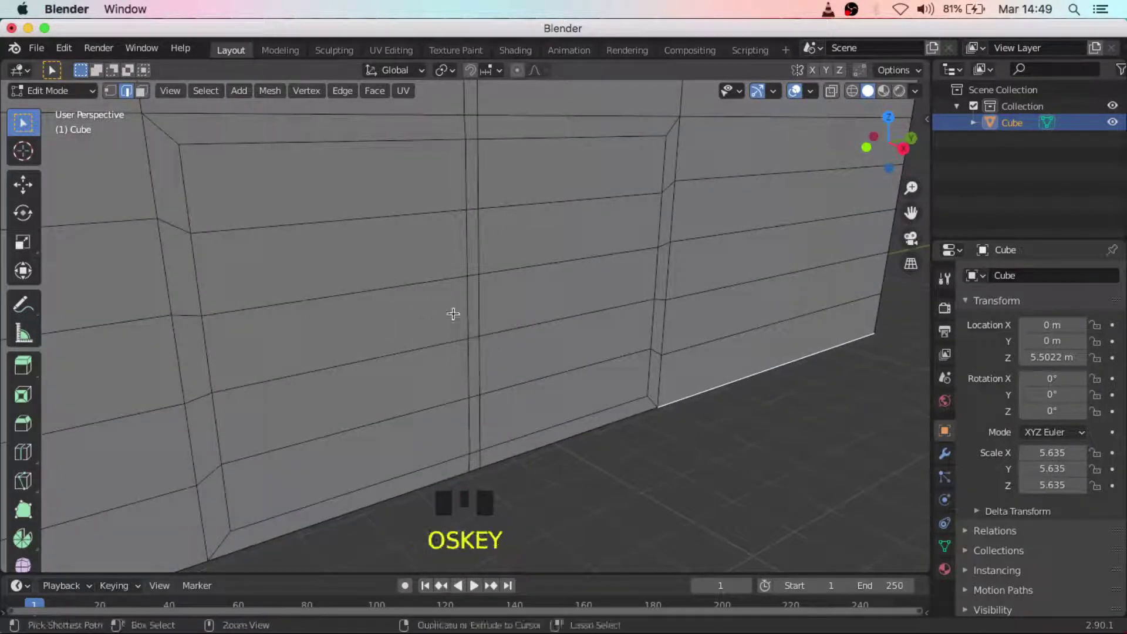
key(r)
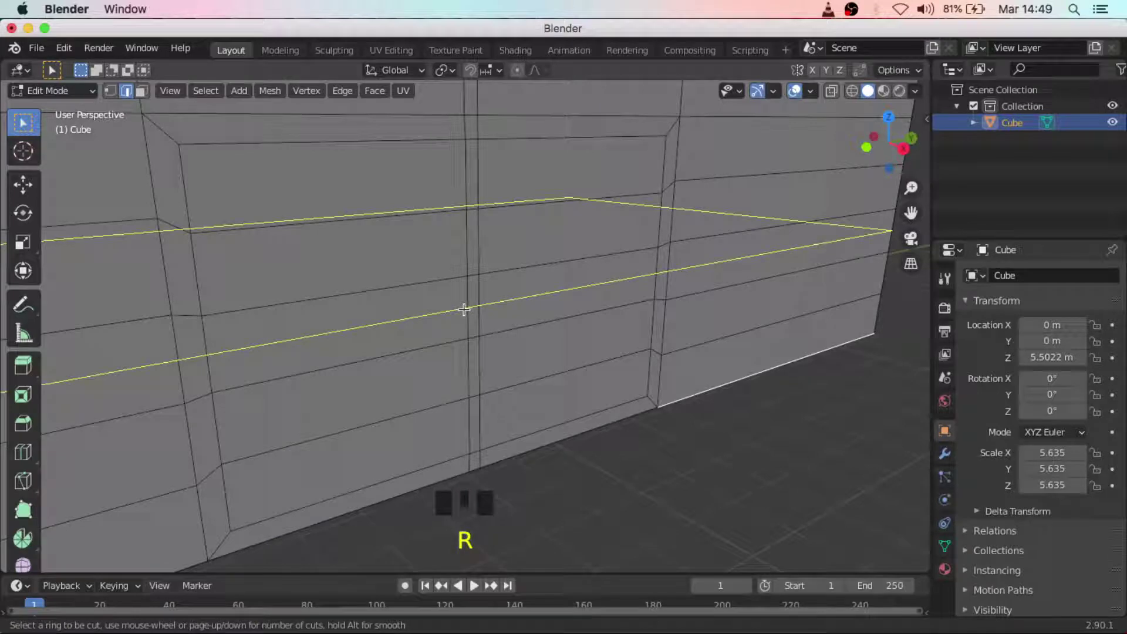
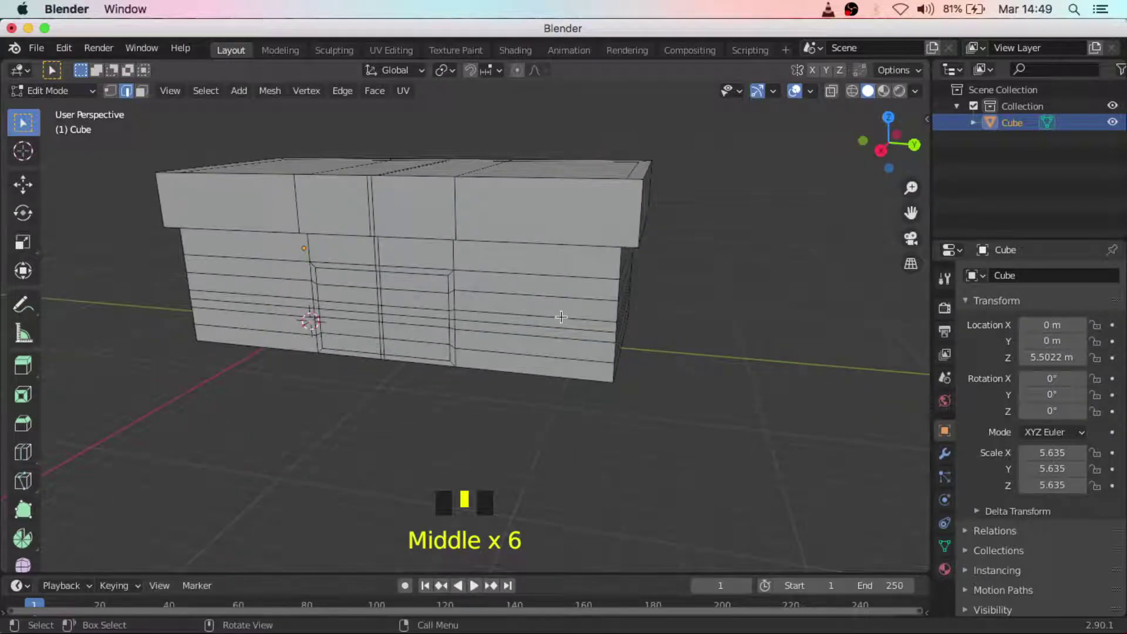
Cut a two-loop vertical division through the left section of the building and slide it into place.
scroll(up, 3)
key(r)
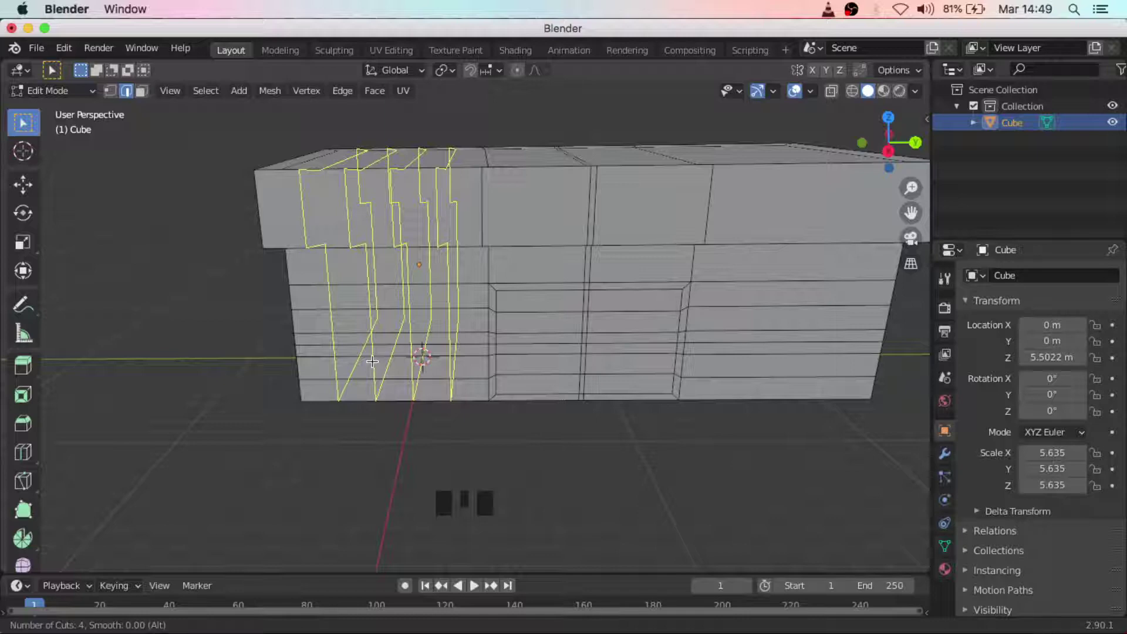
drag(388, 364, 407, 355)
key(r)
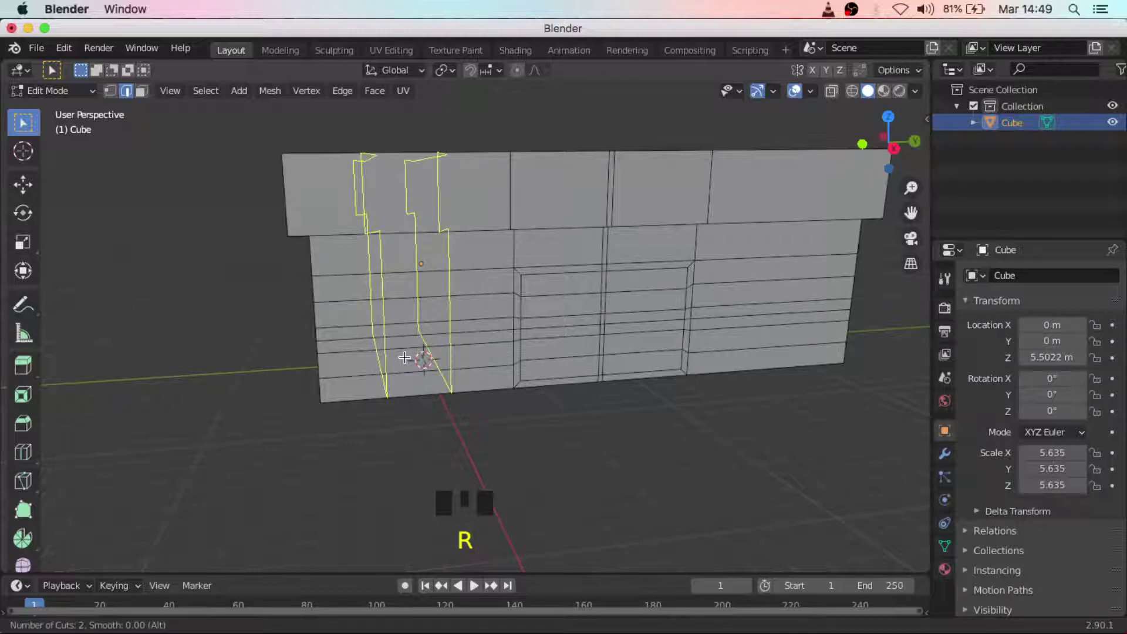
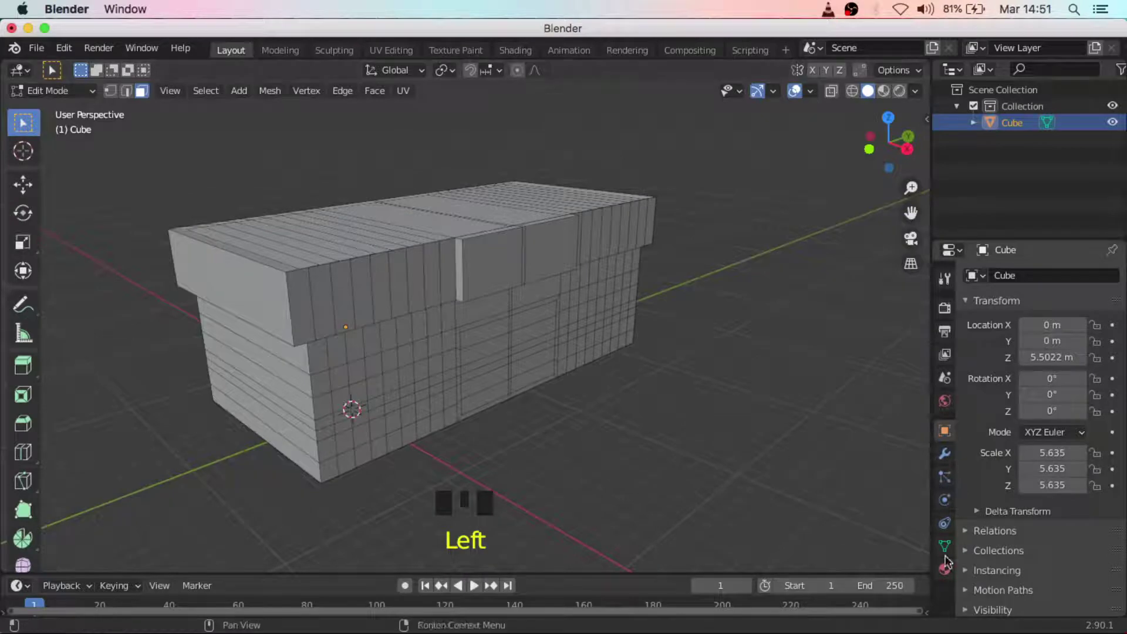
Show the building in material preview shading and return to editing its mesh.
click(948, 574)
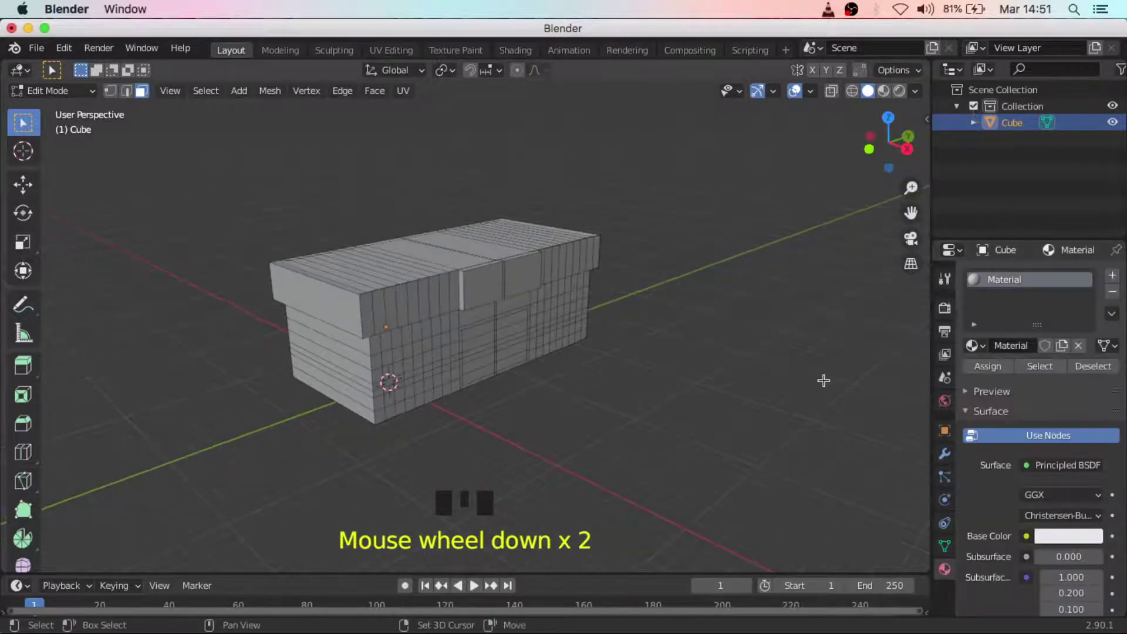
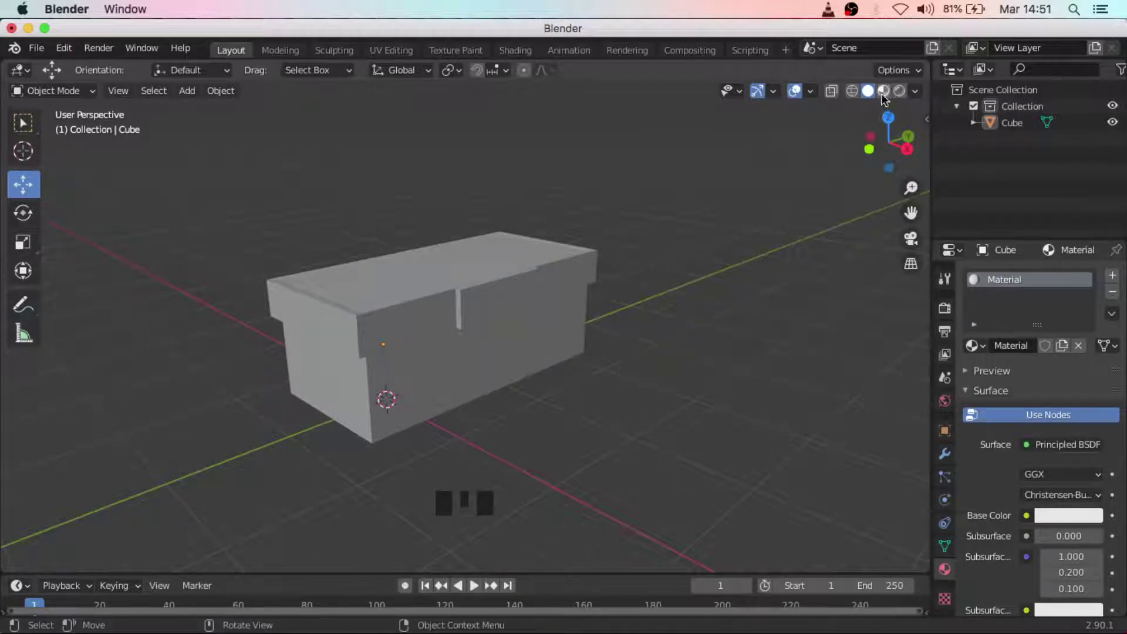
key(z)
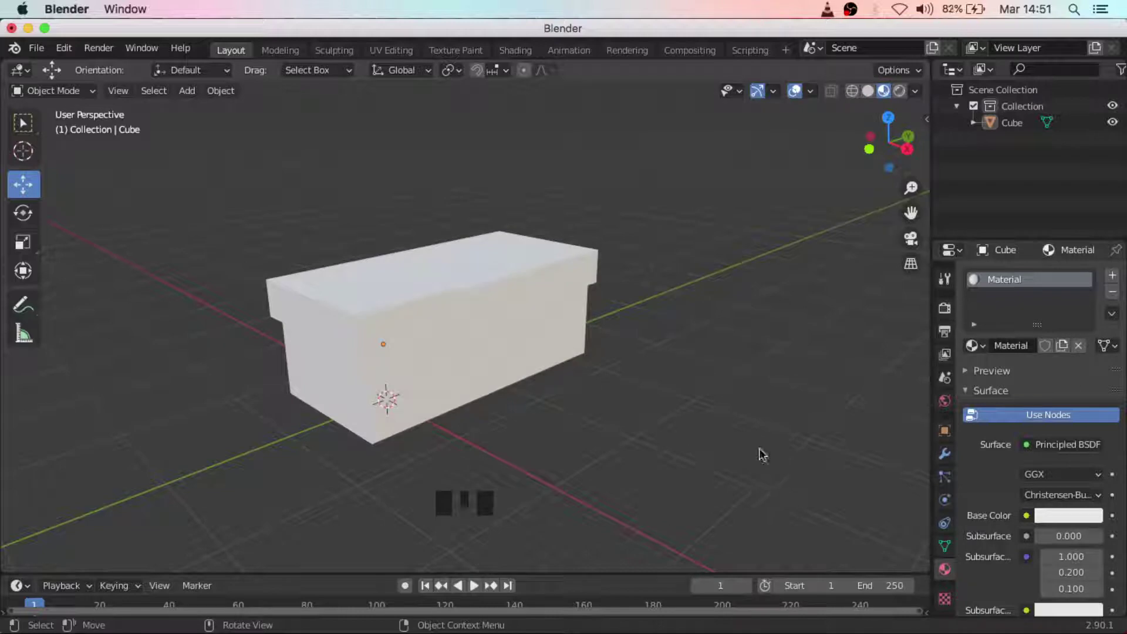
click(733, 414)
scroll(up, 3)
drag(457, 376, 701, 470)
key(Tab)
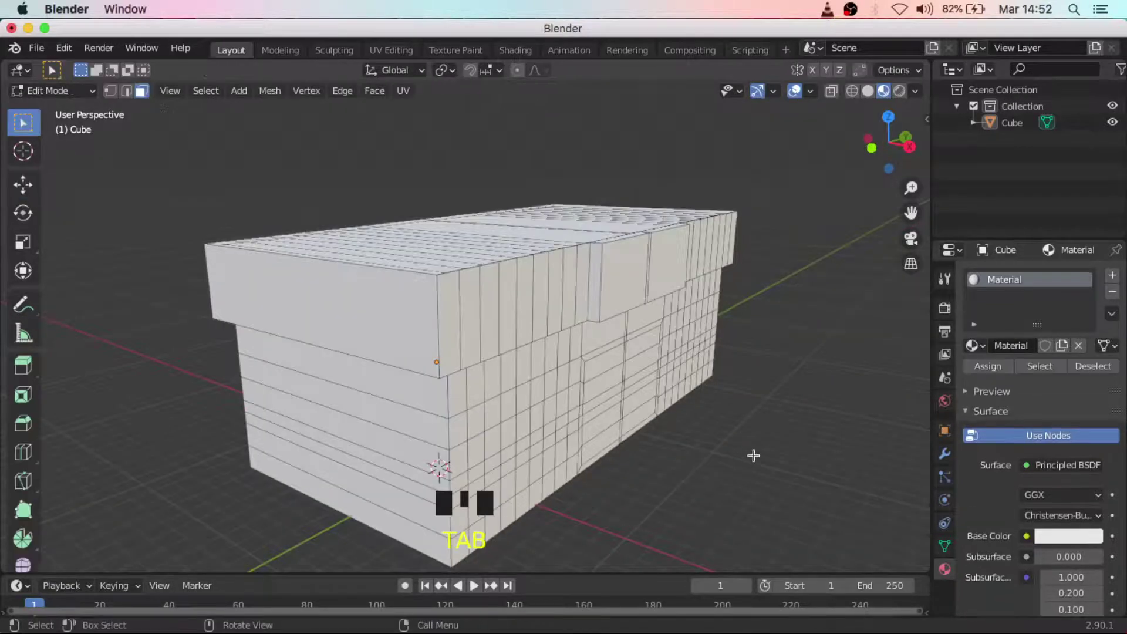
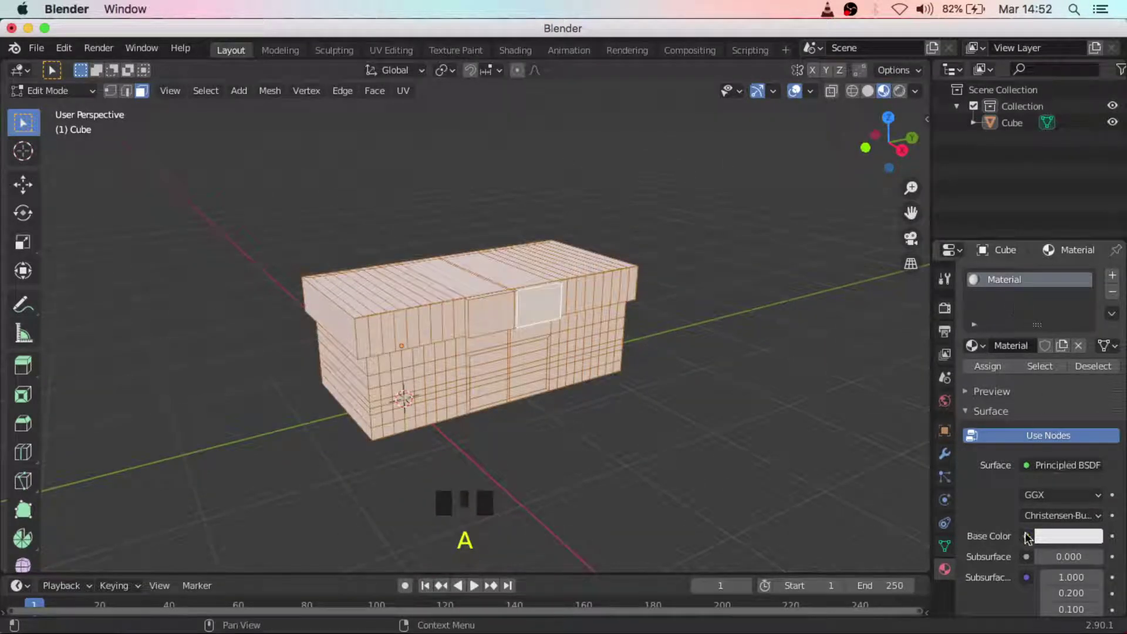
Darken the building's base colour to a dark grey of about 0.31 value.
scroll(down, 3)
click(1066, 410)
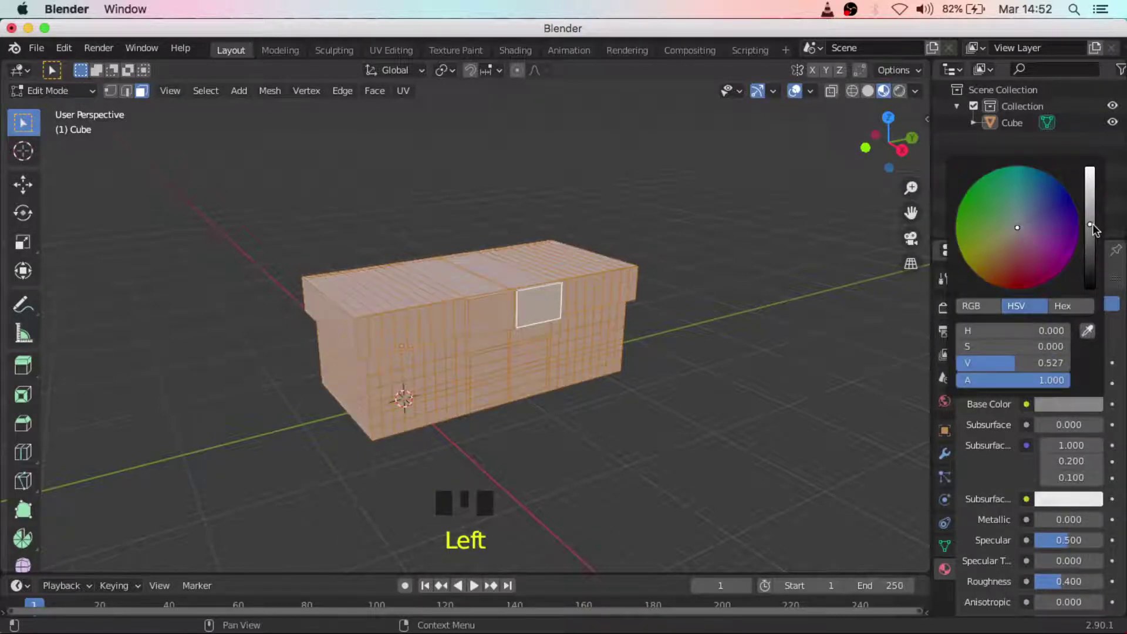
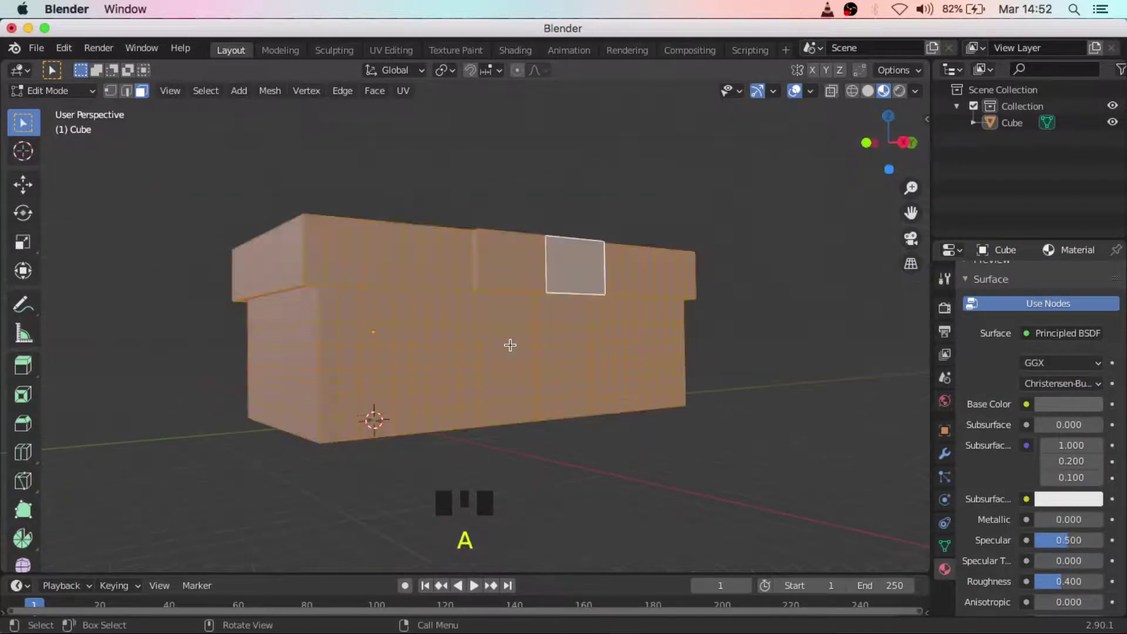
click(1085, 501)
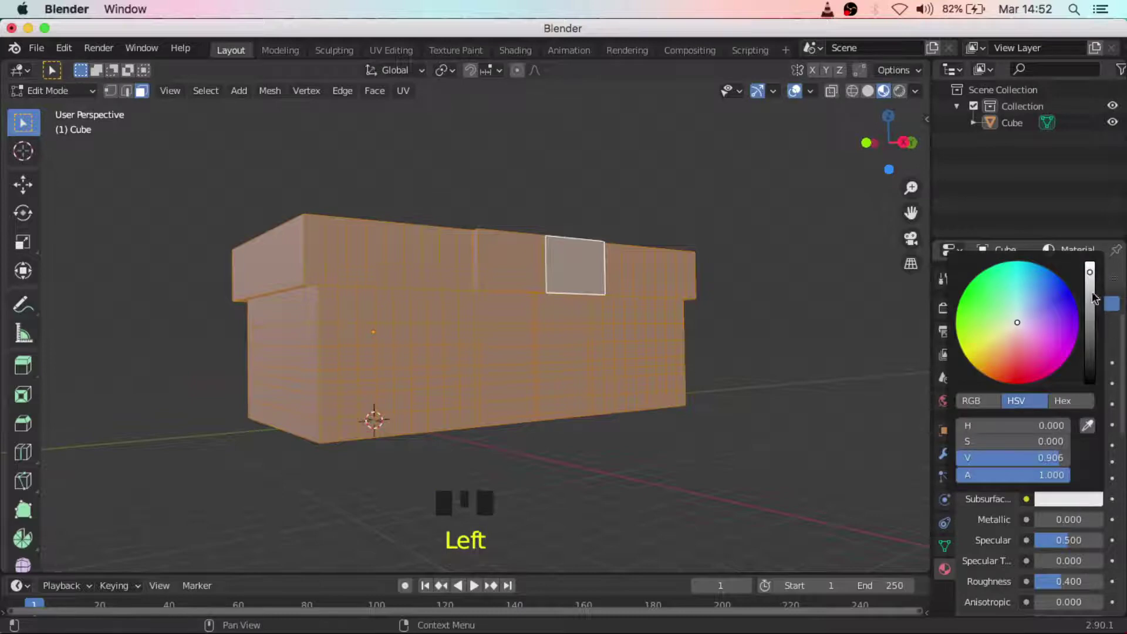
click(1067, 398)
click(1068, 408)
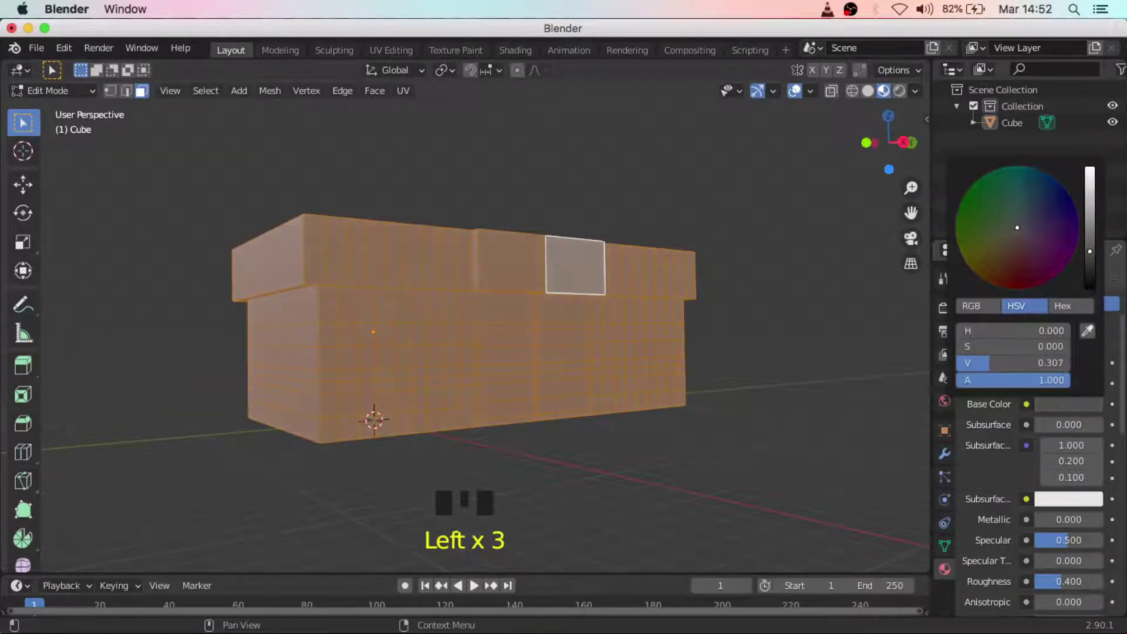
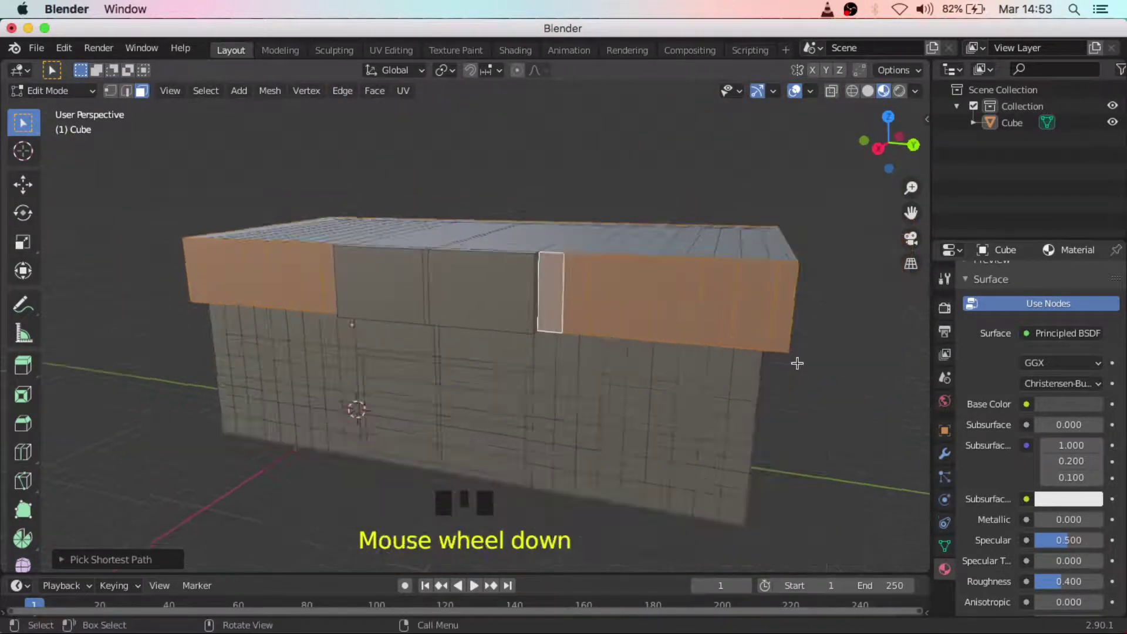
Add an empty second material slot for the roof sides.
scroll(up, 3)
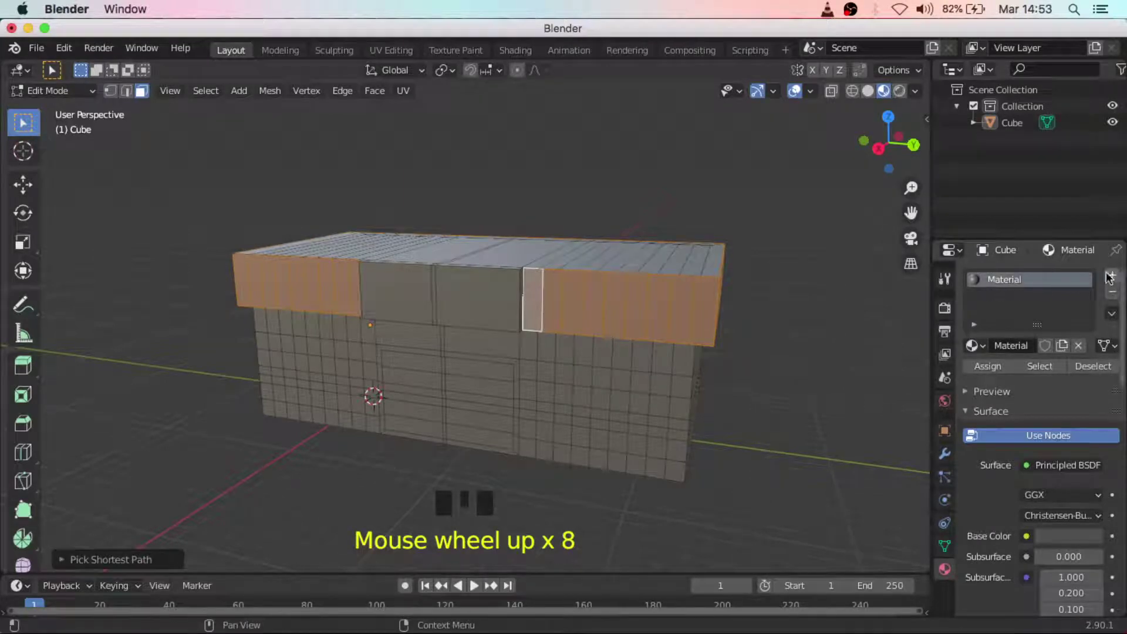
drag(1119, 276, 1056, 371)
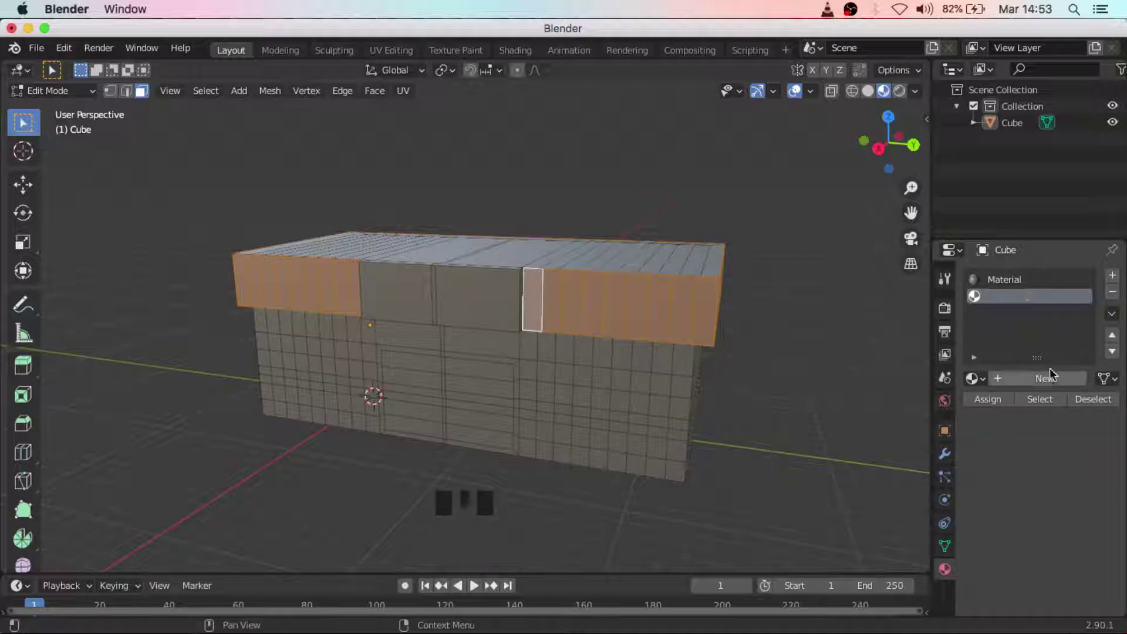
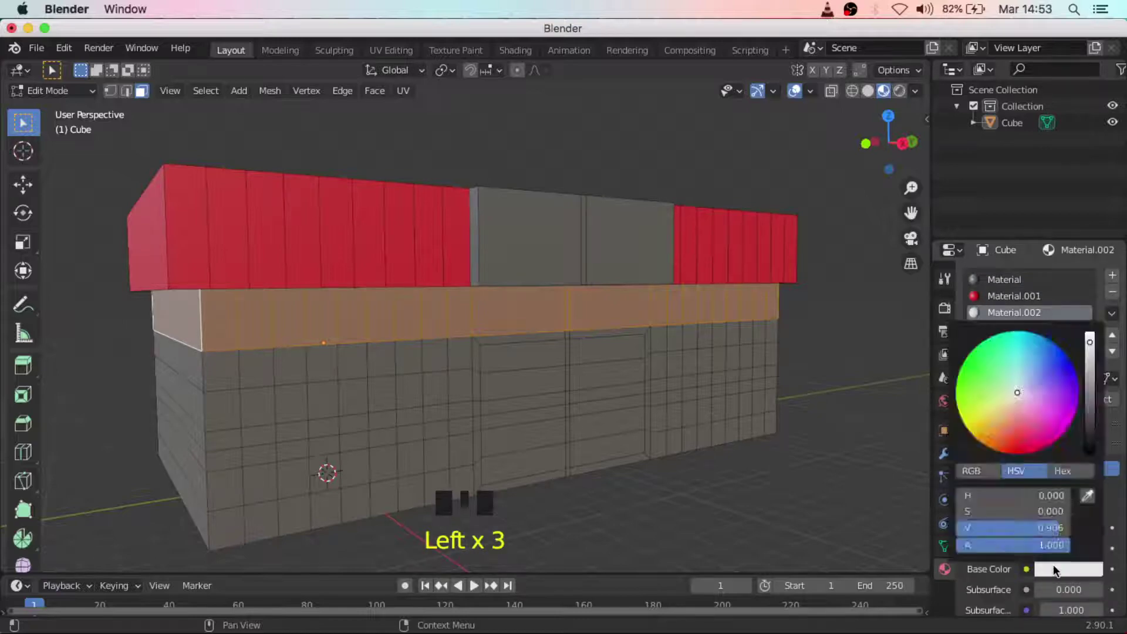
Colour the third material yellow, assign it to the band beneath the roof and tweak its hue.
click(1068, 571)
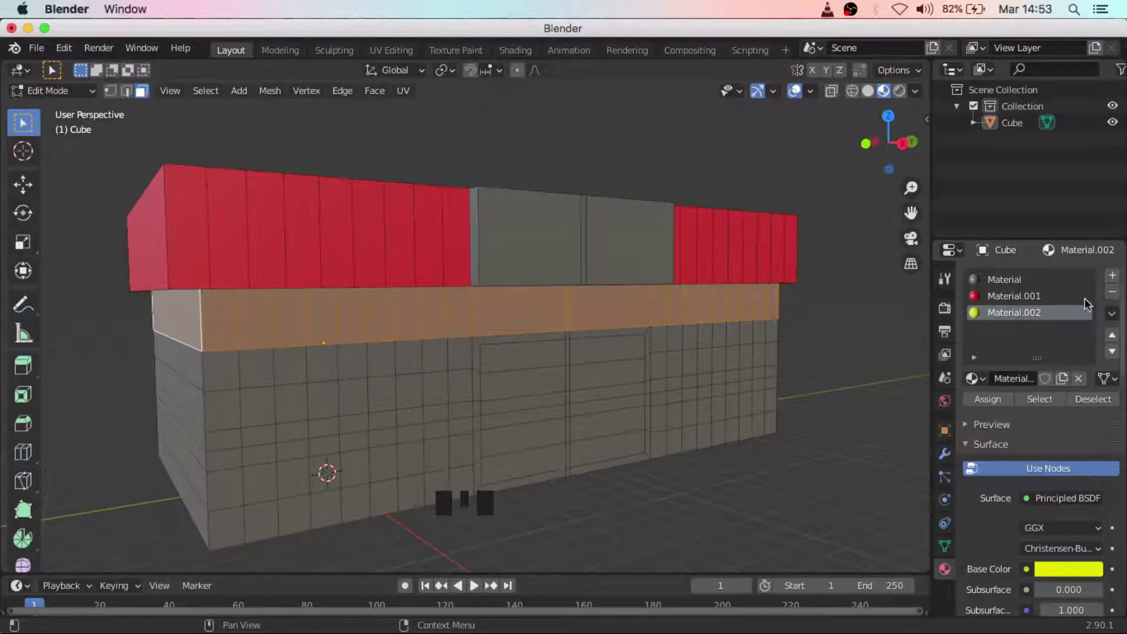
click(975, 401)
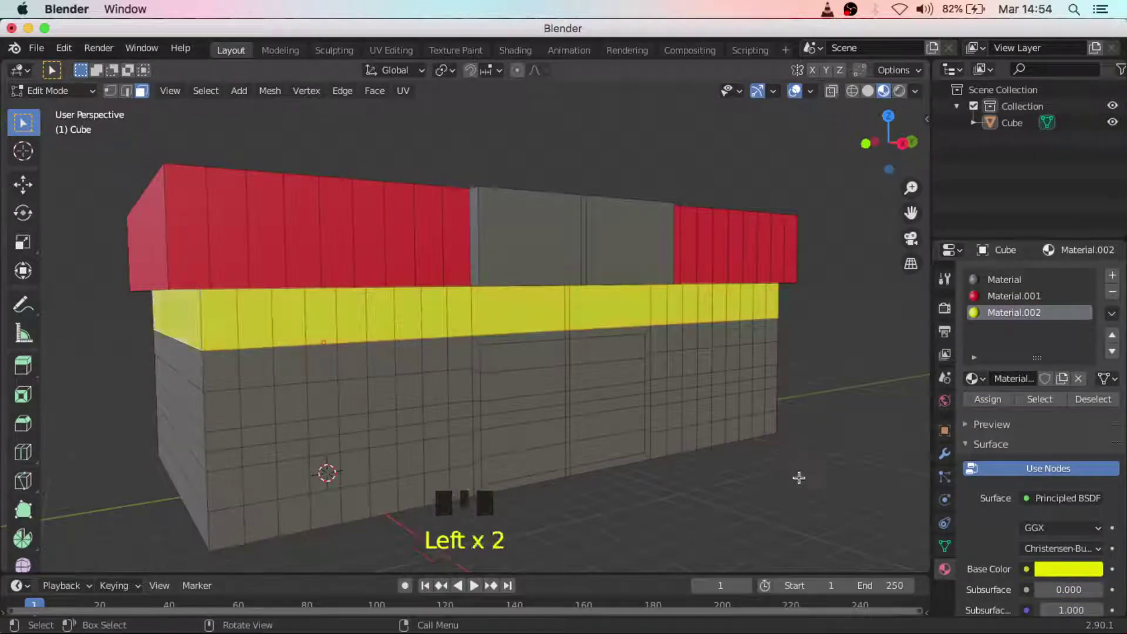
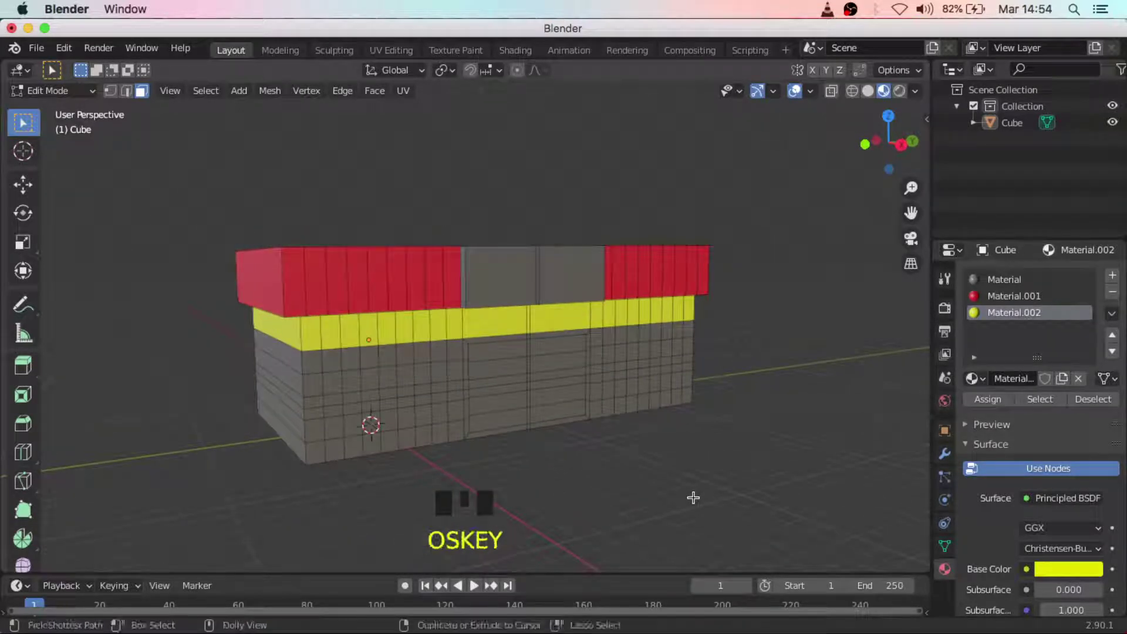
key(z)
key(z)
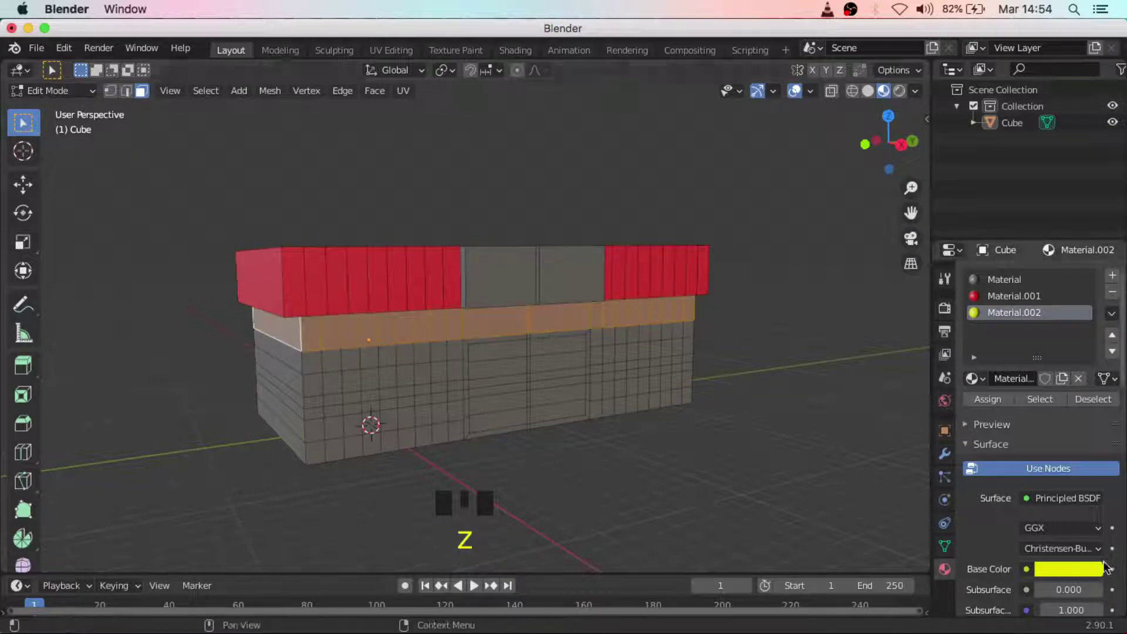
click(1087, 573)
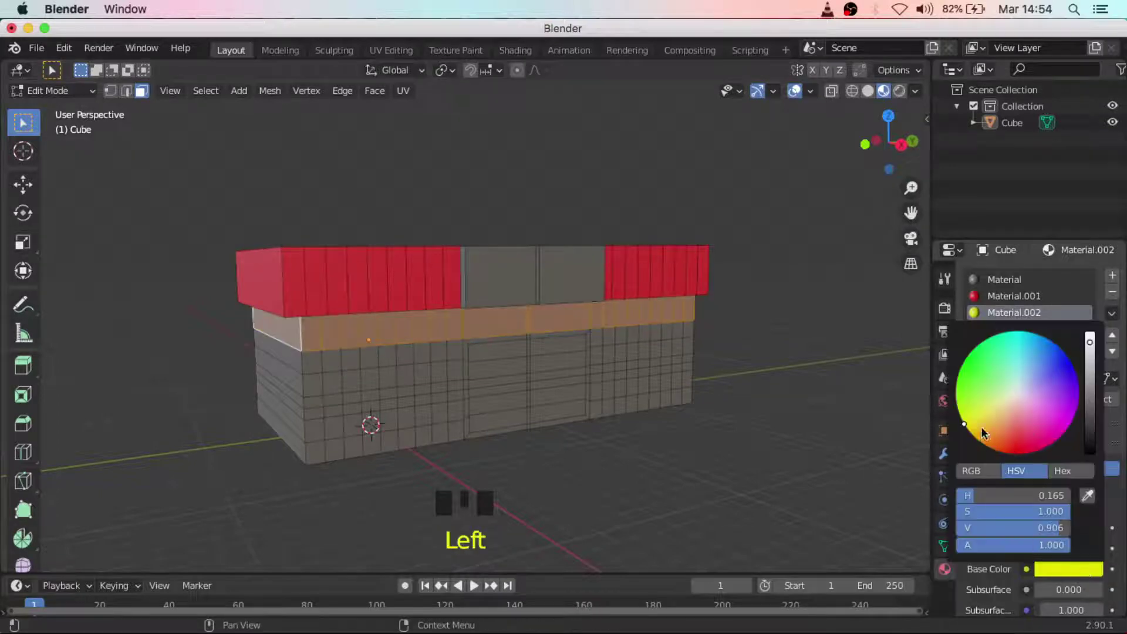
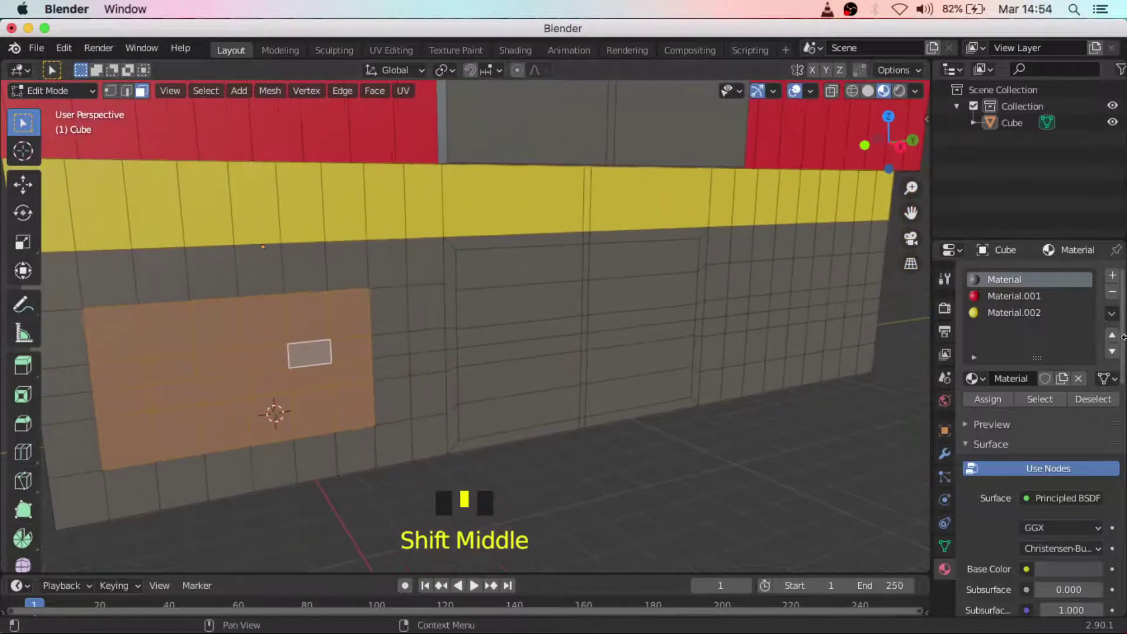
Create a fourth, light blue material and assign it to the left window faces.
drag(1119, 282, 997, 402)
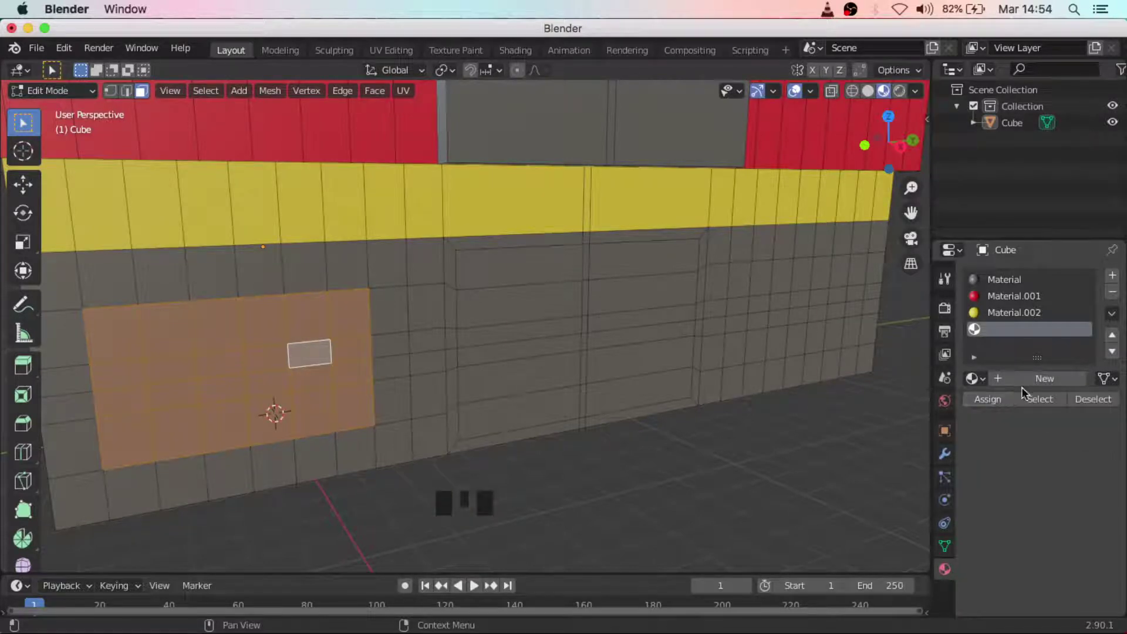
drag(1026, 386, 1070, 575)
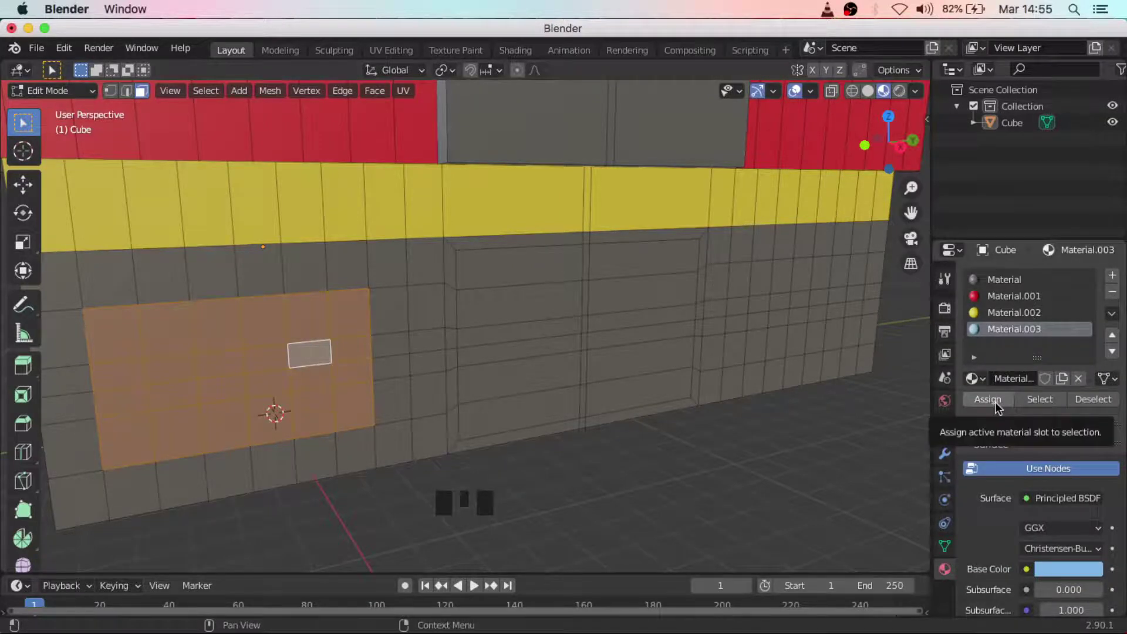
click(999, 406)
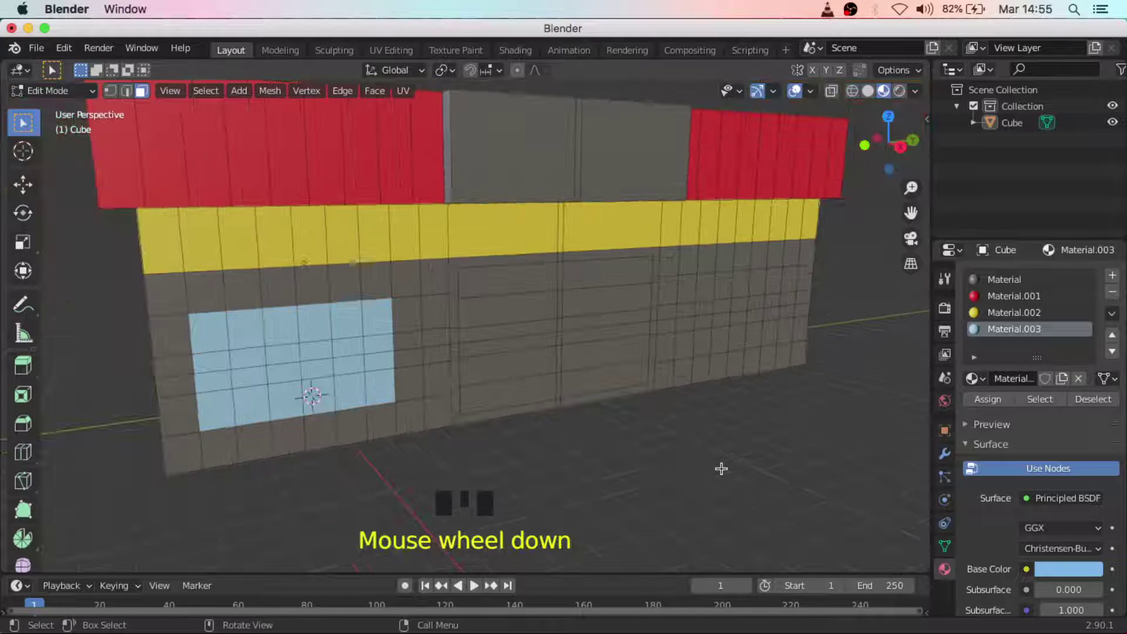
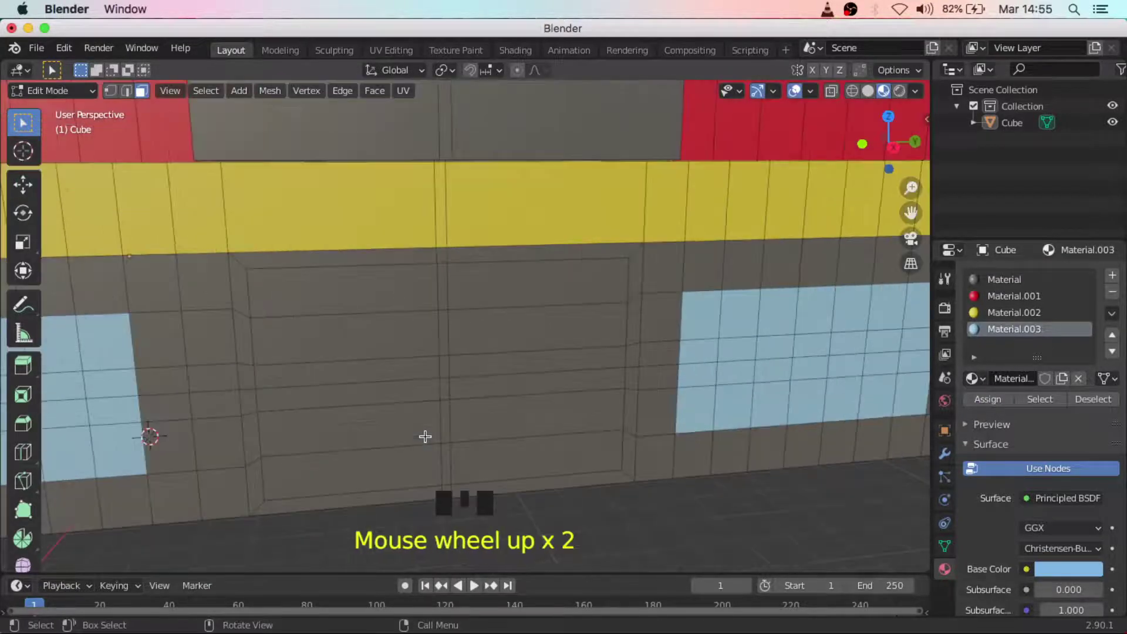
Select the door-area faces on the right of the front wall for the blue glass.
click(360, 307)
click(366, 337)
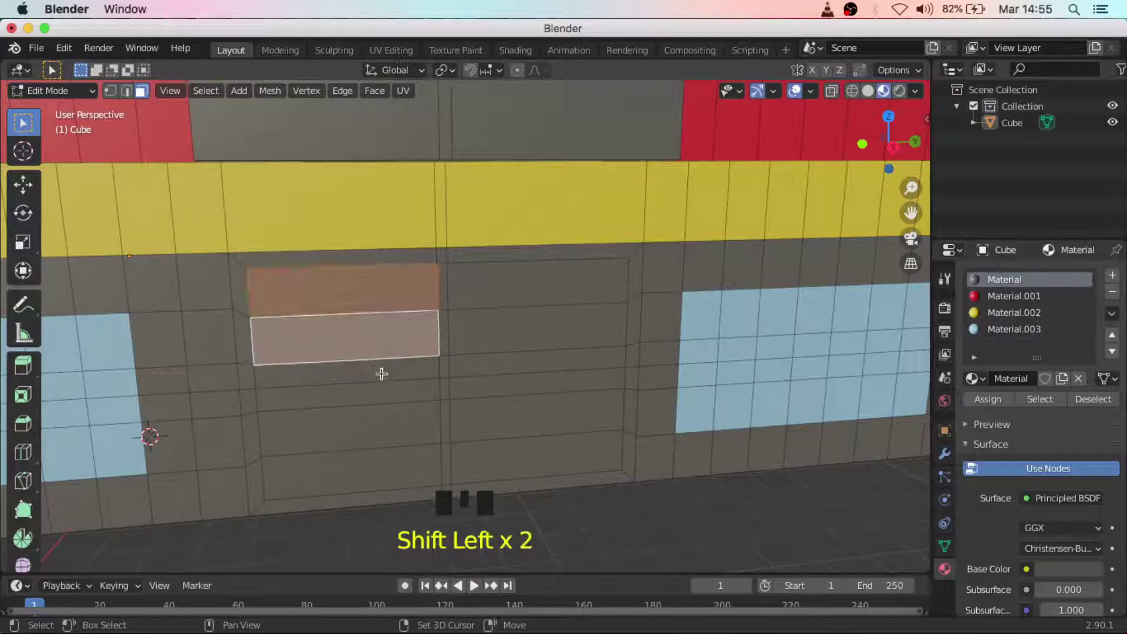
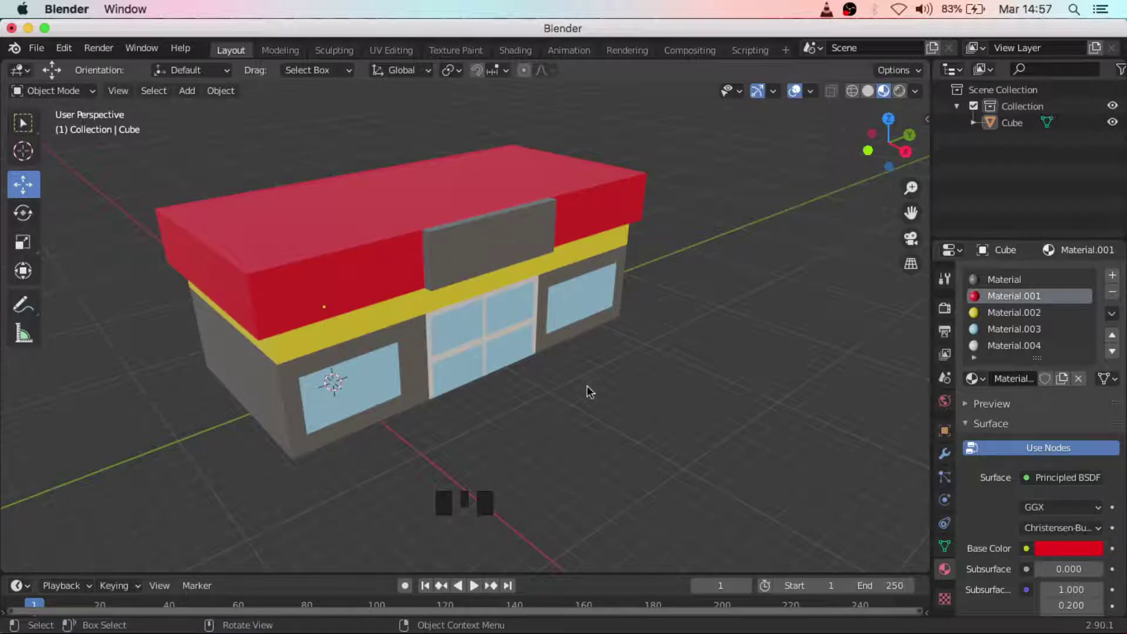
Select the finished store and orbit in close on its front ready to add the sign.
drag(666, 411, 681, 415)
scroll(down, 3)
click(408, 301)
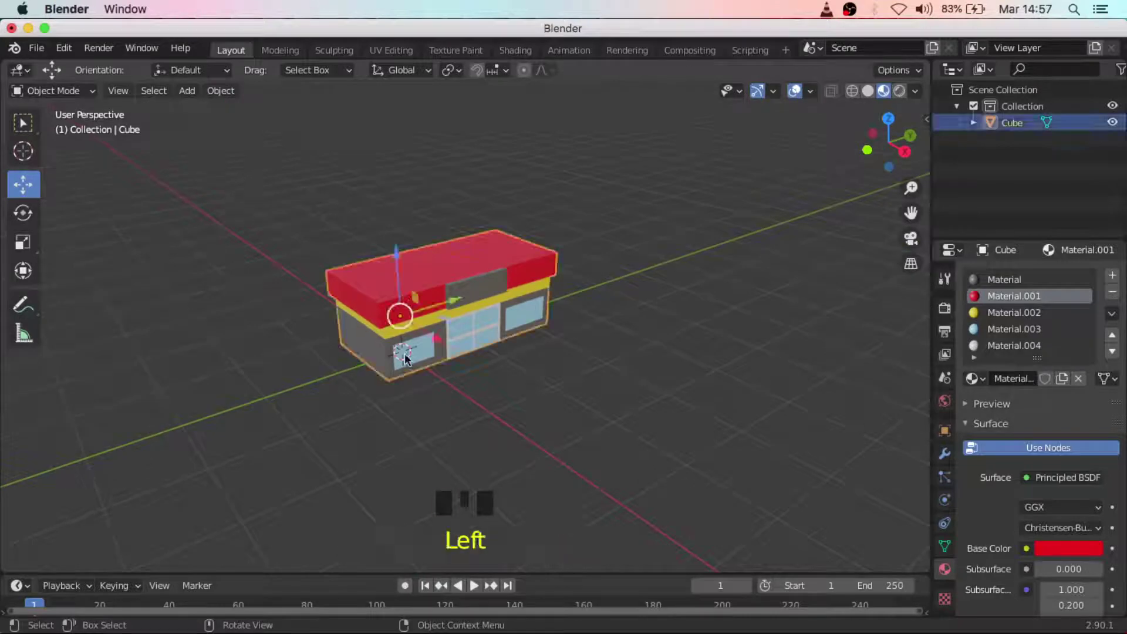
click(458, 302)
drag(489, 448, 405, 357)
scroll(up, 3)
scroll(up, 3)
scroll(down, 3)
drag(379, 376, 367, 391)
scroll(down, 3)
scroll(down, 3)
scroll(down, 3)
drag(189, 95, 293, 310)
Add a new cube via Shift+A and nudge it along its axis as the sign panel.
key(shift+a)
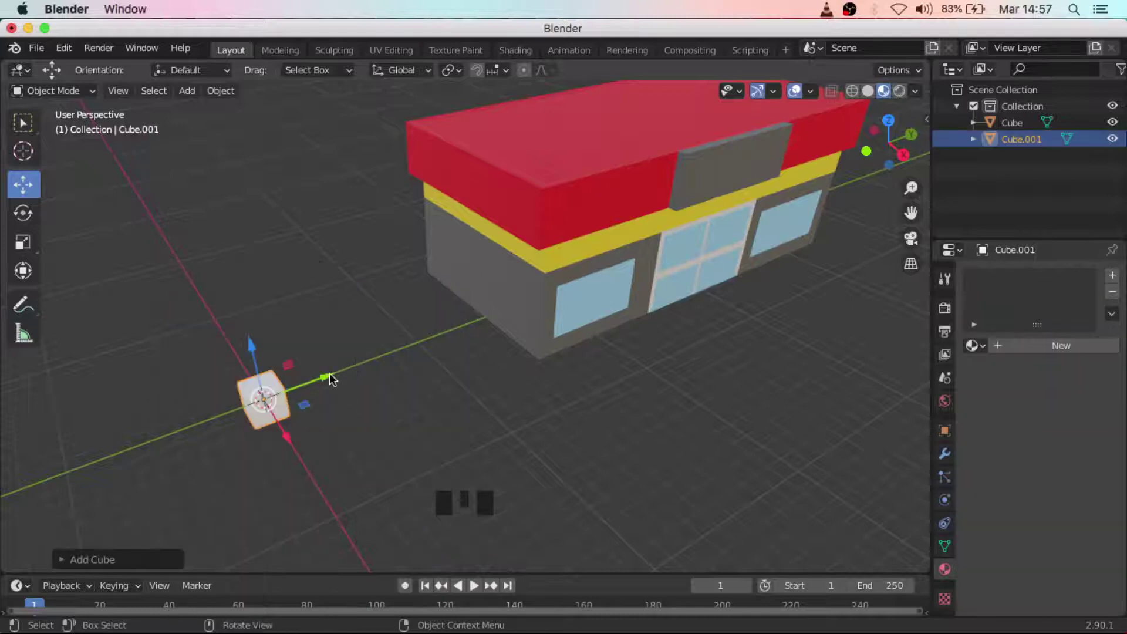
click(335, 377)
click(283, 338)
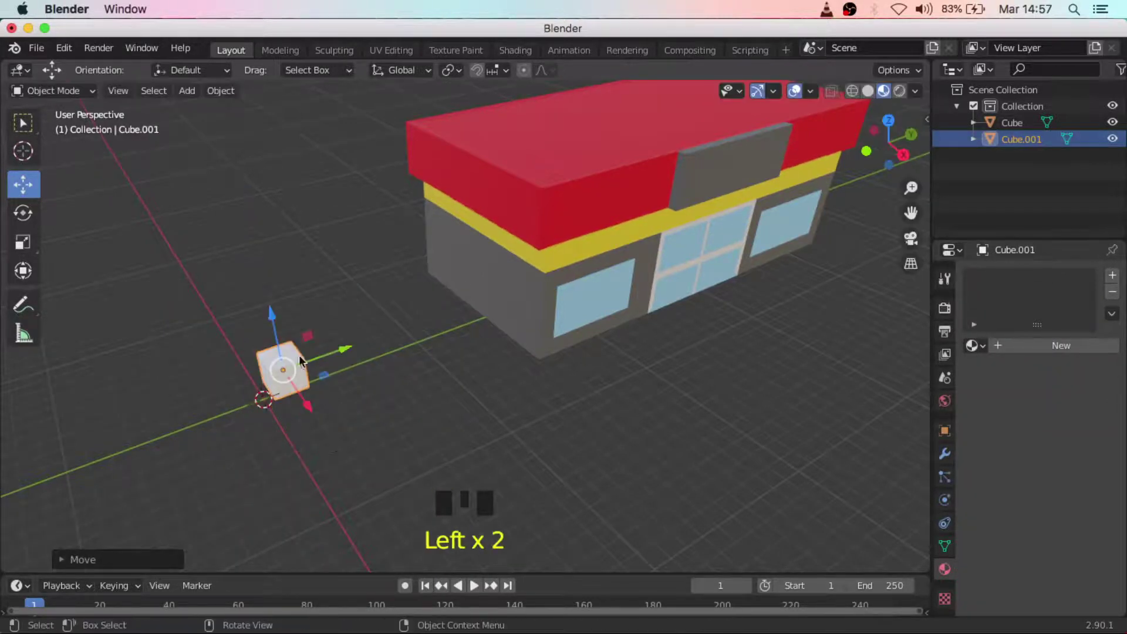
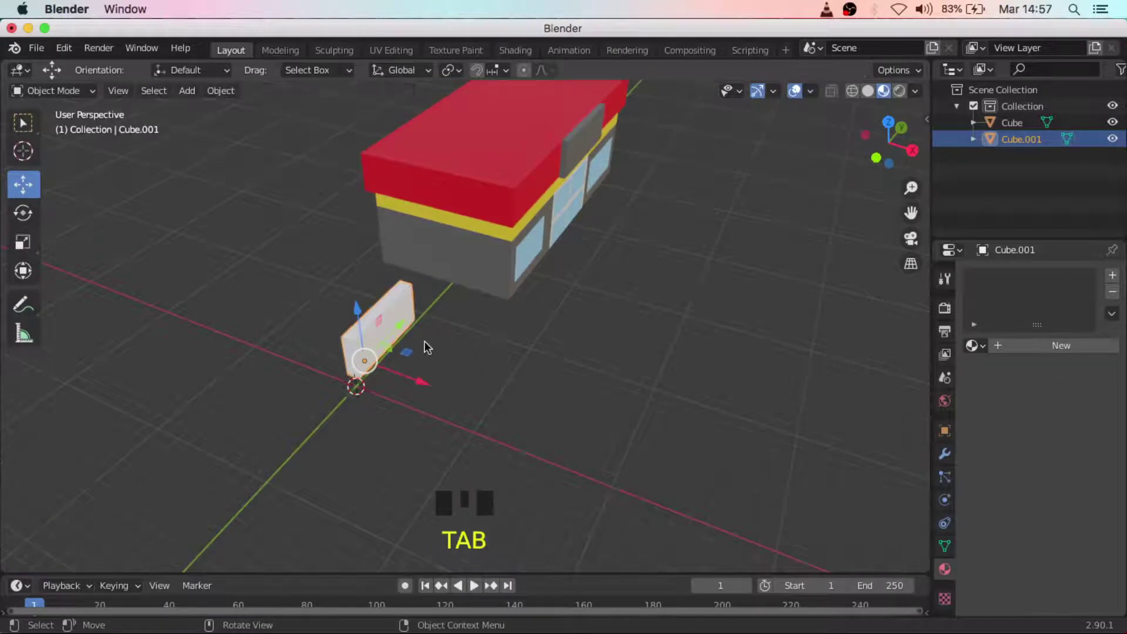
Move the panel onto the store front against the grey sign board.
click(420, 384)
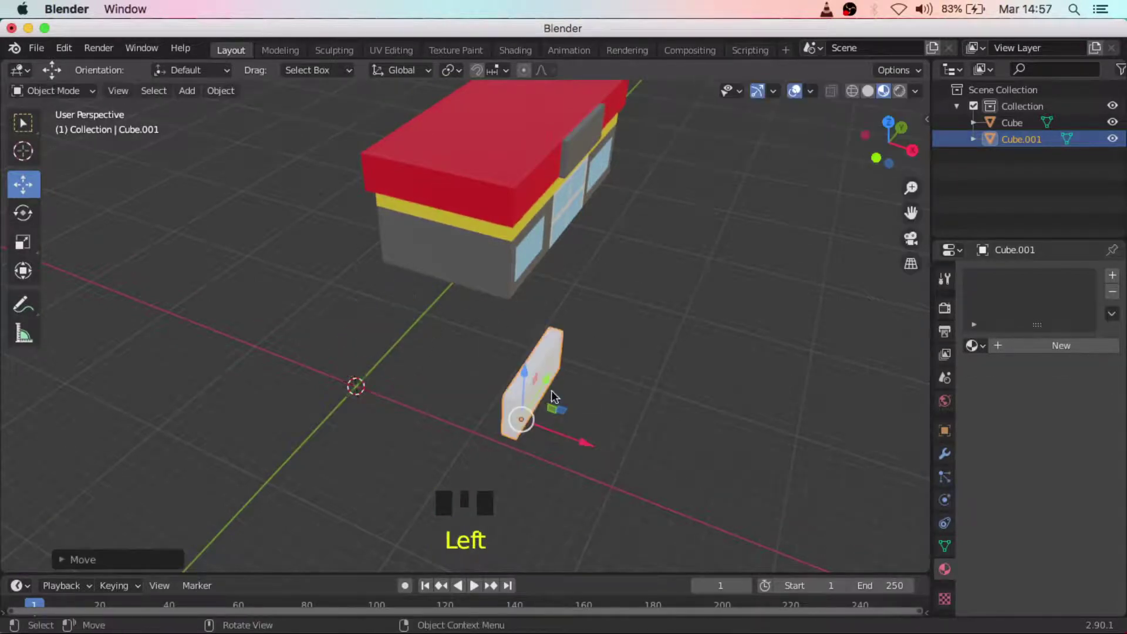
click(554, 383)
drag(593, 355, 542, 447)
scroll(up, 3)
drag(479, 376, 457, 482)
click(457, 483)
click(492, 386)
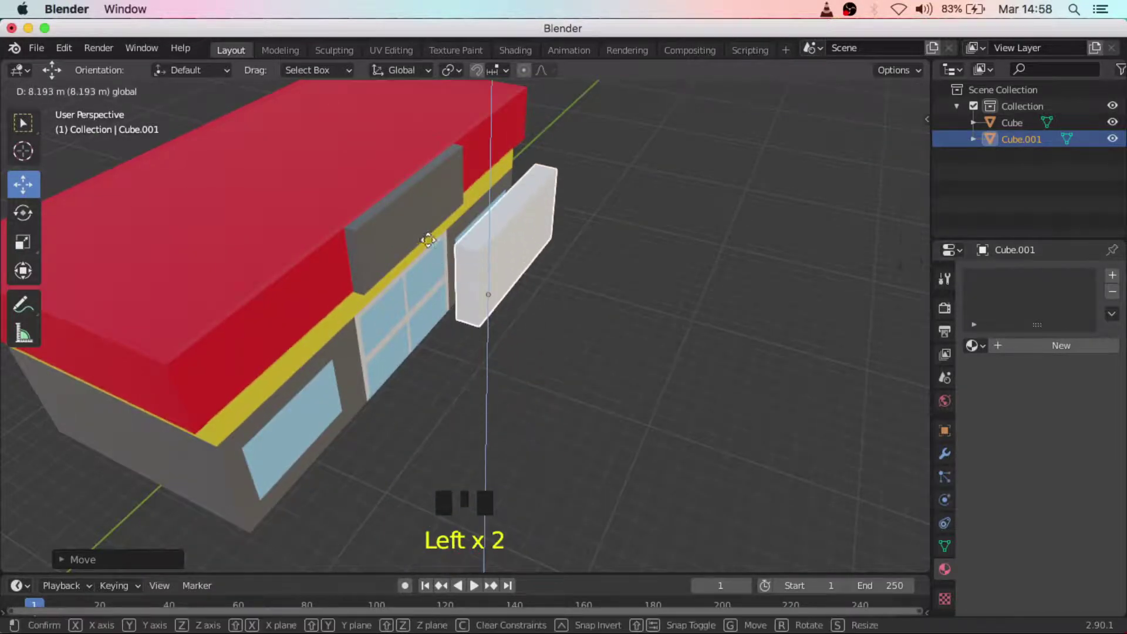
drag(447, 301, 530, 279)
click(531, 278)
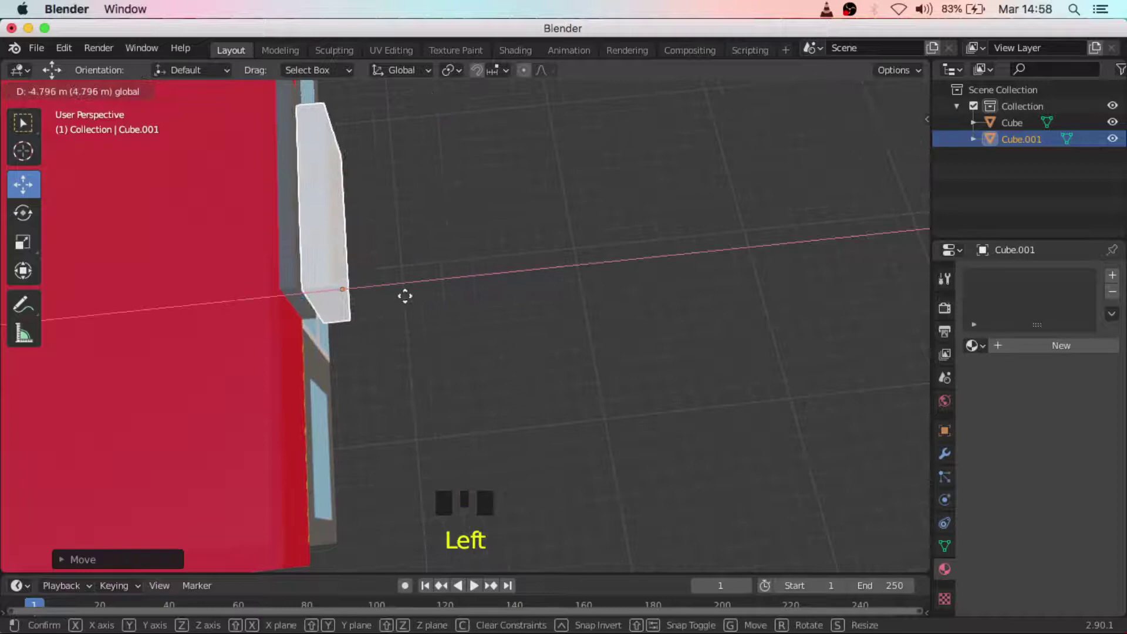
Check the panel from several angles and nudge it flat against the board.
scroll(up, 3)
drag(473, 334, 149, 284)
scroll(up, 3)
drag(175, 276, 418, 313)
scroll(up, 3)
drag(390, 316, 515, 370)
click(515, 370)
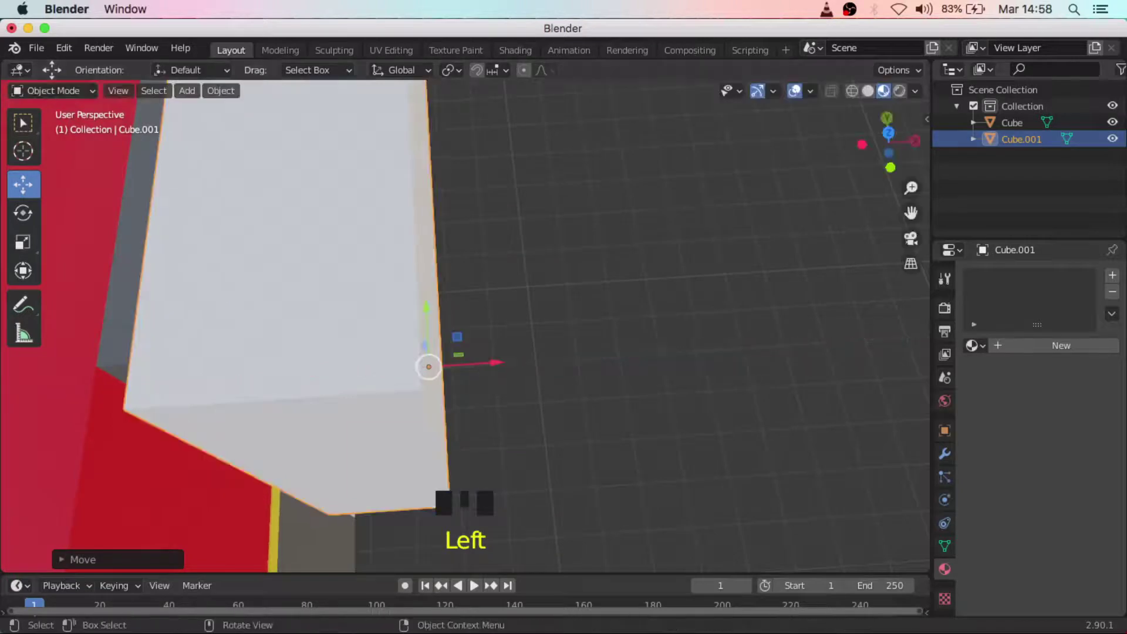
drag(144, 344, 510, 369)
click(510, 369)
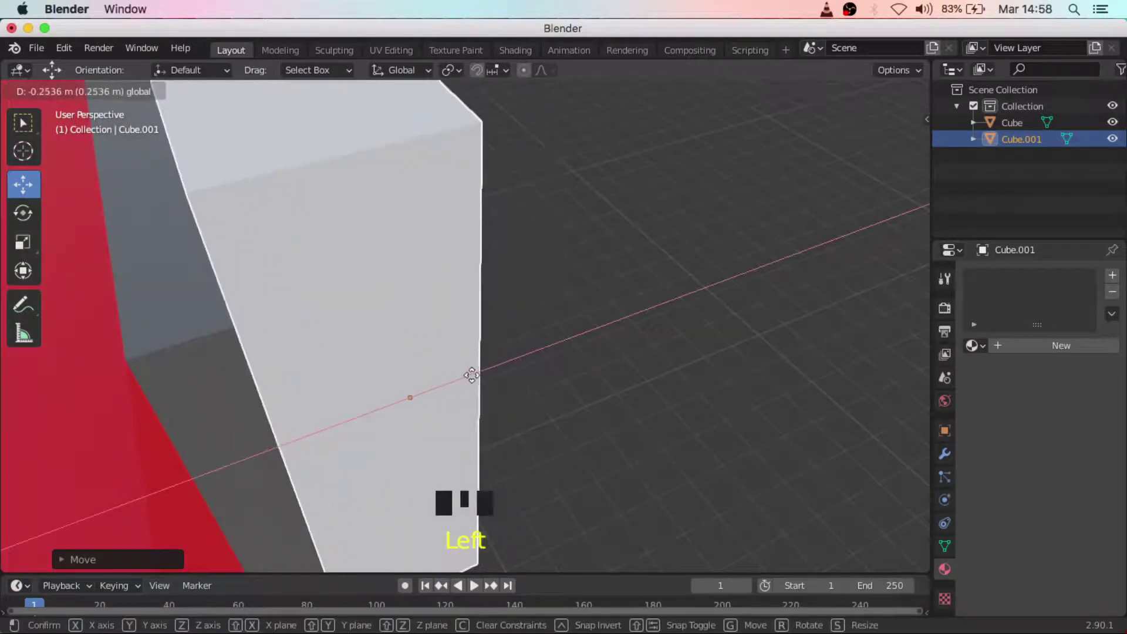
scroll(down, 3)
drag(523, 340, 314, 400)
drag(314, 400, 432, 426)
drag(432, 427, 346, 354)
click(347, 354)
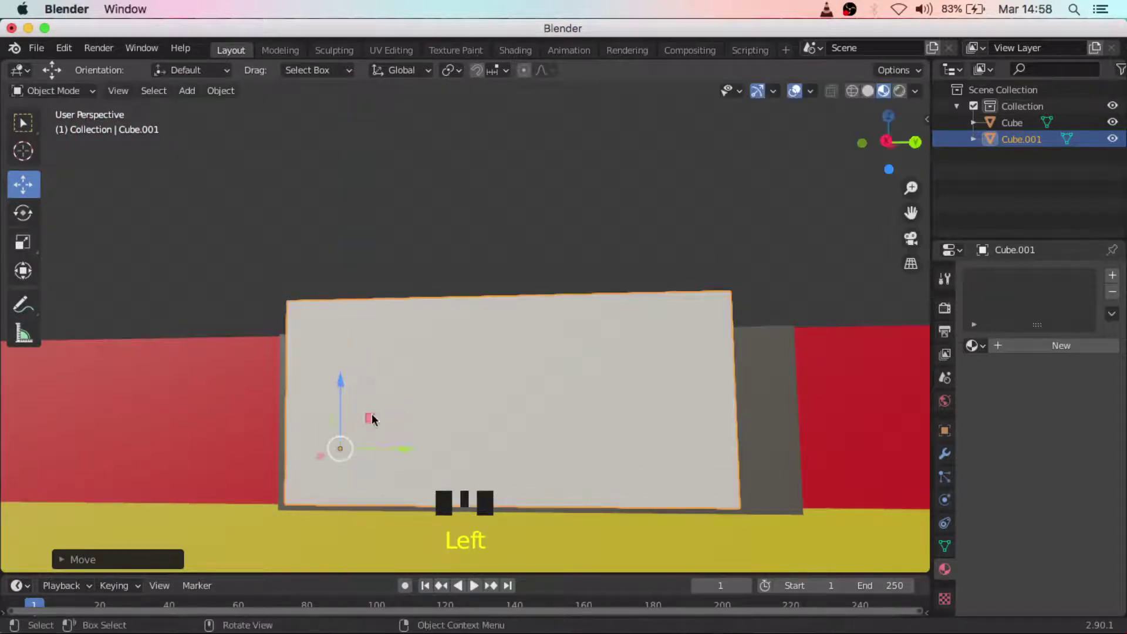
click(413, 452)
drag(448, 442, 672, 455)
scroll(down, 3)
drag(681, 499, 822, 445)
Scale the panel down to fit inside the board, centre it and confirm its depth.
key(s)
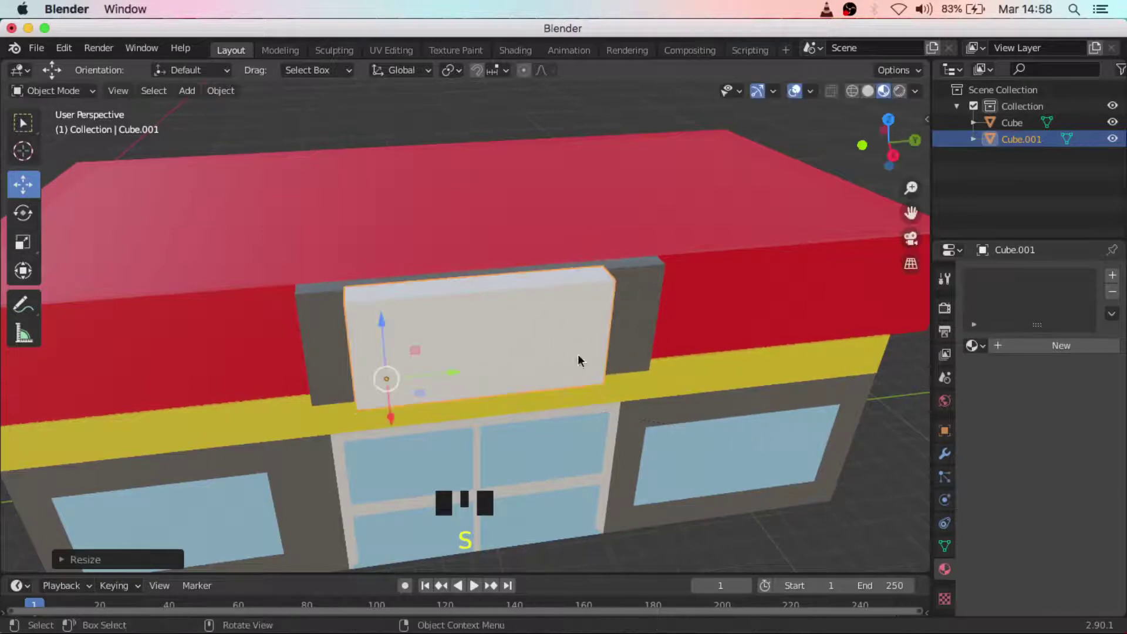
click(461, 375)
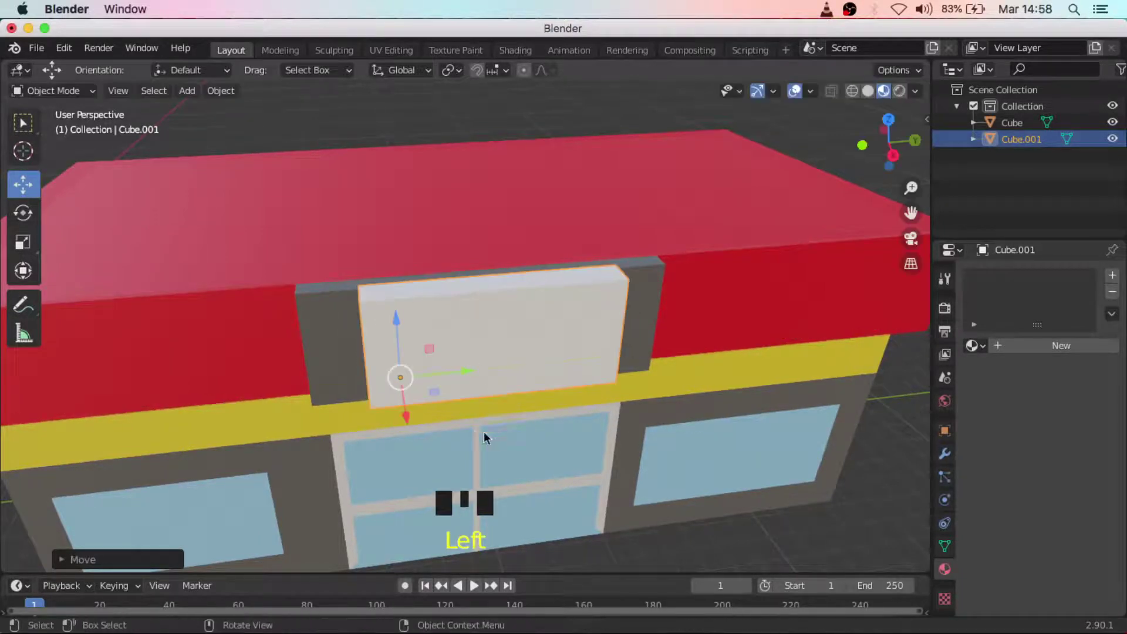
drag(471, 362, 412, 394)
click(412, 395)
drag(551, 396, 369, 311)
scroll(up, 3)
scroll(up, 3)
drag(527, 393, 512, 406)
click(511, 406)
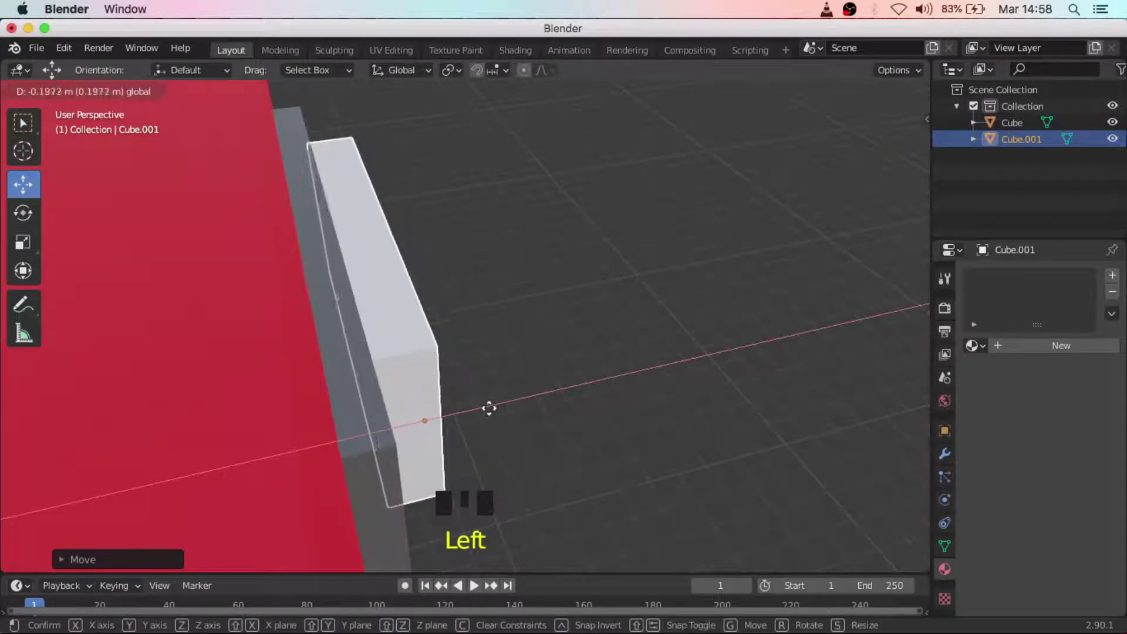
click(593, 388)
Pull back to view the whole store and deselect the sign panel.
drag(615, 410, 647, 379)
click(647, 380)
scroll(down, 3)
drag(613, 421, 562, 415)
scroll(down, 3)
drag(560, 412, 536, 405)
click(502, 355)
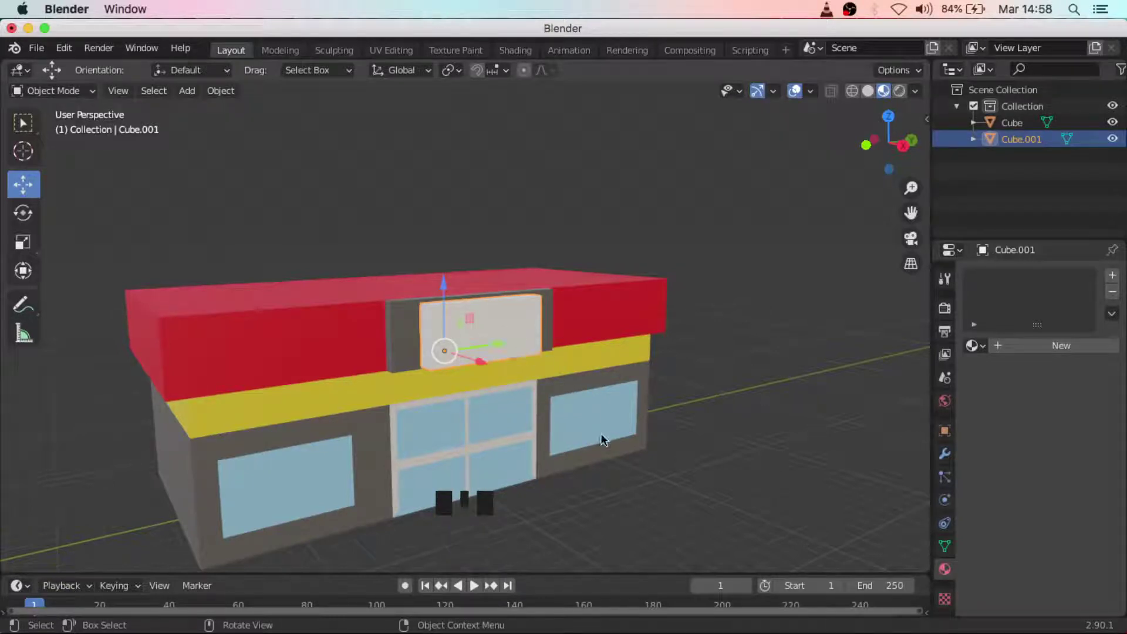
click(674, 452)
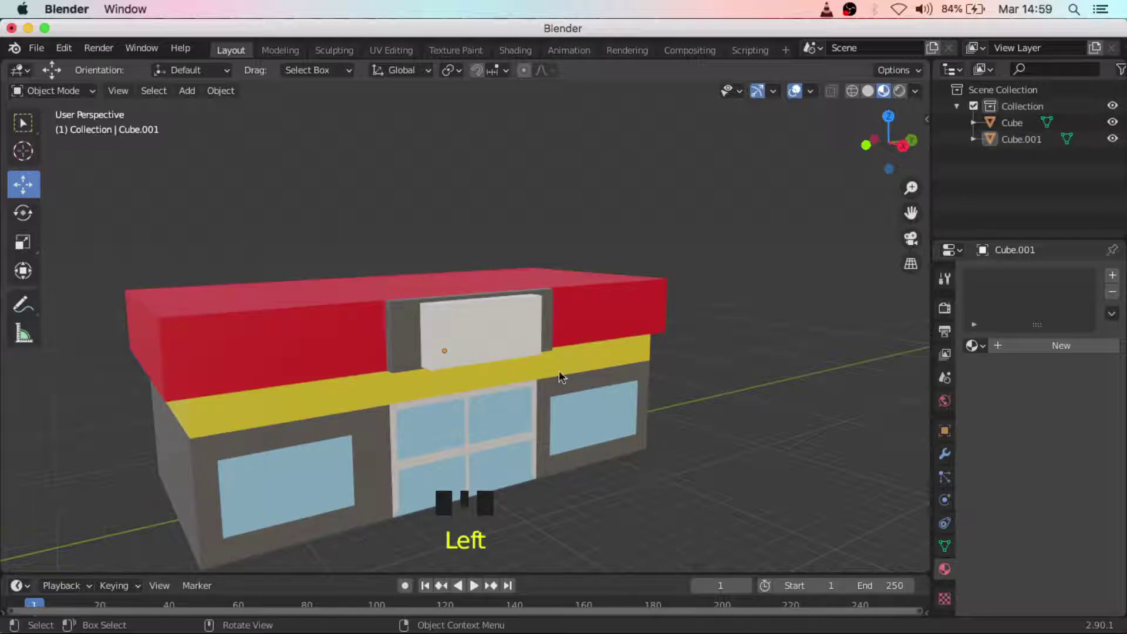
Give the sign panel its own new material and start choosing an image texture for its base colour.
click(530, 351)
key(Tab)
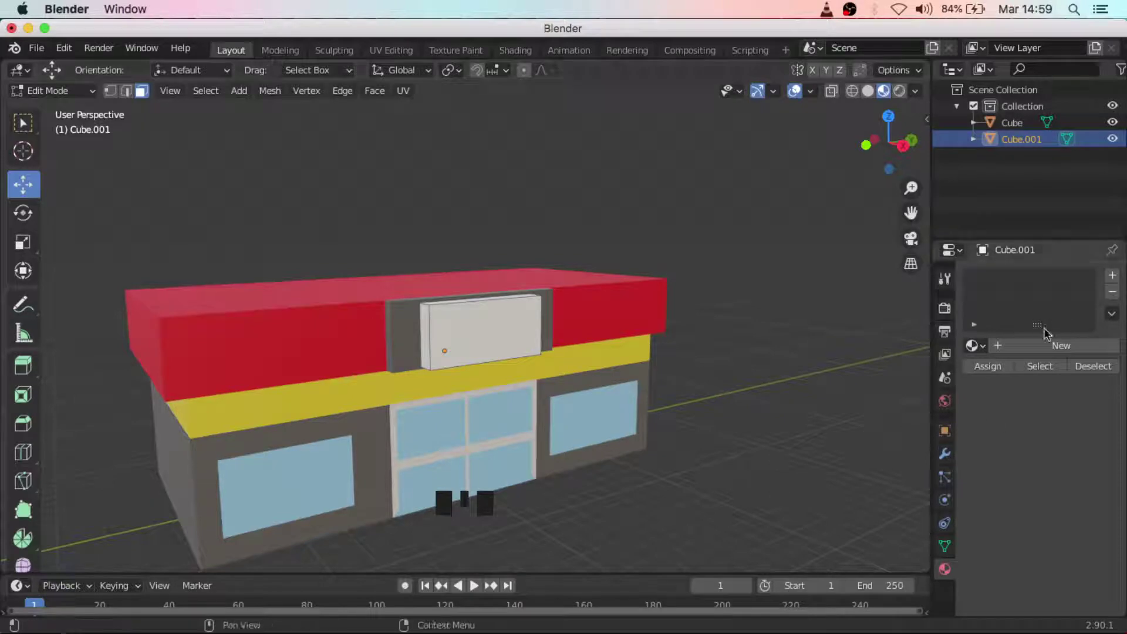
drag(1047, 348, 1025, 495)
scroll(down, 3)
scroll(down, 3)
scroll(down, 3)
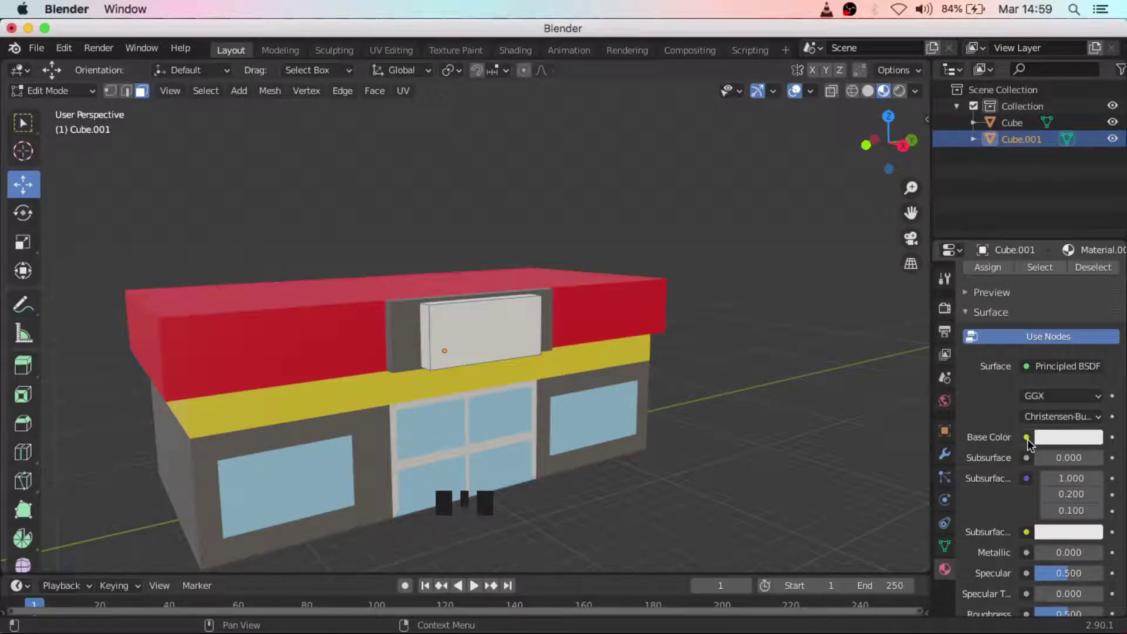
drag(1033, 443, 716, 298)
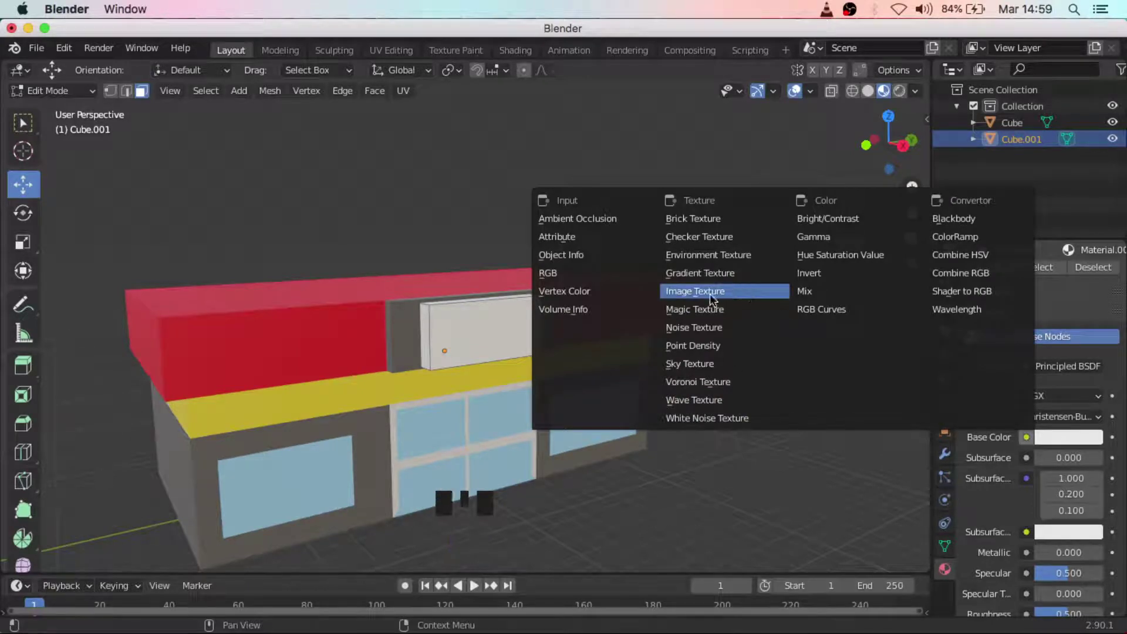
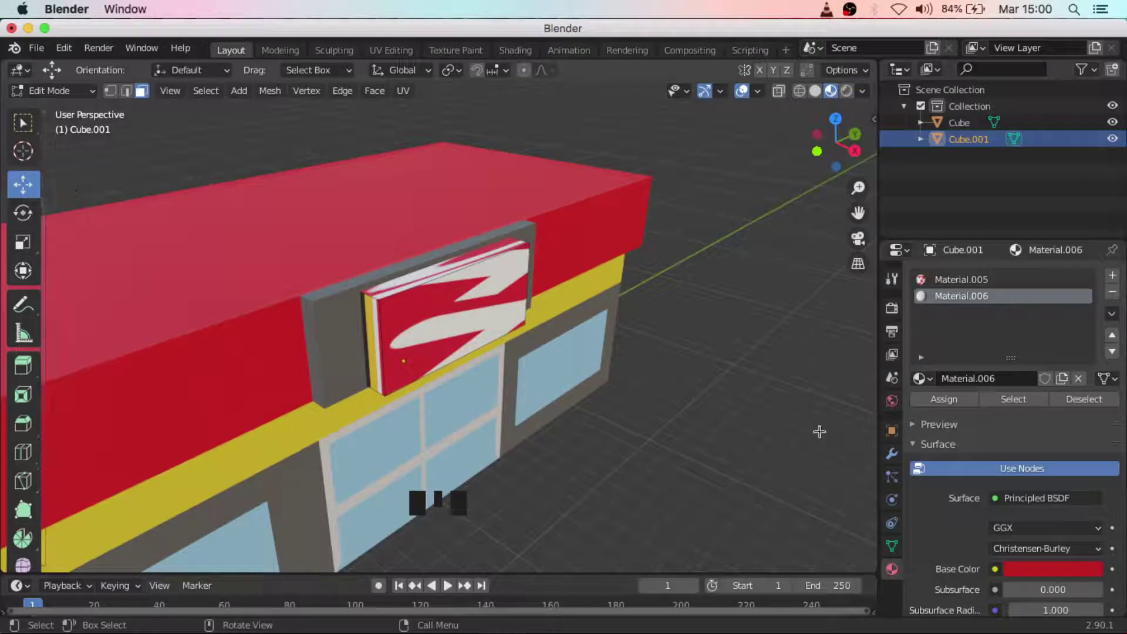
Assign red to the sign's side faces and fit the logo UVs to the front face.
key(a)
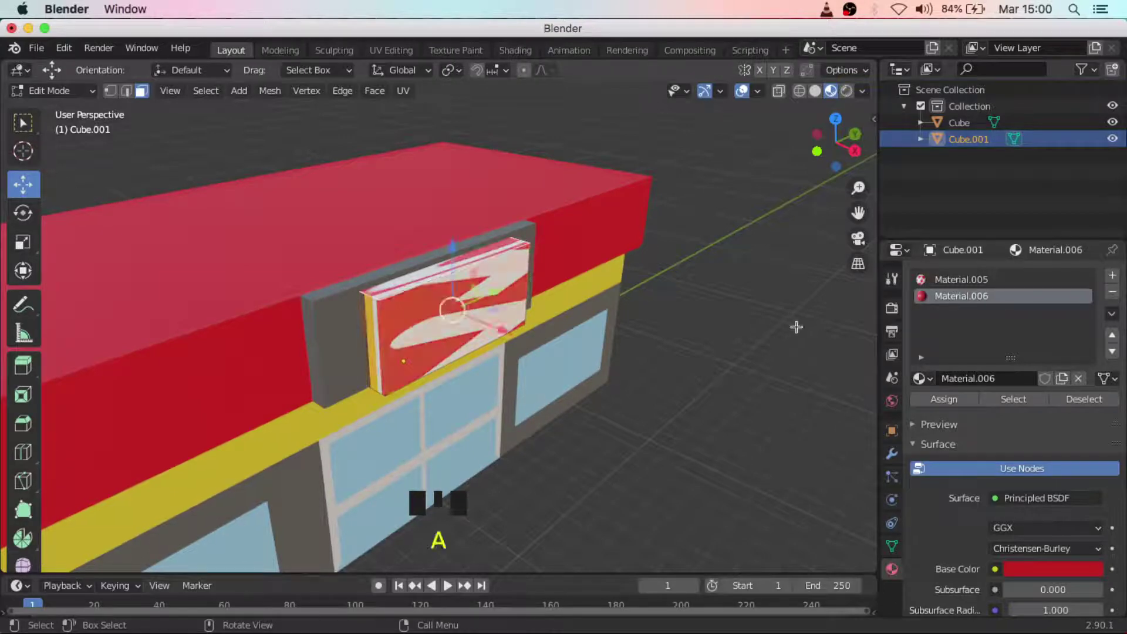
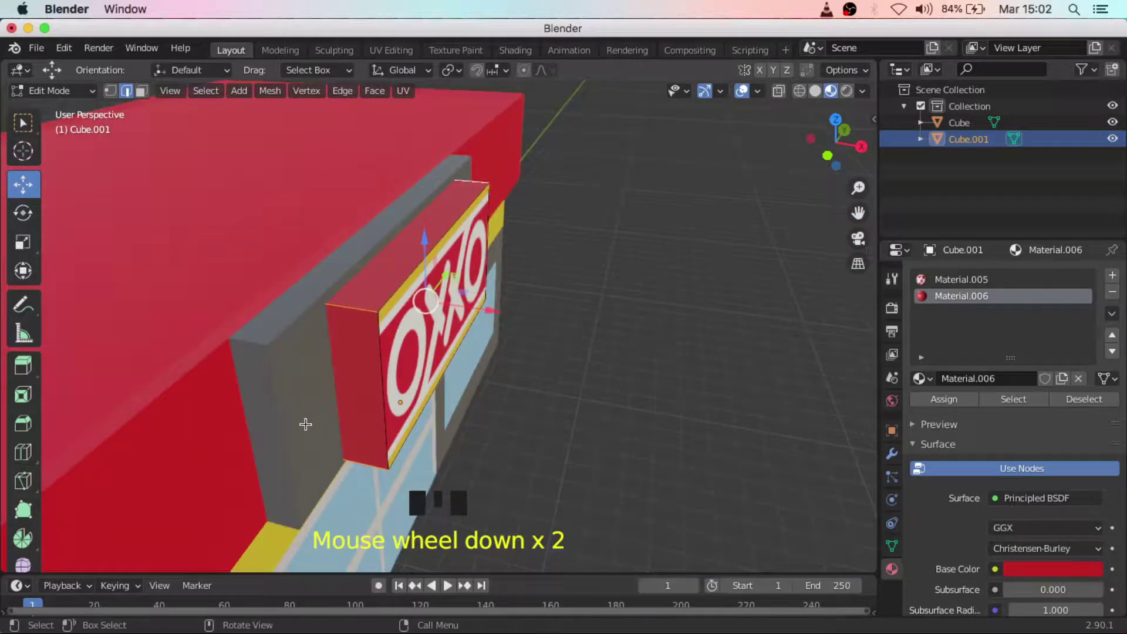
Bevel the sign's edges with several segments into rounded corners and confirm.
scroll(down, 3)
key(b)
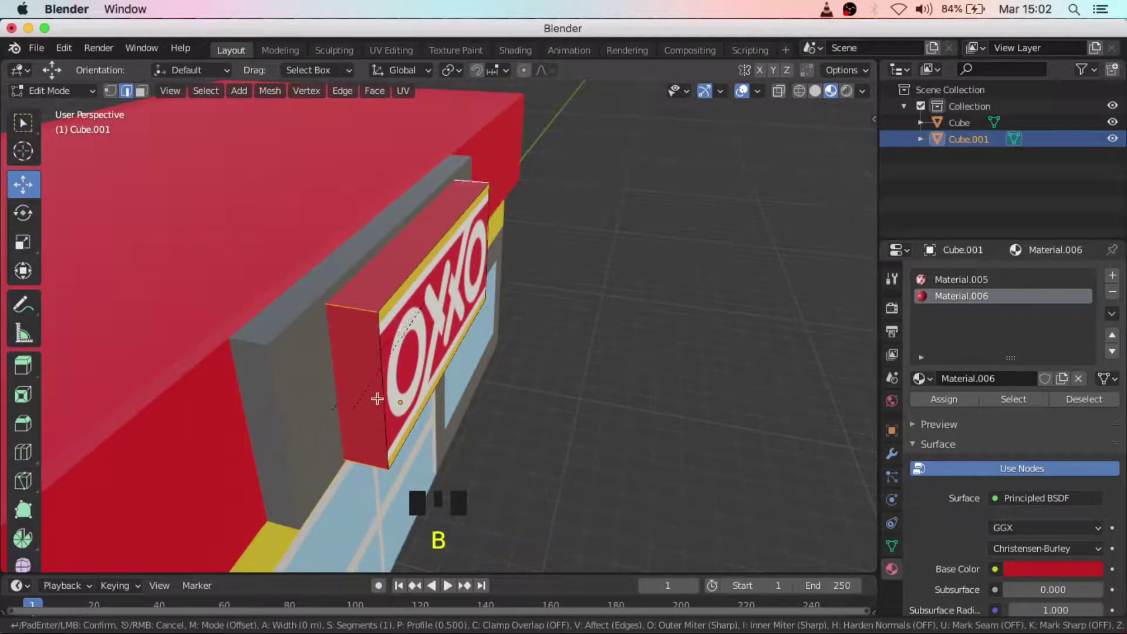
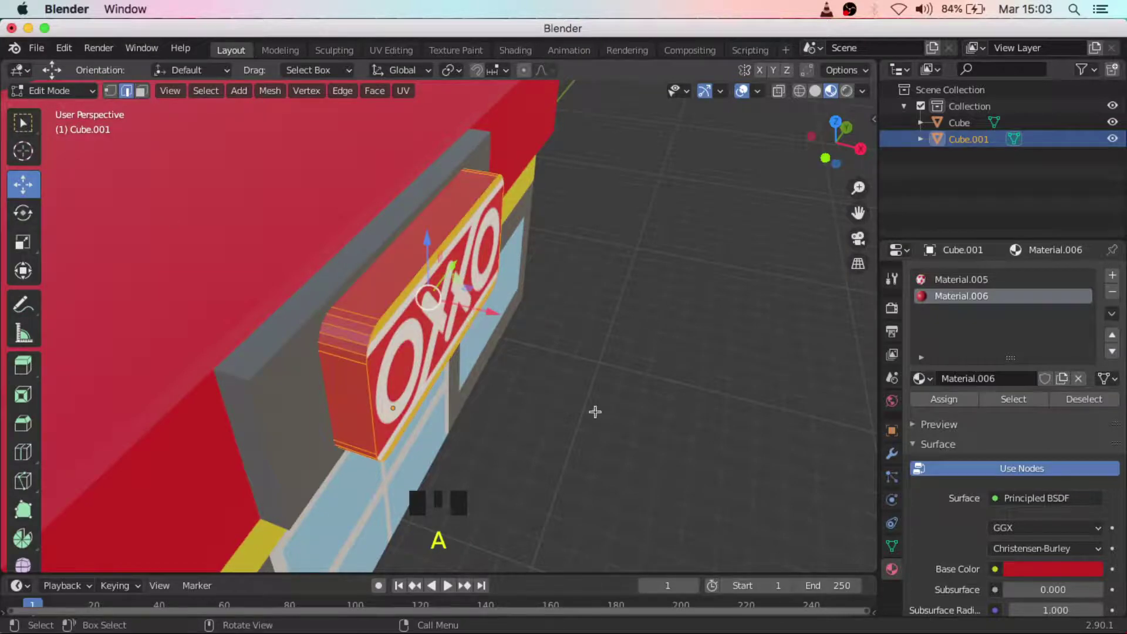
click(151, 96)
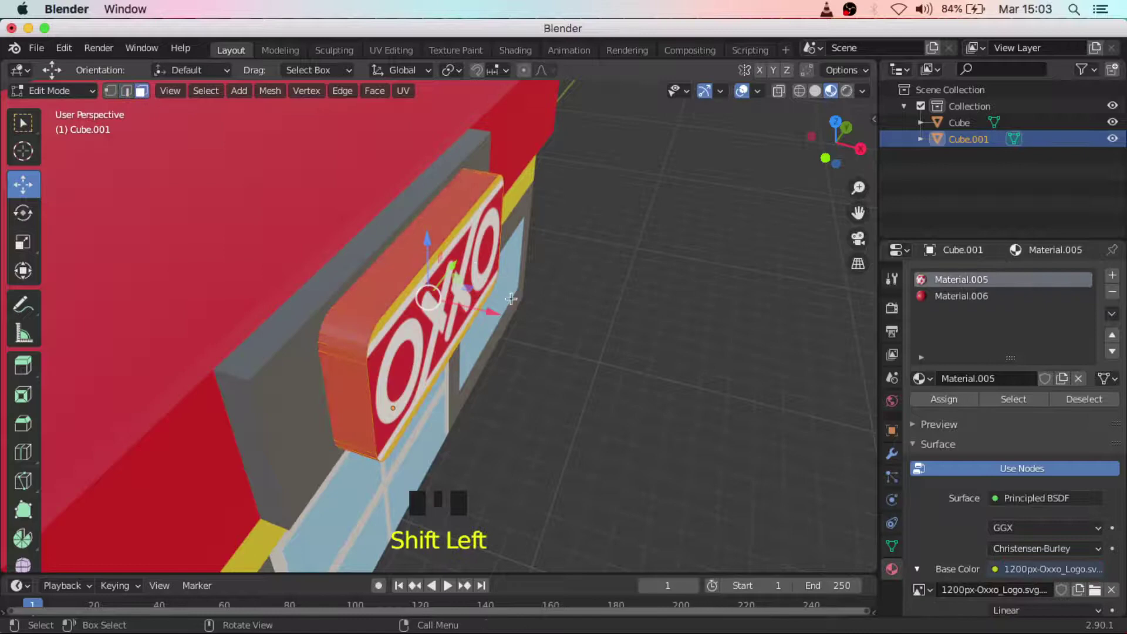
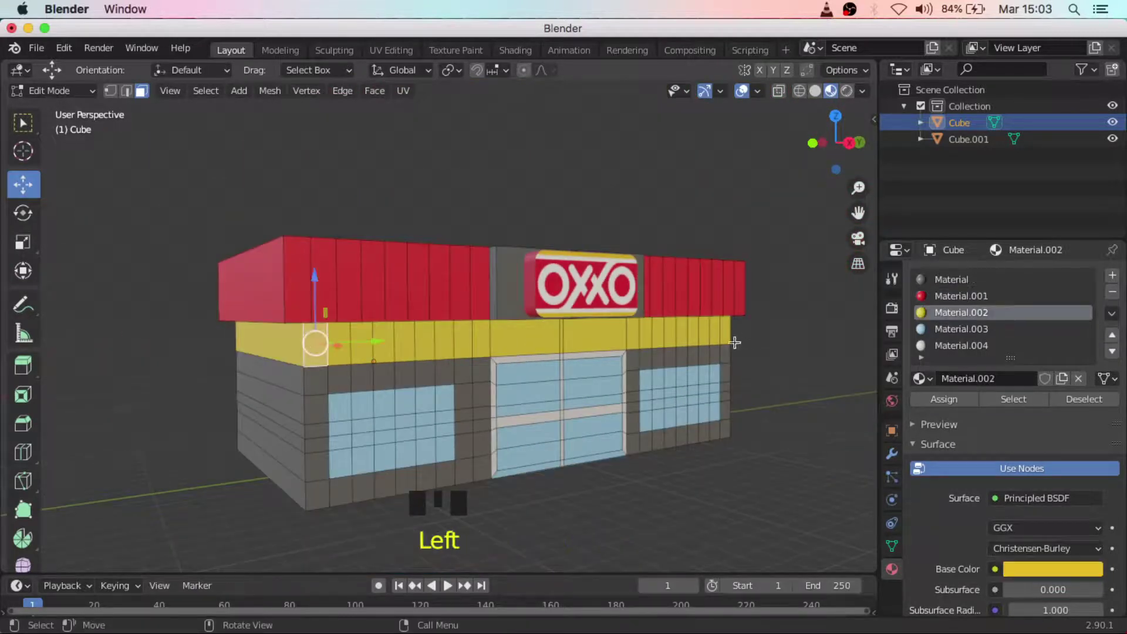
Pick the yellow band faces and push them outward along normals about 0.06 m.
click(726, 334)
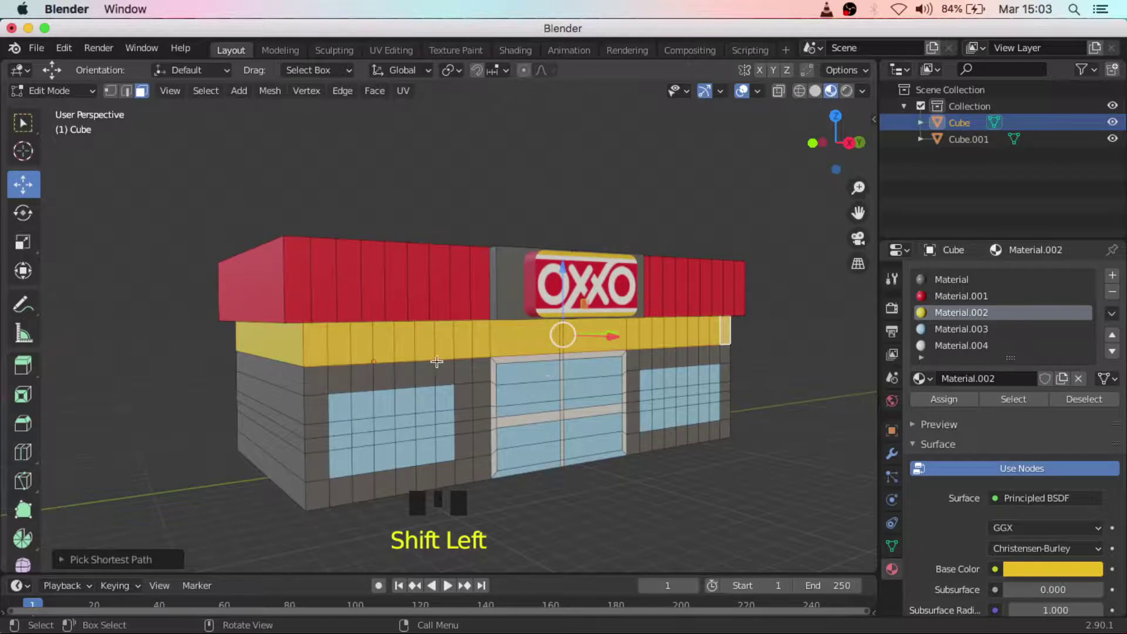
drag(467, 364, 517, 357)
scroll(up, 3)
scroll(up, 3)
key(e)
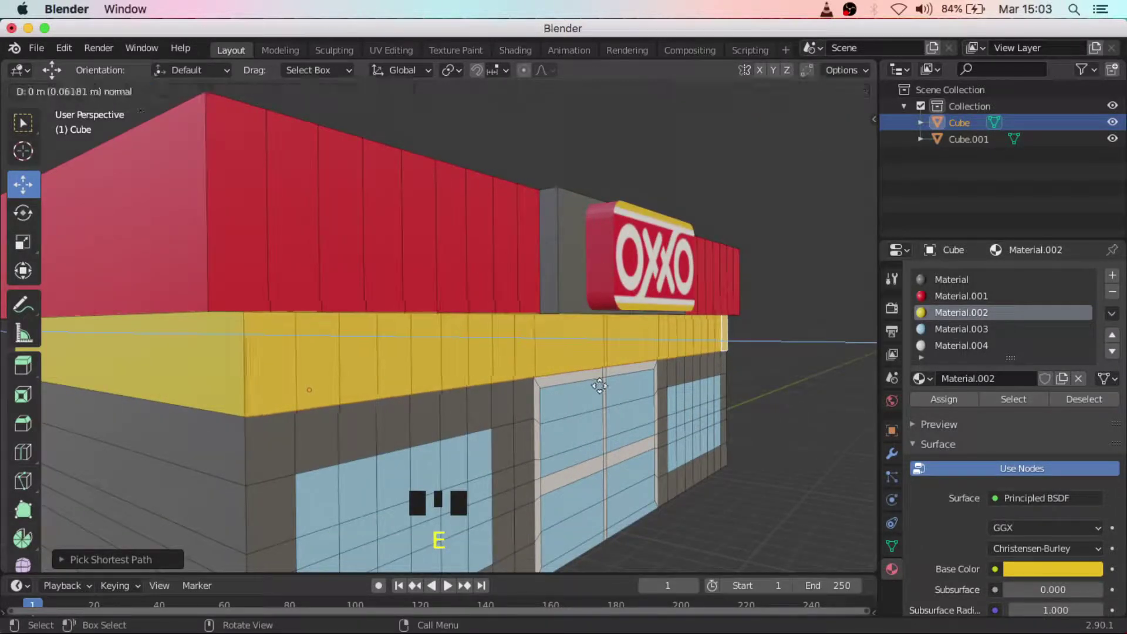